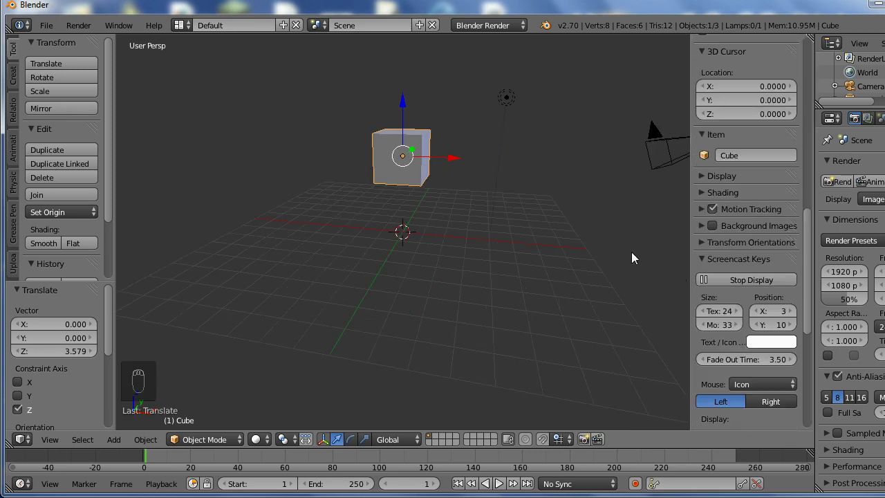
# - View the cube orthographically and bring up the mesh operations list to subdivide it smoothly
pyautogui.press('n')
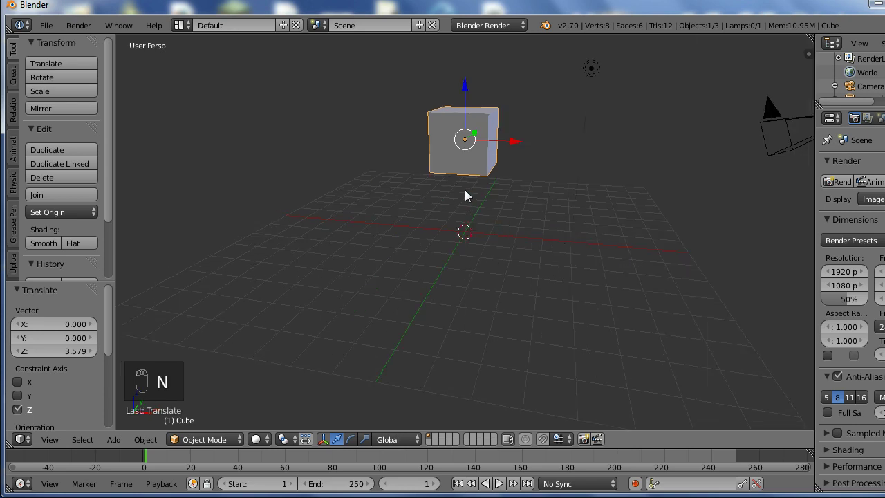
pyautogui.press('KP_5')
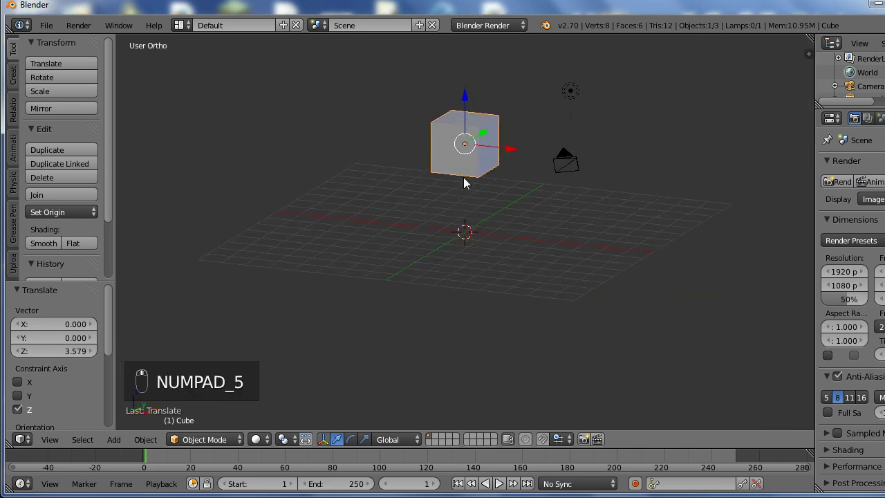
pyautogui.press('Tab')
pyautogui.press('w')
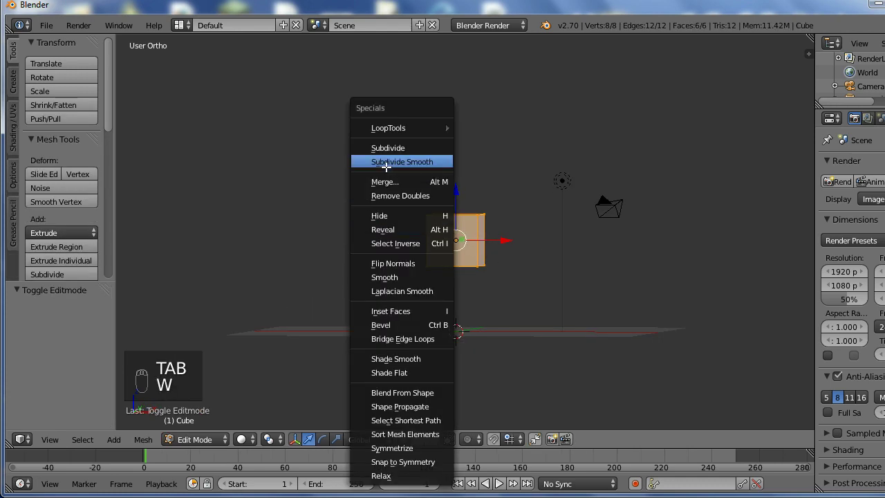
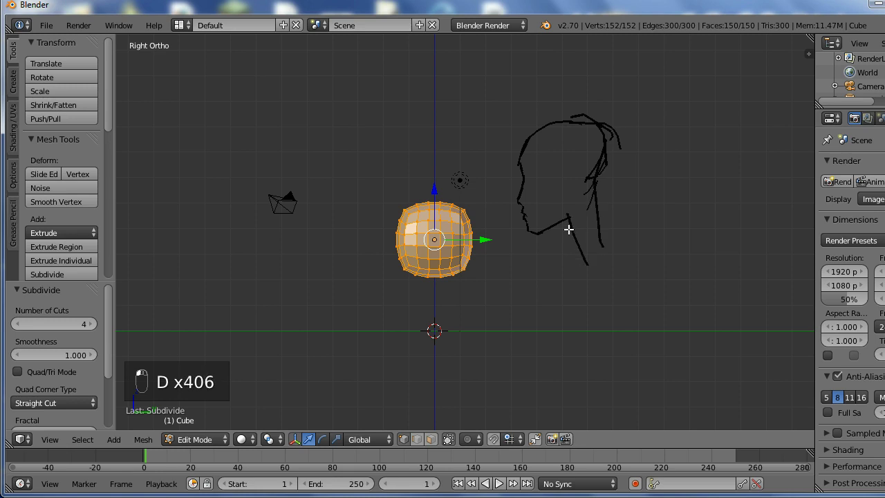
# - Sketch a head-and-shoulders profile with Grease Pencil over the mesh, then delete the sketch
pyautogui.click(623, 271)
pyautogui.press('n')
pyautogui.click(809, 174)
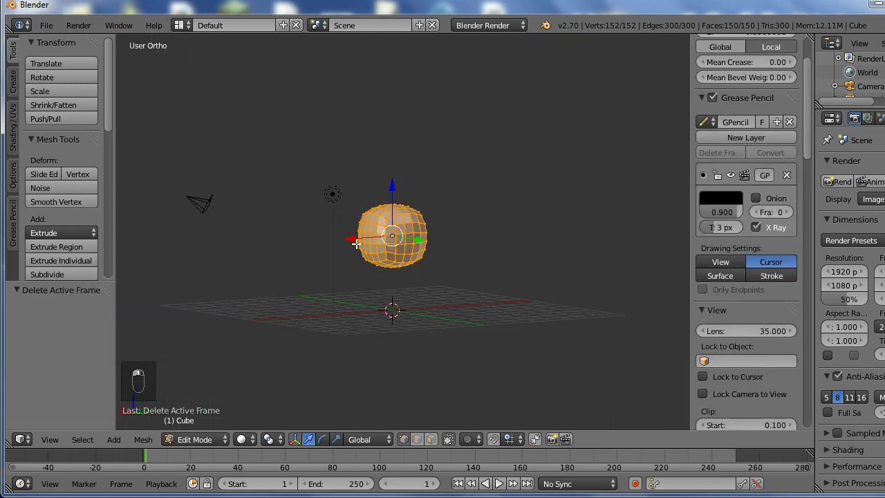
# - From the side view, drag the lower front vertex down with proportional editing to form a chin
pyautogui.press('KP_3')
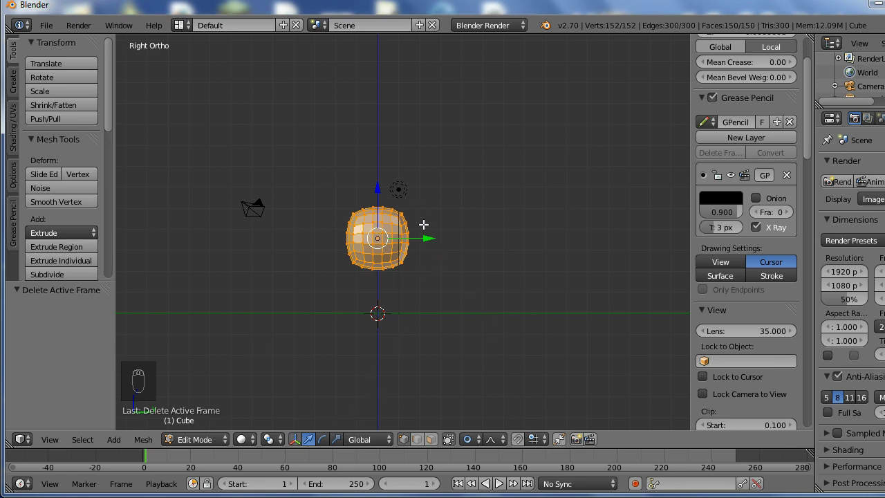
pyautogui.press('a')
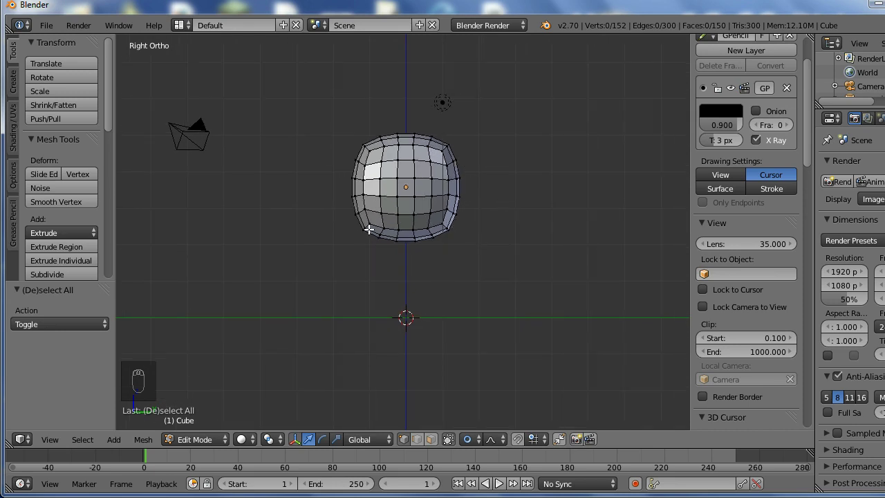
pyautogui.moveTo(366, 233); pyautogui.dragTo(363, 265)
pyautogui.middleClick(363, 265)
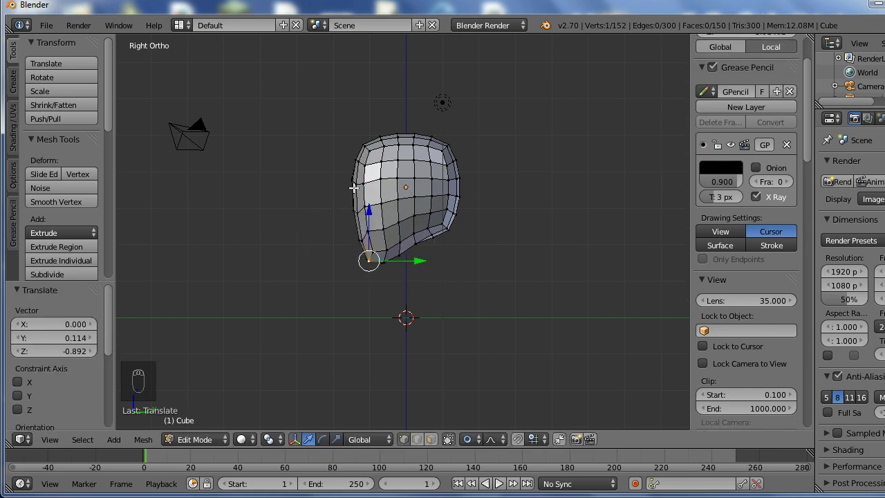
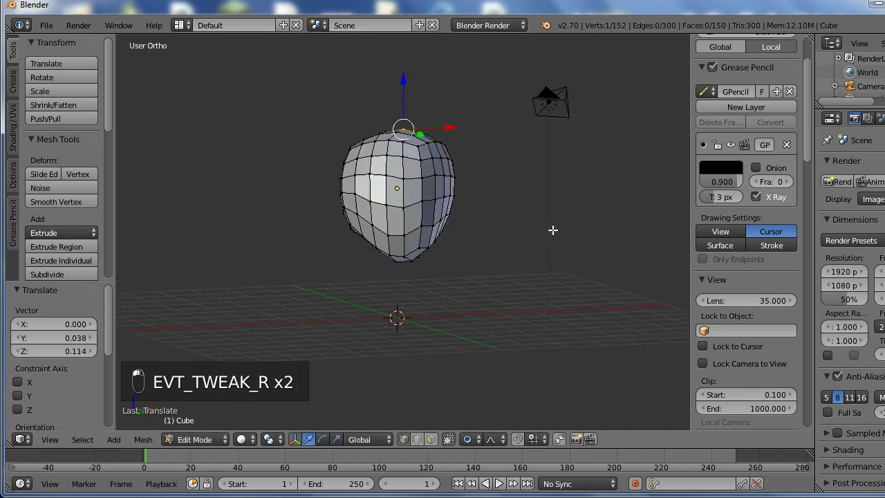
# - From the front view, undo the earlier chin reshaping back to the rounded blob
pyautogui.press('KP_1')
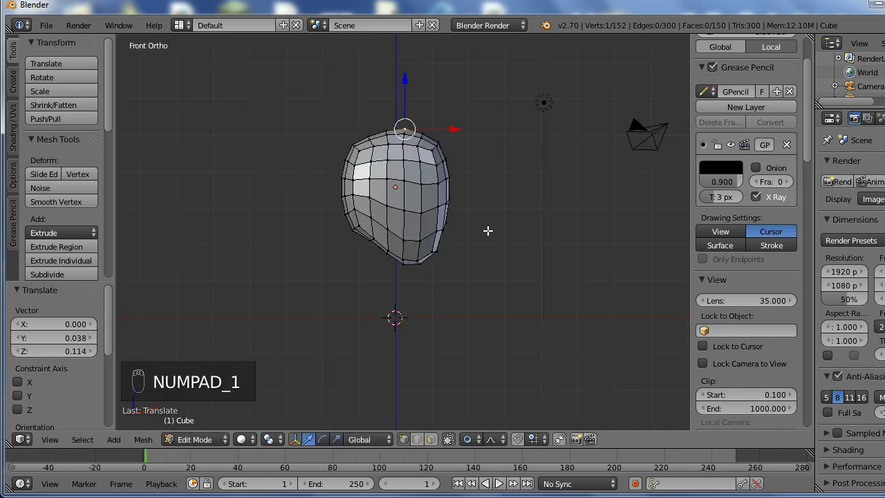
pyautogui.press('KP_1')
pyautogui.middleClick(445, 227)
pyautogui.press('ctrl+z')
pyautogui.press('ctrl+z')
pyautogui.press('ctrl+z')
pyautogui.press('ctrl+z')
pyautogui.press('ctrl+z')
pyautogui.press('ctrl+z')
pyautogui.press('ctrl+z')
pyautogui.press('ctrl+z')
# - Enable X Mirror in the mesh options so both sides edit together
pyautogui.middleClick(386, 224)
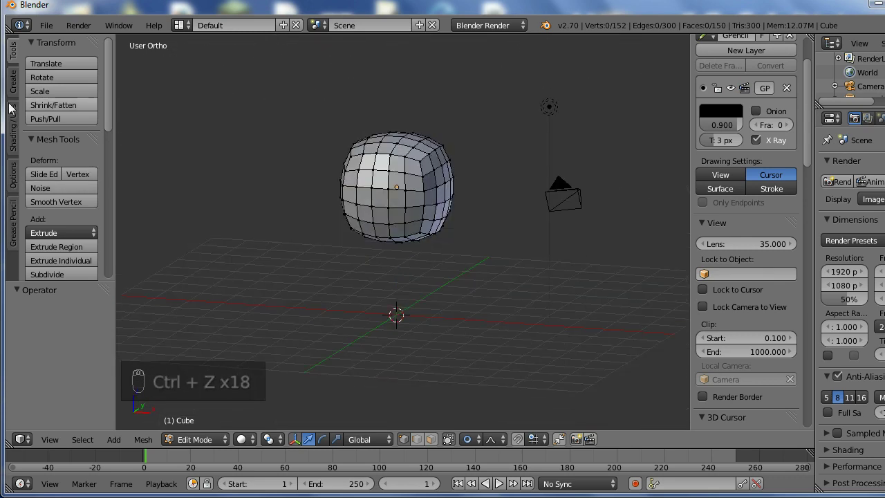
pyautogui.moveTo(17, 174); pyautogui.dragTo(258, 297)
pyautogui.middleClick(258, 297)
pyautogui.moveTo(337, 291); pyautogui.dragTo(331, 276)
# - From the side view, pull the chin vertex down and forward and drag the jaw down with smooth falloff
pyautogui.press('KP_3')
pyautogui.moveTo(450, 142); pyautogui.dragTo(364, 230)
pyautogui.moveTo(362, 229); pyautogui.dragTo(360, 264)
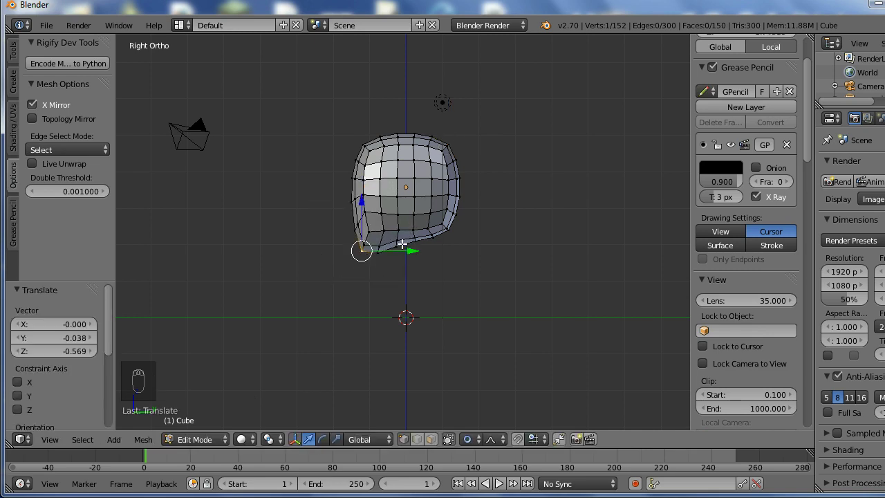
pyautogui.moveTo(401, 260); pyautogui.dragTo(403, 262)
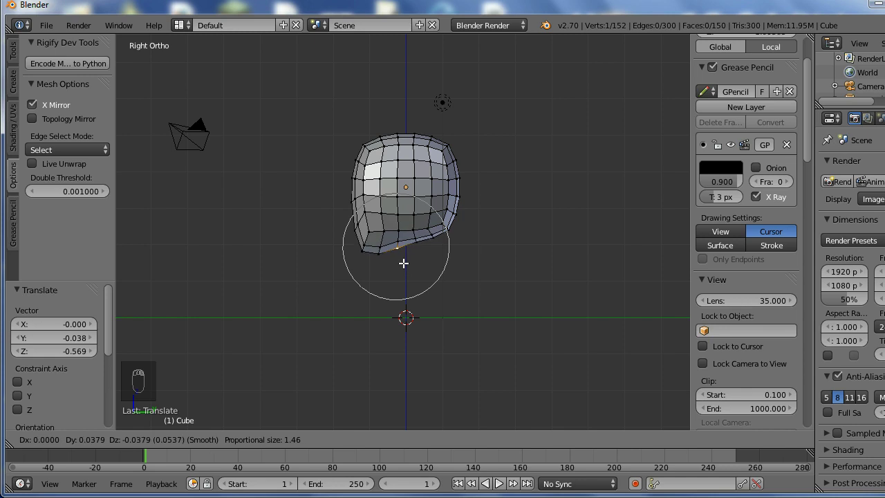
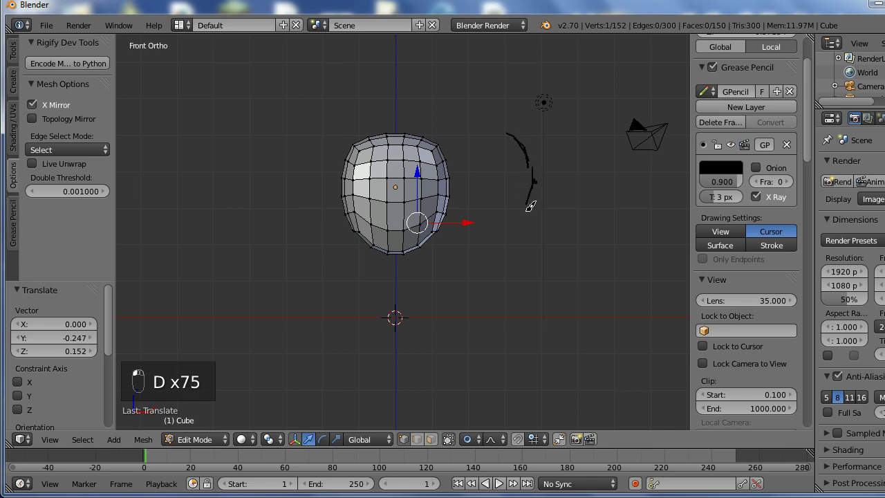
pyautogui.click(520, 224)
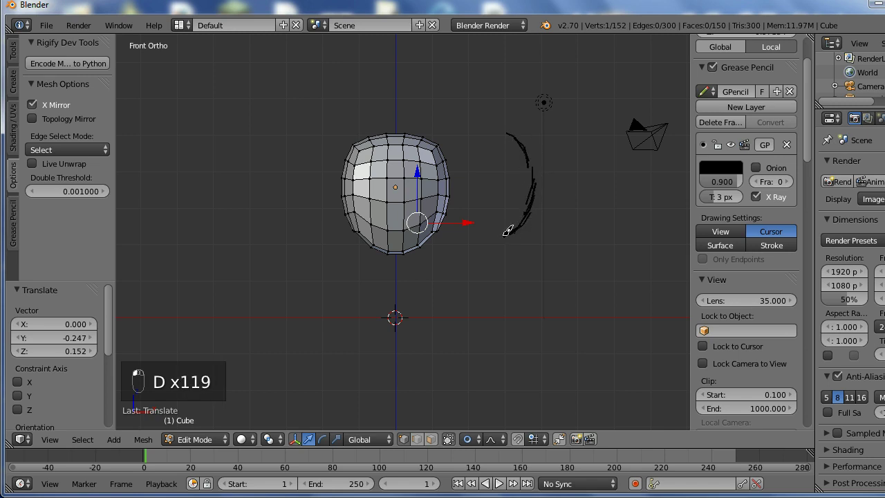
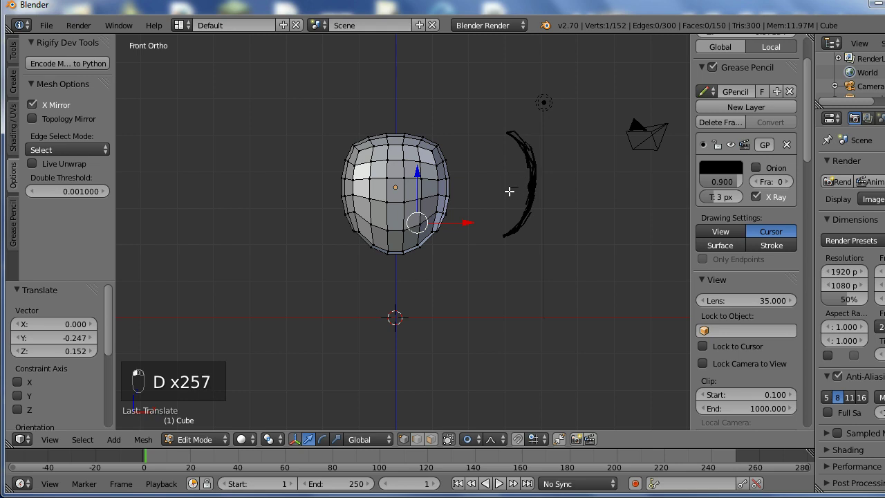
pyautogui.press('d')
pyautogui.press('d')
pyautogui.press('d')
pyautogui.press('d')
pyautogui.press('d')
pyautogui.press('d')
pyautogui.press('d')
pyautogui.press('d')
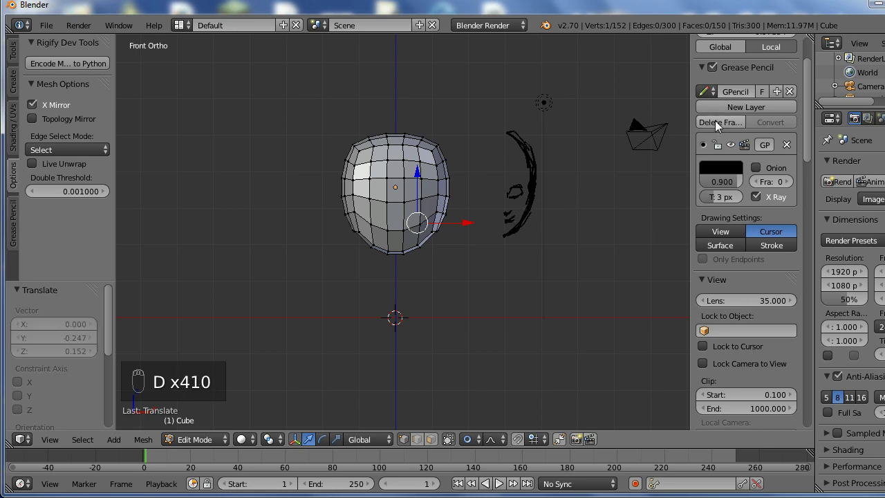
pyautogui.moveTo(718, 126); pyautogui.dragTo(444, 231)
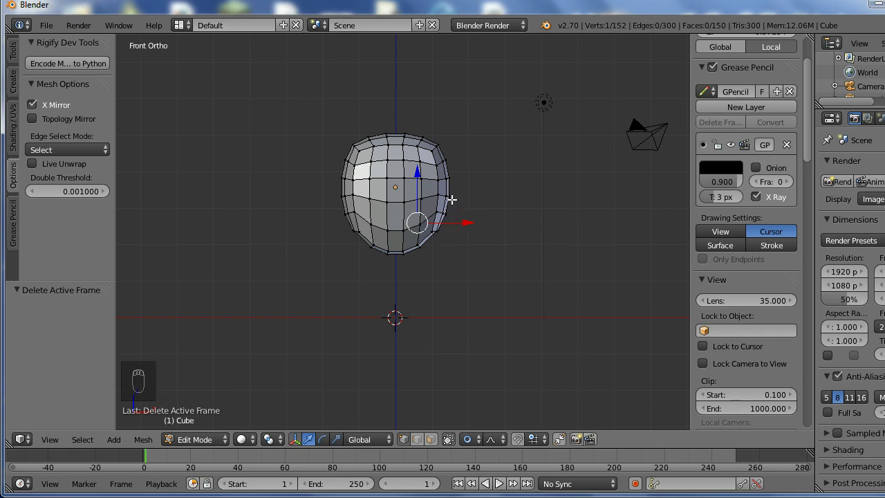
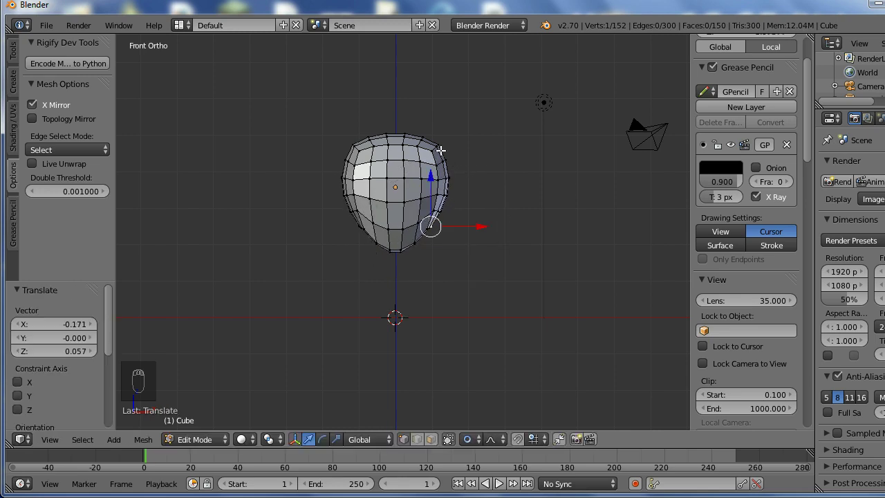
# - Move a side vertex of the head inward to narrow it toward the chin
pyautogui.moveTo(430, 136); pyautogui.dragTo(448, 169)
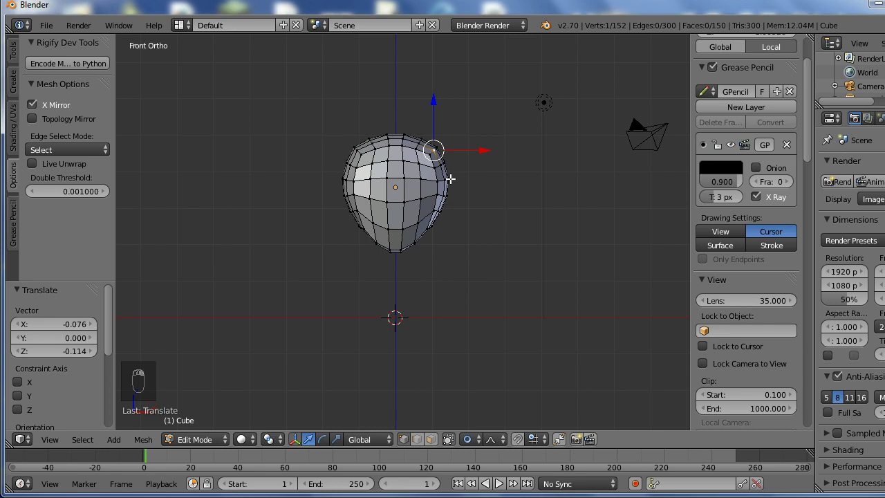
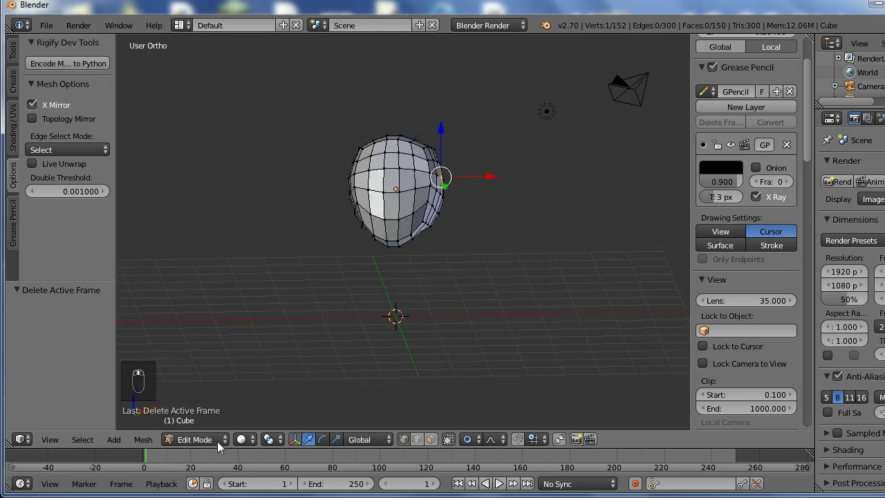
# - Leave Edit Mode, switch the head into Sculpt Mode and enable Dyntopo at 30 px detail
pyautogui.click(251, 414)
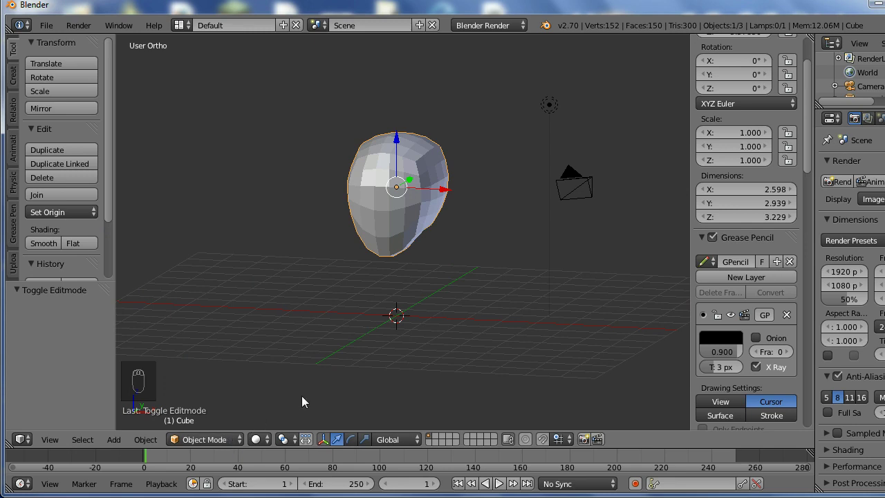
pyautogui.moveTo(241, 435); pyautogui.dragTo(239, 446)
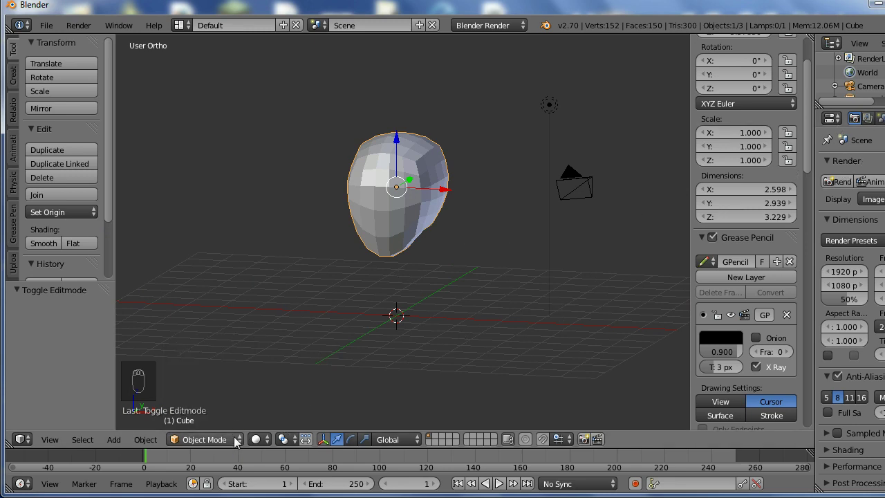
pyautogui.click(240, 440)
pyautogui.click(234, 394)
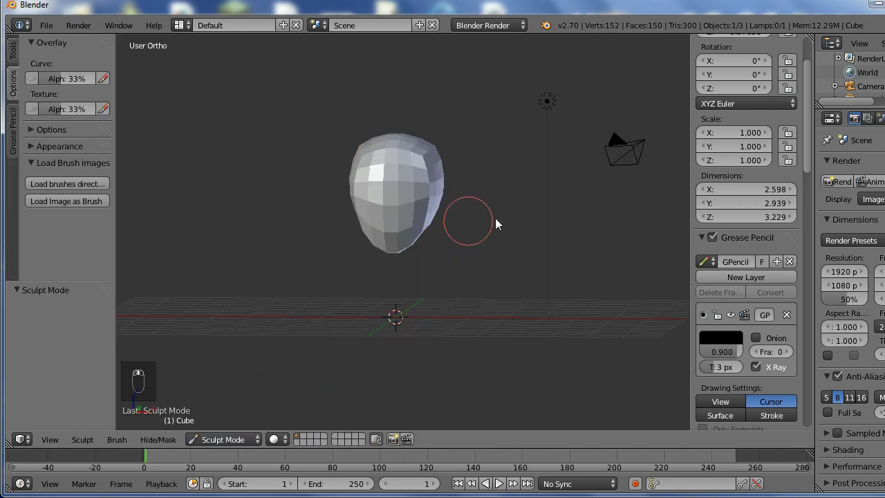
pyautogui.moveTo(46, 88); pyautogui.dragTo(36, 203)
pyautogui.moveTo(38, 205); pyautogui.dragTo(71, 246)
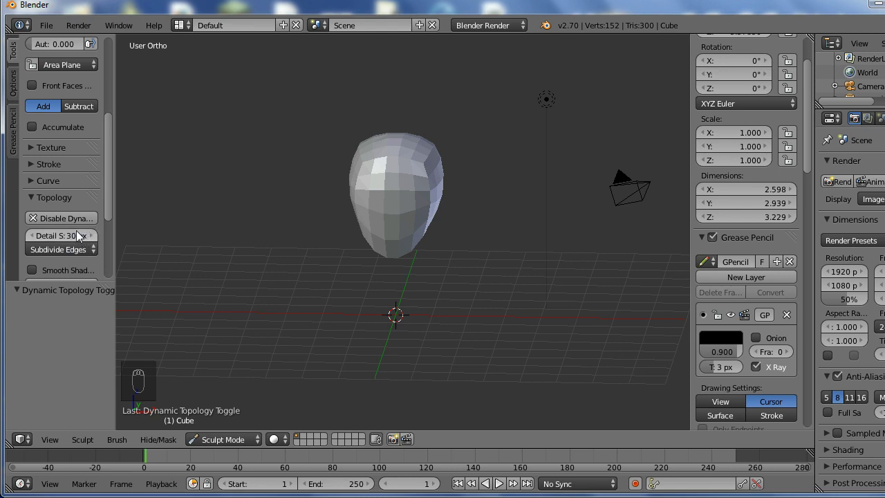
# - Adjust the sculpt tool settings and lay test strokes to rough out the egg-shaped head
pyautogui.moveTo(117, 222); pyautogui.dragTo(116, 233)
pyautogui.middleClick(116, 233)
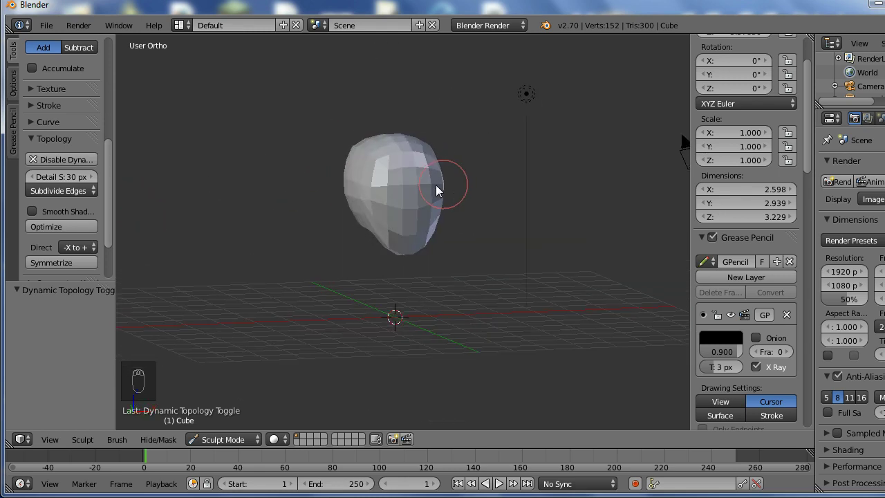
pyautogui.moveTo(115, 203); pyautogui.dragTo(118, 205)
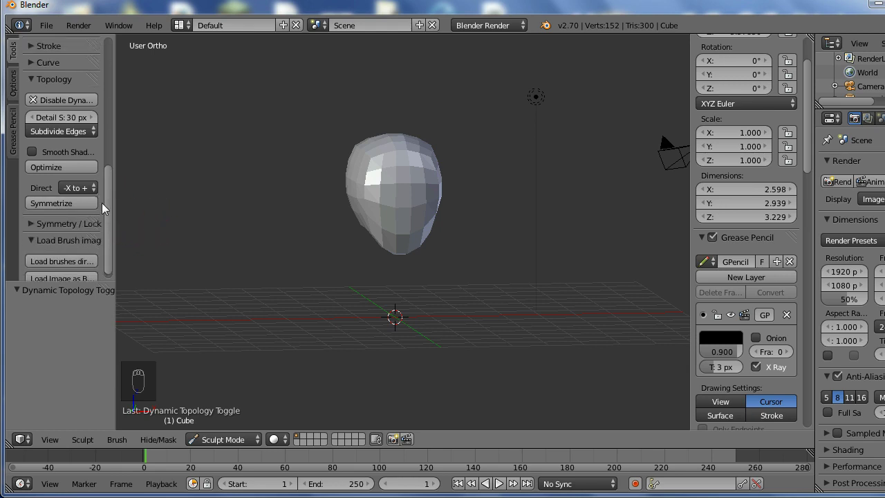
pyautogui.moveTo(114, 204); pyautogui.dragTo(76, 204)
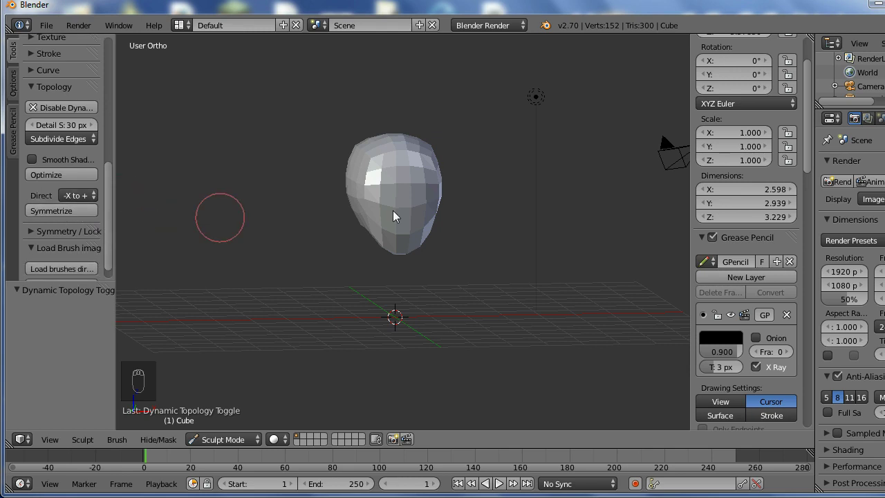
pyautogui.moveTo(29, 94); pyautogui.dragTo(115, 167)
pyautogui.moveTo(115, 183); pyautogui.dragTo(361, 176)
pyautogui.middleClick(361, 176)
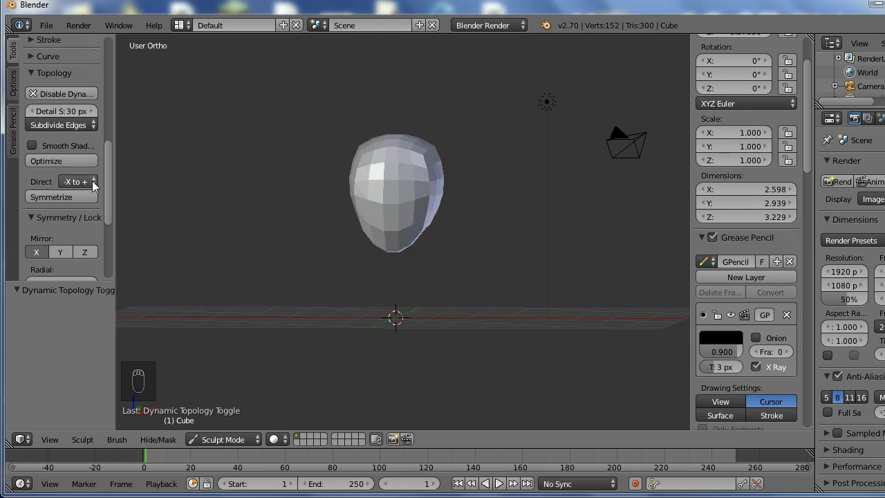
pyautogui.moveTo(100, 190); pyautogui.dragTo(78, 153)
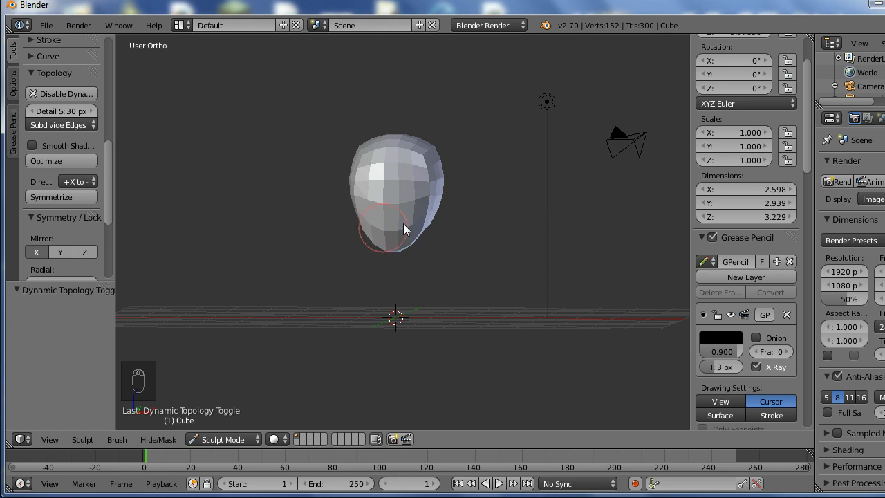
# - Shape the head surface with more strokes, undo them, and set Dyntopo detailing to Subdivide Collapse
pyautogui.moveTo(426, 196); pyautogui.dragTo(434, 176)
pyautogui.moveTo(432, 169); pyautogui.dragTo(90, 129)
pyautogui.moveTo(91, 131); pyautogui.dragTo(98, 206)
pyautogui.moveTo(79, 197); pyautogui.dragTo(251, 206)
pyautogui.press('ctrl+z')
pyautogui.press('ctrl+z')
pyautogui.press('ctrl+z')
pyautogui.press('ctrl+z')
pyautogui.middleClick(360, 242)
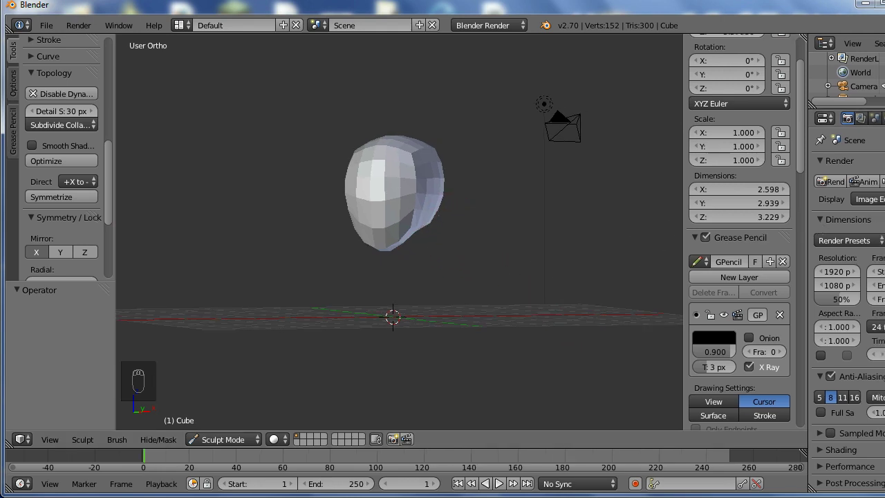
# - Reshape the head's outline from the front view, then switch to the side view
pyautogui.middleClick(434, 206)
pyautogui.press('KP_1')
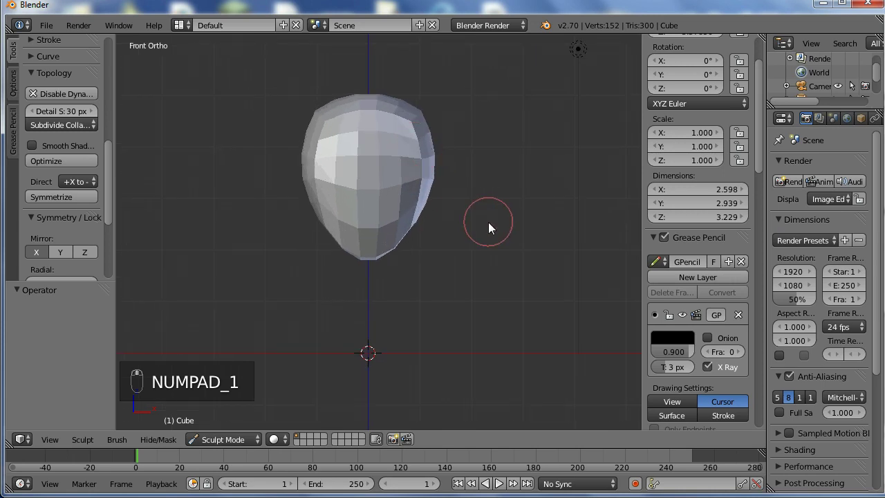
pyautogui.press('n')
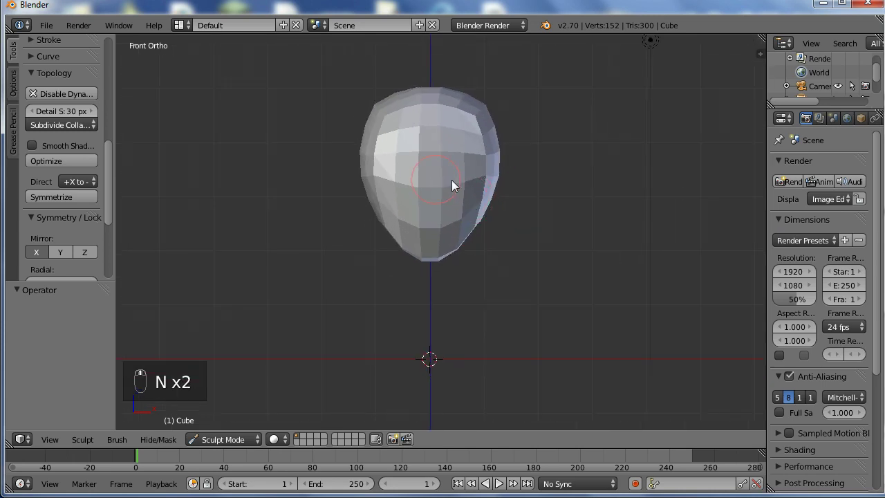
pyautogui.moveTo(436, 178); pyautogui.dragTo(386, 184)
pyautogui.middleClick(387, 185)
pyautogui.press('KP_3')
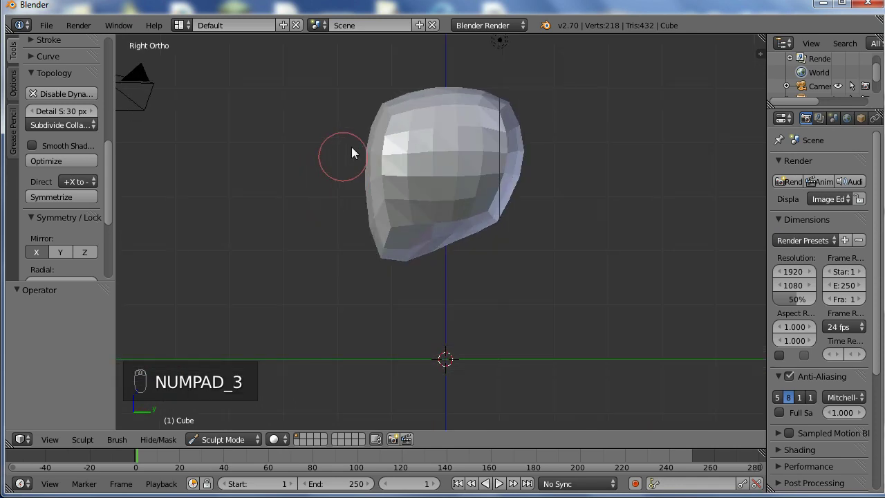
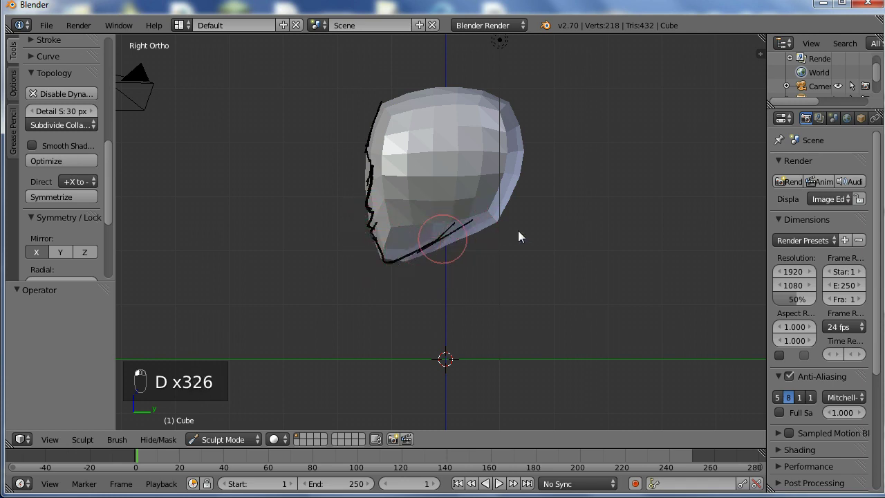
# - Draw a side-profile guide with Grease Pencil, then delete that sketch
pyautogui.press('n')
pyautogui.moveTo(760, 118); pyautogui.dragTo(693, 137)
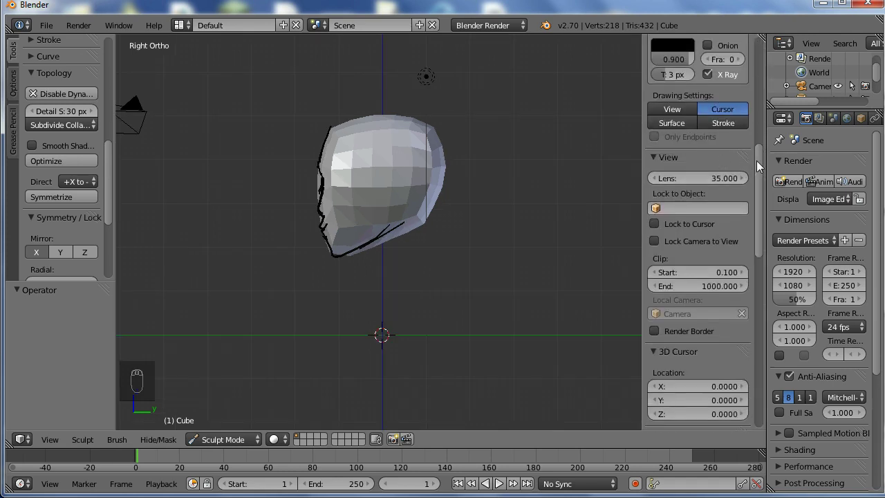
pyautogui.moveTo(762, 156); pyautogui.dragTo(442, 212)
pyautogui.moveTo(442, 213); pyautogui.dragTo(502, 234)
pyautogui.press('KP_1')
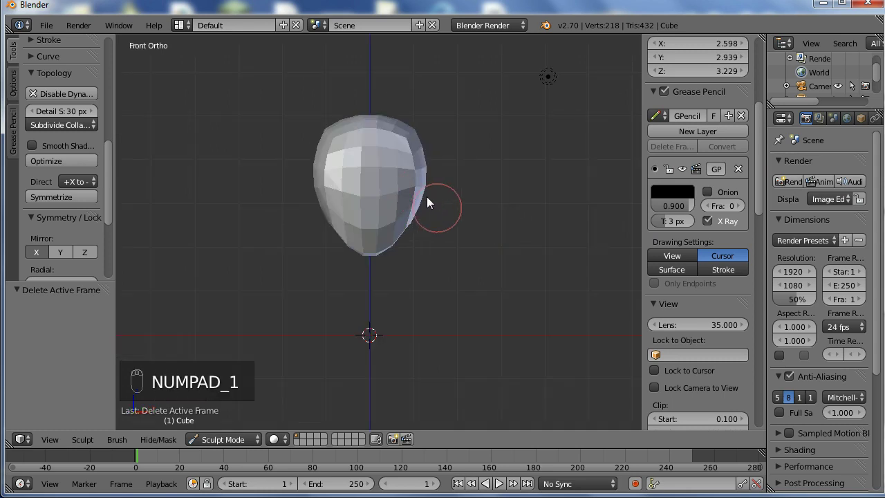
pyautogui.press('c')
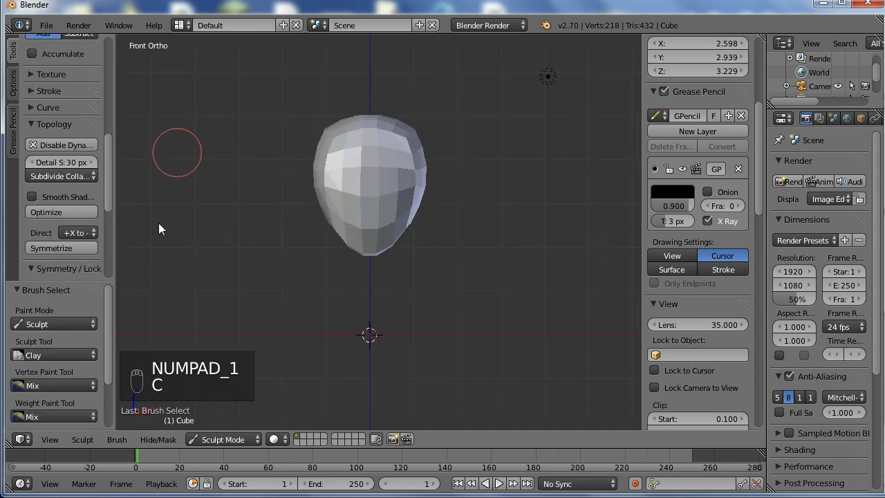
# - Try the Clay Strips and Grab brushes, then return to the Clay brush
pyautogui.moveTo(112, 191); pyautogui.dragTo(65, 293)
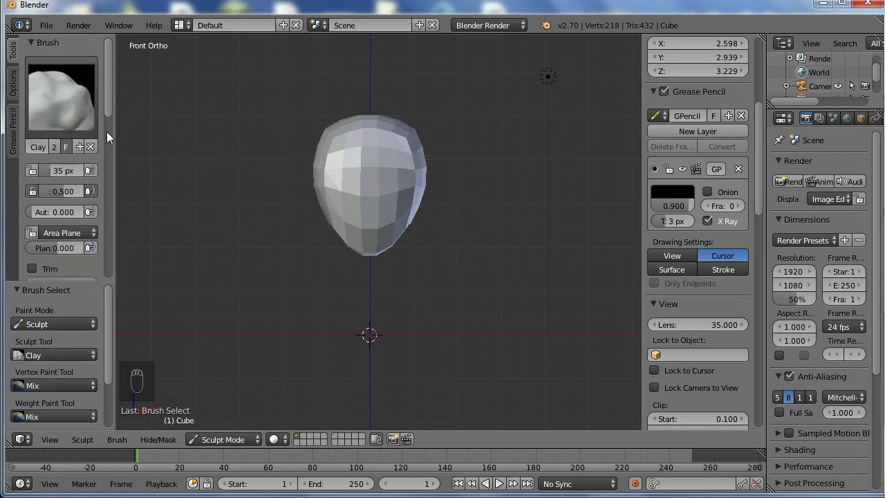
pyautogui.moveTo(112, 117); pyautogui.dragTo(207, 136)
pyautogui.press('c')
pyautogui.press('x')
pyautogui.press('v')
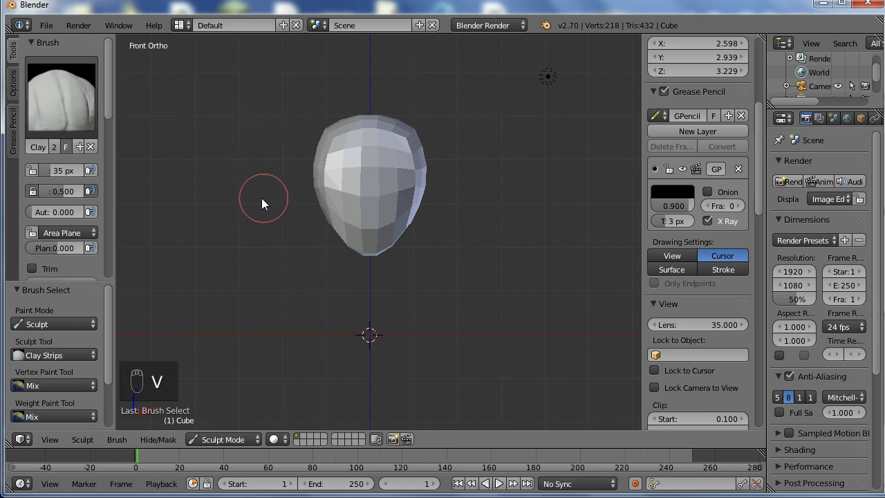
pyautogui.press('g')
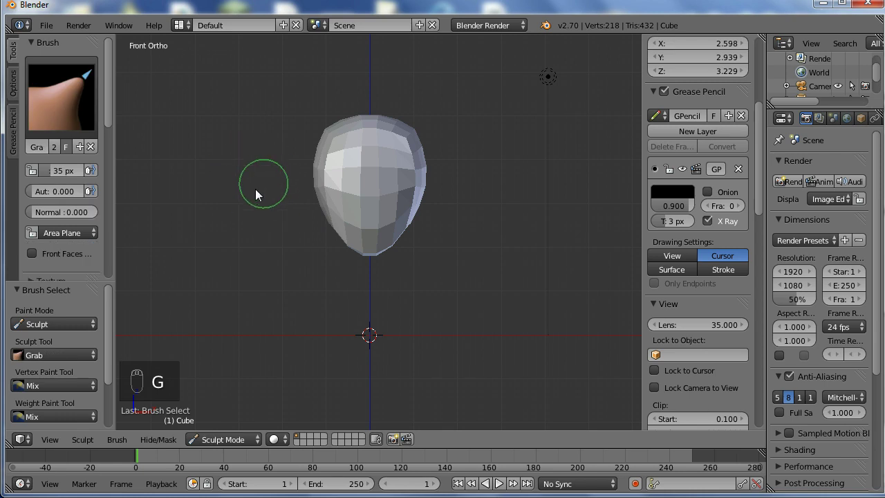
pyautogui.press('d')
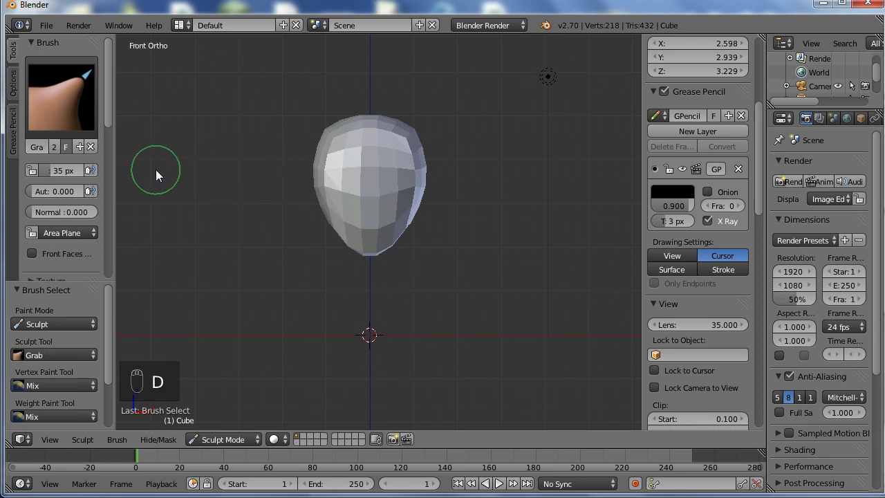
pyautogui.press('c')
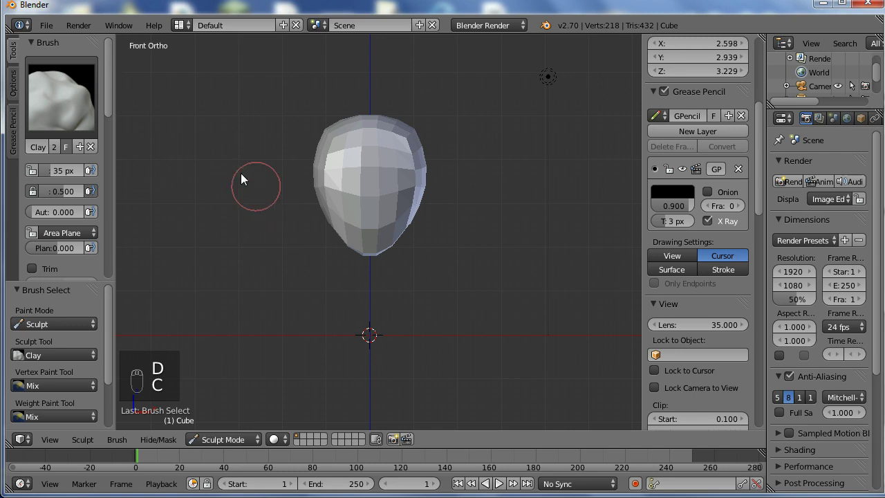
# - Set Detail Size to 20 px and carve a first ridge across the middle of the face
pyautogui.moveTo(117, 108); pyautogui.dragTo(116, 129)
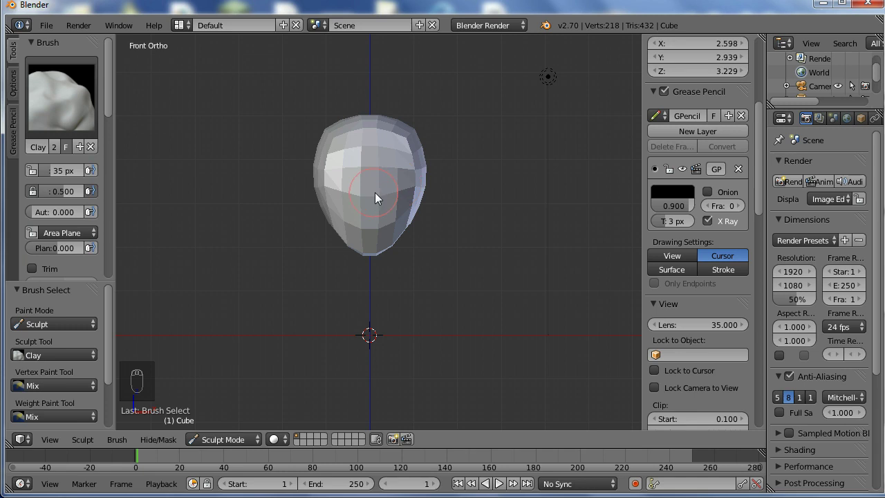
pyautogui.moveTo(390, 175); pyautogui.dragTo(403, 184)
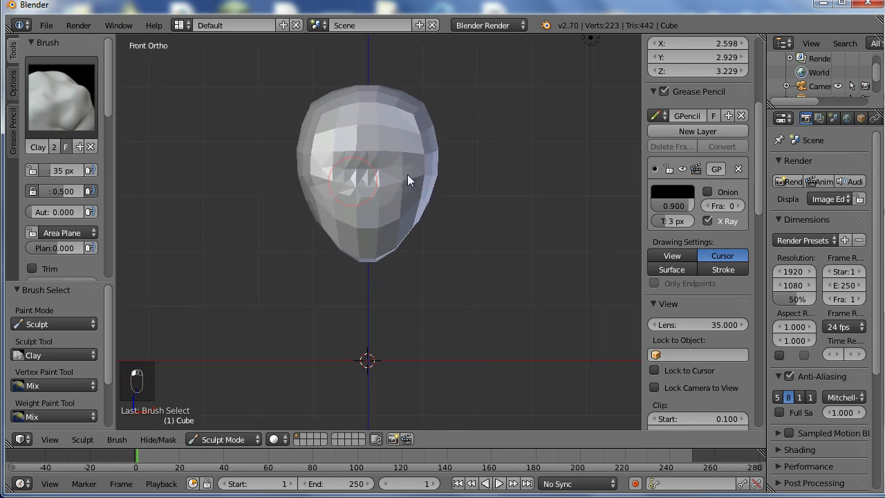
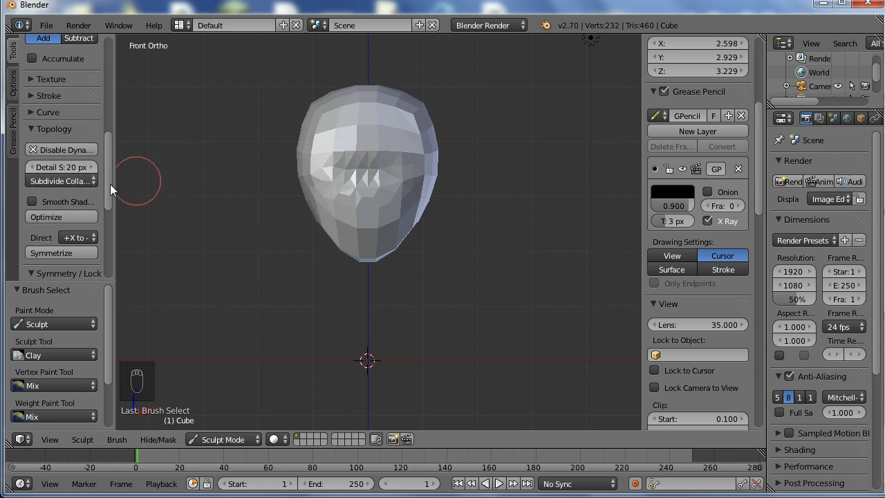
# - Deepen the brow ridge across the face with Clay strokes and resize the brush
pyautogui.moveTo(113, 193); pyautogui.dragTo(116, 174)
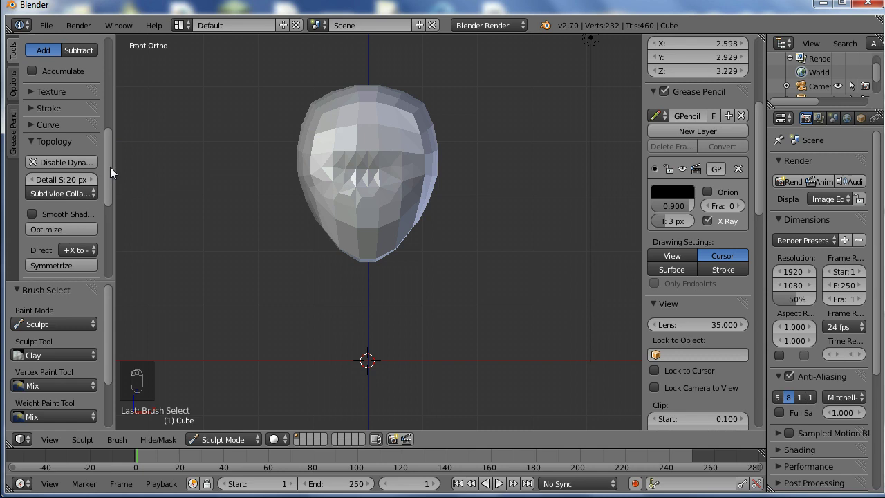
pyautogui.moveTo(325, 190); pyautogui.dragTo(401, 166)
pyautogui.moveTo(401, 166); pyautogui.dragTo(371, 216)
pyautogui.press('f')
# - Set the Clay brush to 32 px radius and strength 1.0, press in an eye socket below the brow, and undo the first attempts
pyautogui.middleClick(262, 221)
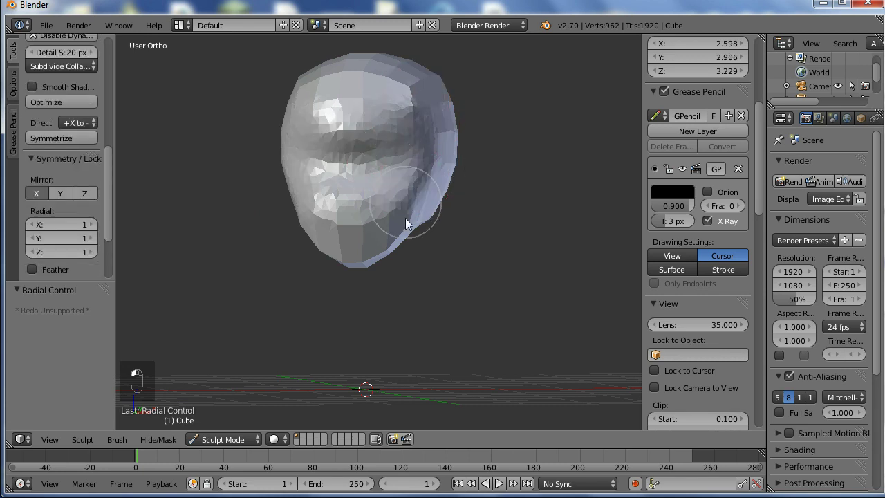
pyautogui.moveTo(439, 186); pyautogui.dragTo(342, 245)
pyautogui.press('f')
pyautogui.middleClick(359, 208)
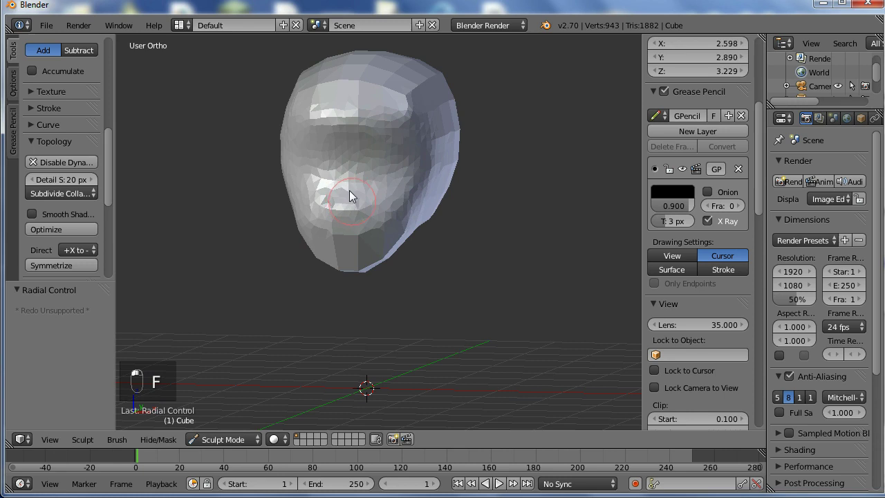
pyautogui.press('f')
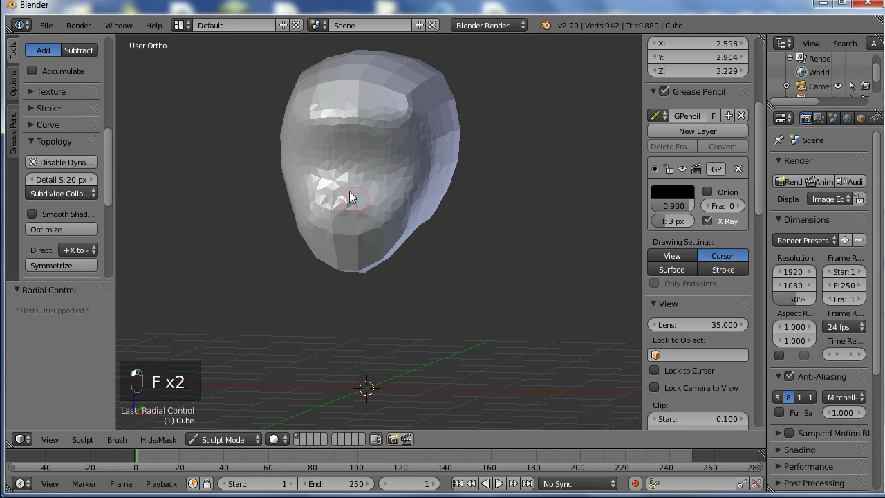
pyautogui.press('f')
pyautogui.moveTo(333, 194); pyautogui.dragTo(224, 212)
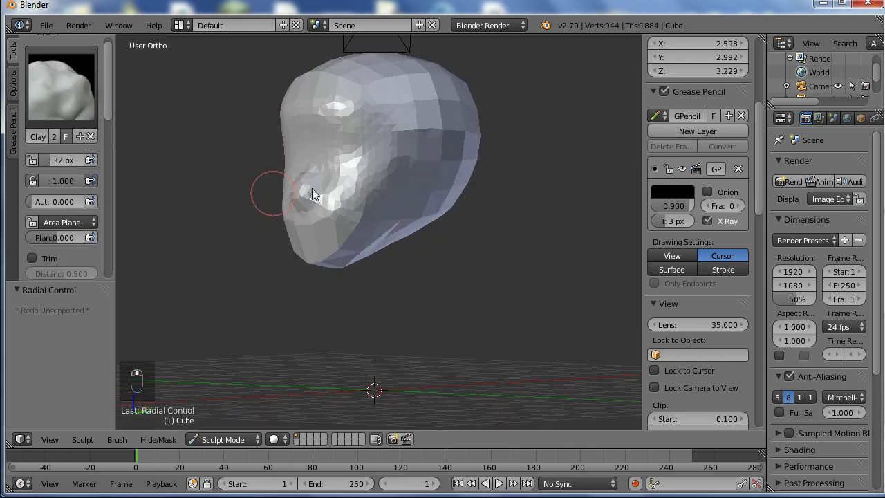
pyautogui.moveTo(371, 234); pyautogui.dragTo(393, 241)
pyautogui.press('ctrl+z')
pyautogui.press('ctrl+z')
# - Shape and deepen the eye socket below the brow with repeated Clay strokes
pyautogui.moveTo(381, 248); pyautogui.dragTo(394, 200)
pyautogui.moveTo(402, 191); pyautogui.dragTo(346, 239)
pyautogui.moveTo(363, 215); pyautogui.dragTo(258, 230)
pyautogui.middleClick(228, 244)
pyautogui.moveTo(356, 240); pyautogui.dragTo(352, 225)
pyautogui.moveTo(352, 225); pyautogui.dragTo(372, 190)
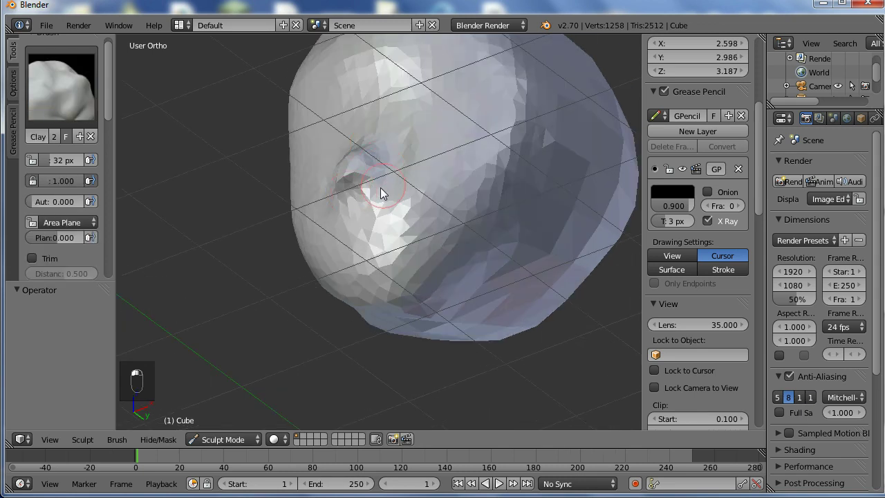
# - Carve the second eye socket with an enlarged Clay brush and refine both eyes' shape
pyautogui.moveTo(458, 225); pyautogui.dragTo(374, 284)
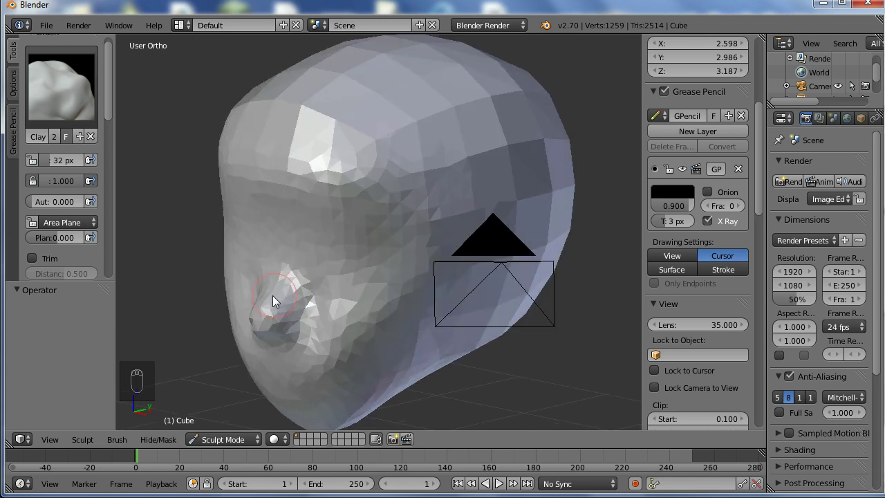
pyautogui.moveTo(286, 282); pyautogui.dragTo(396, 218)
pyautogui.press('f')
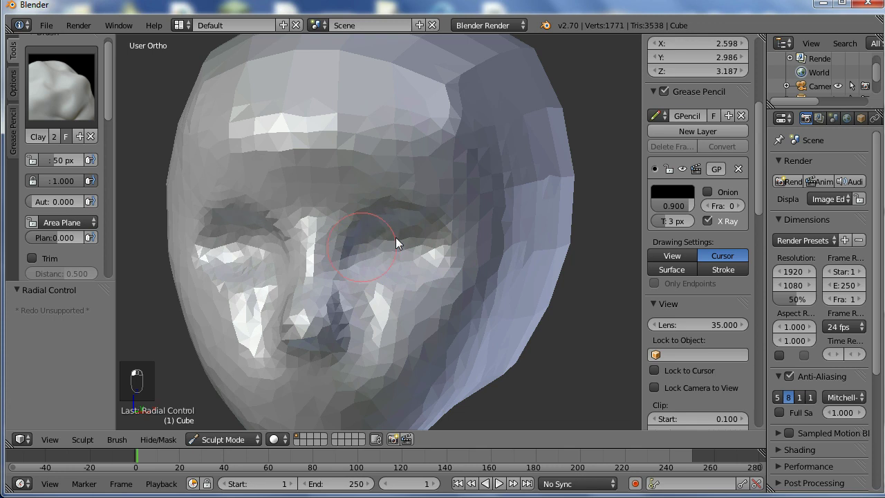
pyautogui.middleClick(430, 228)
pyautogui.moveTo(423, 235); pyautogui.dragTo(415, 265)
pyautogui.middleClick(368, 225)
pyautogui.middleClick(258, 248)
pyautogui.moveTo(343, 273); pyautogui.dragTo(408, 232)
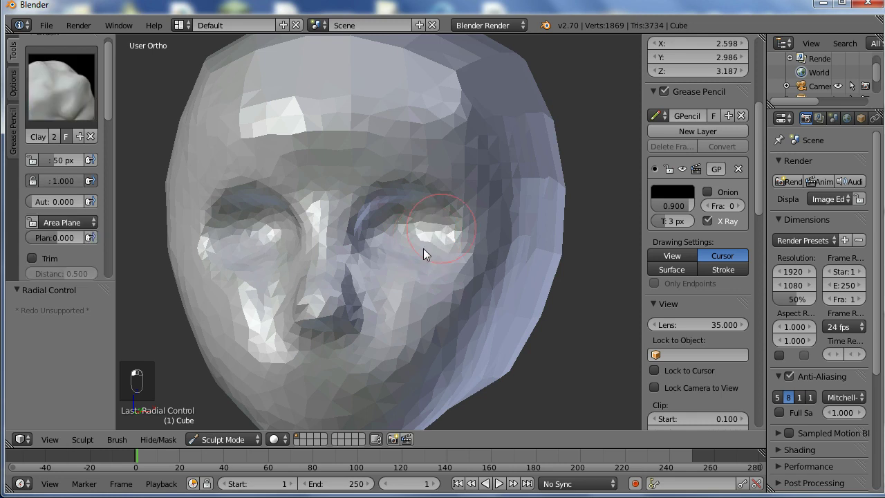
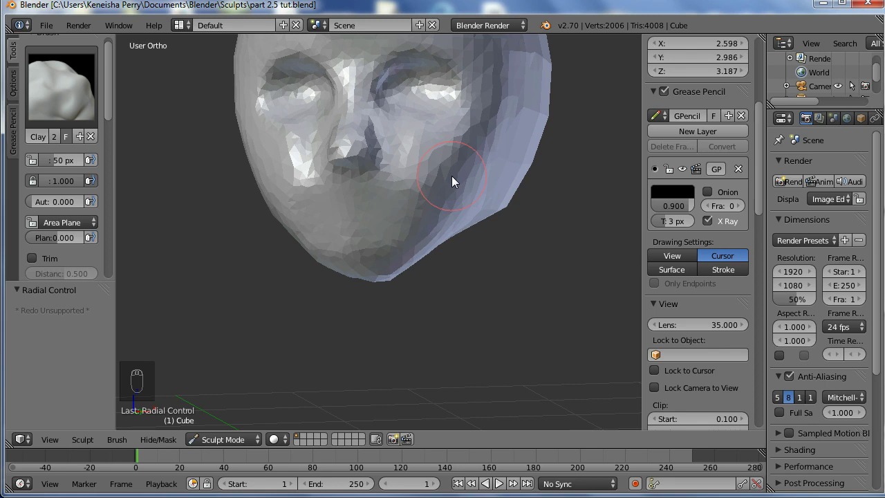
# - From front view with a smaller brush, rough in the lips below the nose
pyautogui.middleClick(411, 196)
pyautogui.middleClick(363, 191)
pyautogui.press('KP_1')
pyautogui.press('f')
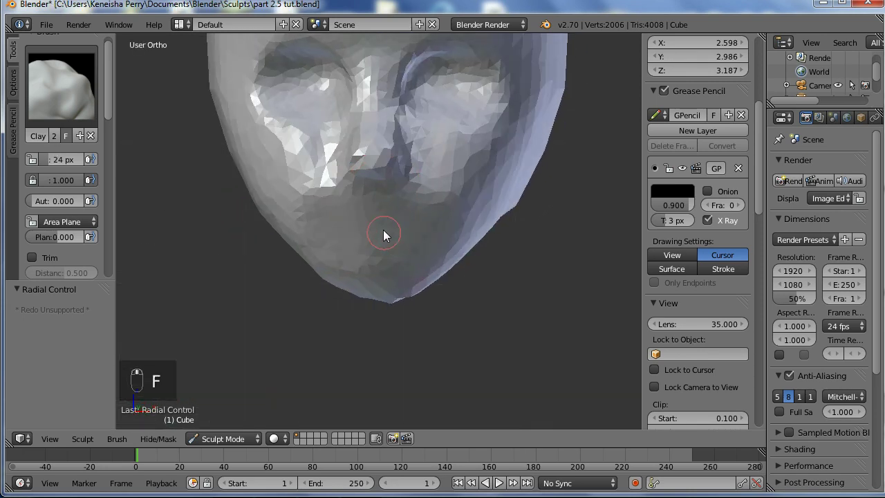
pyautogui.press('KP_1')
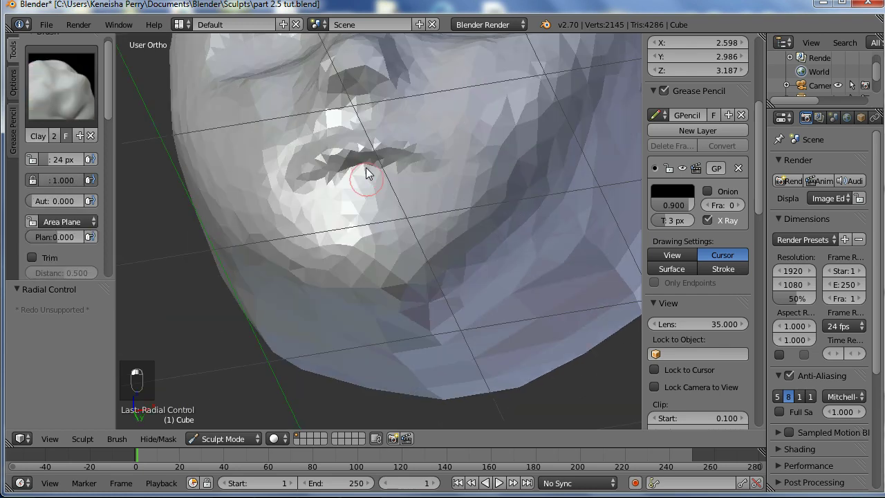
pyautogui.moveTo(389, 186); pyautogui.dragTo(438, 246)
pyautogui.moveTo(401, 225); pyautogui.dragTo(319, 222)
# - Shape the lips with the Grab brush, then return to the Clay brush
pyautogui.press('g')
pyautogui.press('f')
pyautogui.moveTo(334, 181); pyautogui.dragTo(345, 201)
pyautogui.middleClick(506, 184)
pyautogui.press('f')
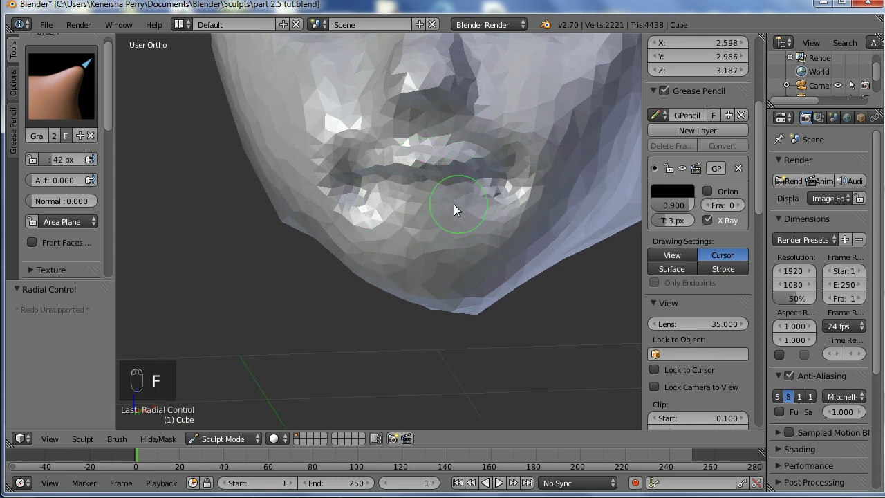
pyautogui.press('f')
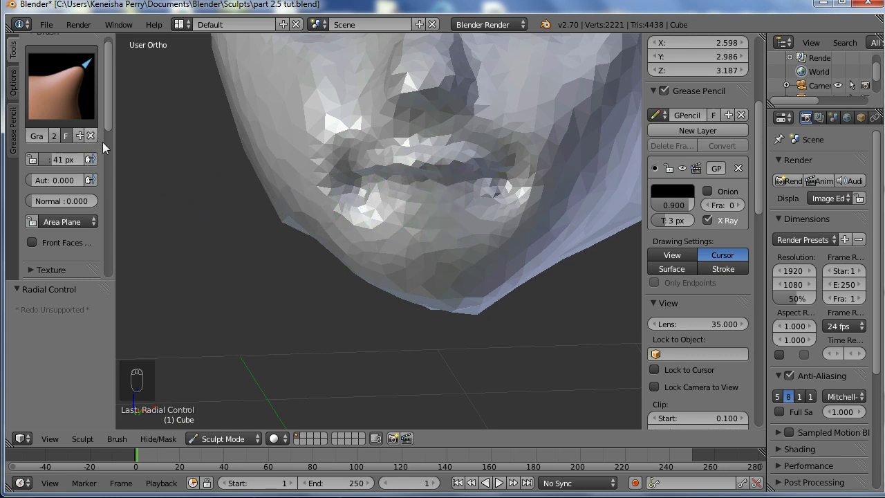
pyautogui.press('c')
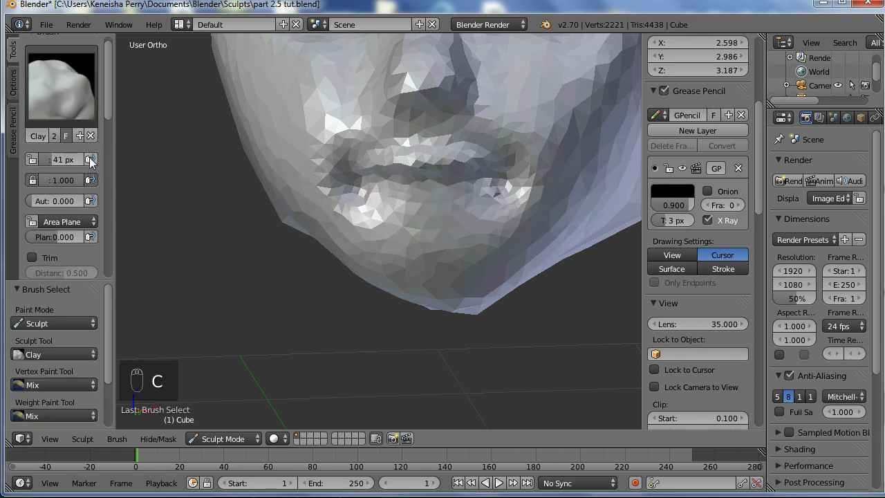
# - Build up clay on the upper and lower lips, undoing a stray stroke
pyautogui.moveTo(93, 163); pyautogui.dragTo(479, 218)
pyautogui.press('ctrl+z')
pyautogui.moveTo(104, 164); pyautogui.dragTo(114, 145)
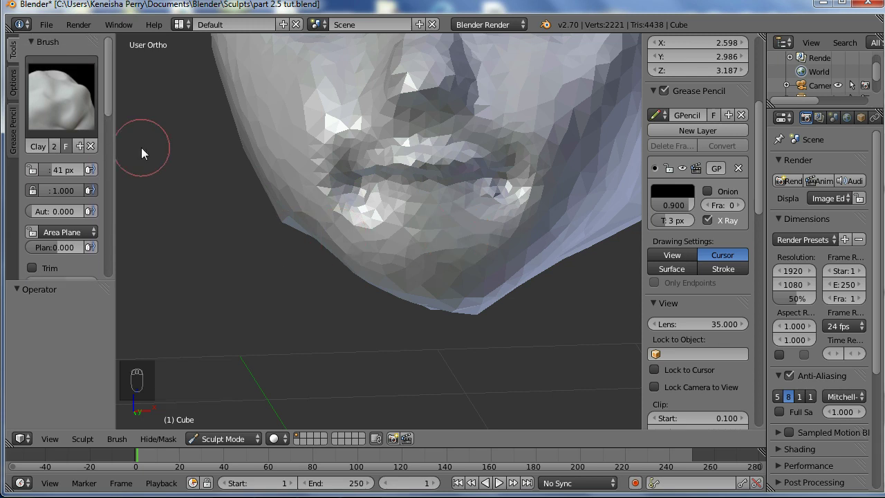
pyautogui.middleClick(470, 187)
pyautogui.press('f')
pyautogui.middleClick(377, 179)
pyautogui.middleClick(377, 179)
pyautogui.middleClick(412, 165)
pyautogui.moveTo(429, 128); pyautogui.dragTo(428, 115)
pyautogui.press('f')
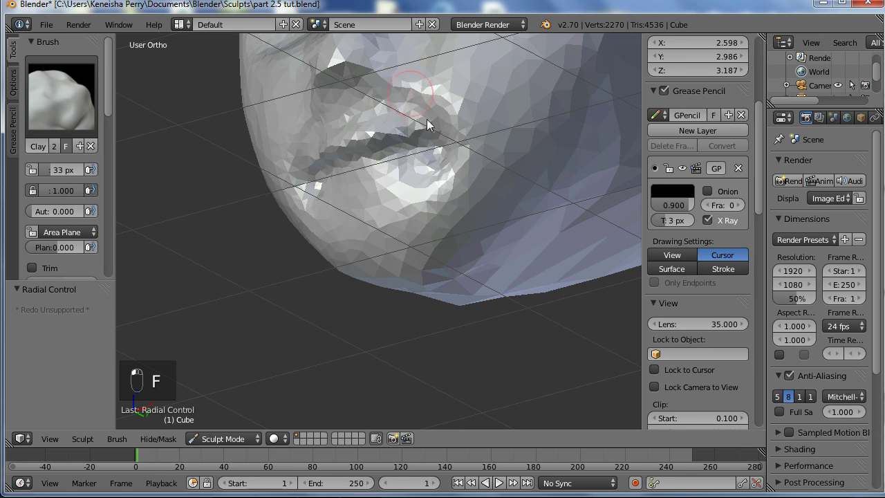
# - Refine the upper and lower lips and deepen the opening between them
pyautogui.moveTo(476, 135); pyautogui.dragTo(488, 154)
pyautogui.middleClick(495, 141)
pyautogui.moveTo(468, 188); pyautogui.dragTo(386, 188)
pyautogui.moveTo(409, 179); pyautogui.dragTo(467, 170)
pyautogui.moveTo(468, 169); pyautogui.dragTo(440, 187)
pyautogui.press('f')
pyautogui.middleClick(398, 190)
pyautogui.moveTo(434, 190); pyautogui.dragTo(303, 208)
pyautogui.click(304, 208)
# - Add volume under the lower lip, build up the chin and fill out the jawline beneath it
pyautogui.middleClick(389, 203)
pyautogui.moveTo(410, 202); pyautogui.dragTo(382, 220)
pyautogui.middleClick(381, 220)
pyautogui.moveTo(372, 215); pyautogui.dragTo(420, 195)
pyautogui.moveTo(420, 195); pyautogui.dragTo(444, 168)
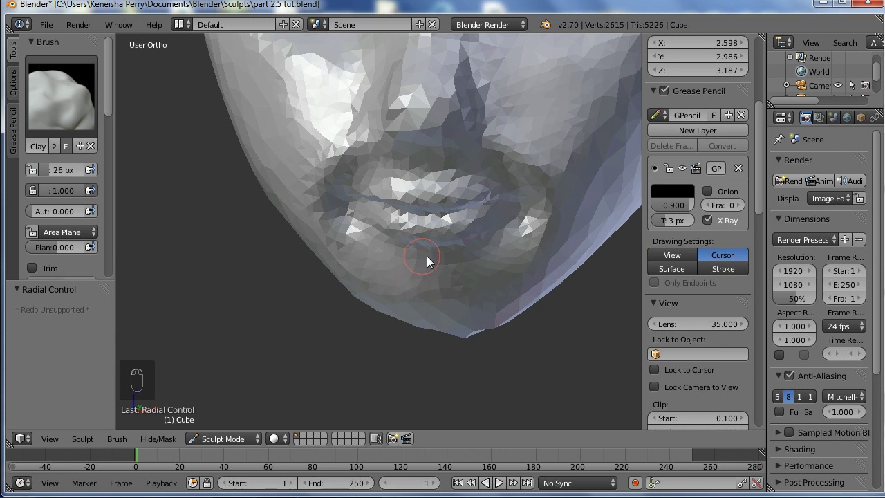
pyautogui.moveTo(451, 212); pyautogui.dragTo(453, 309)
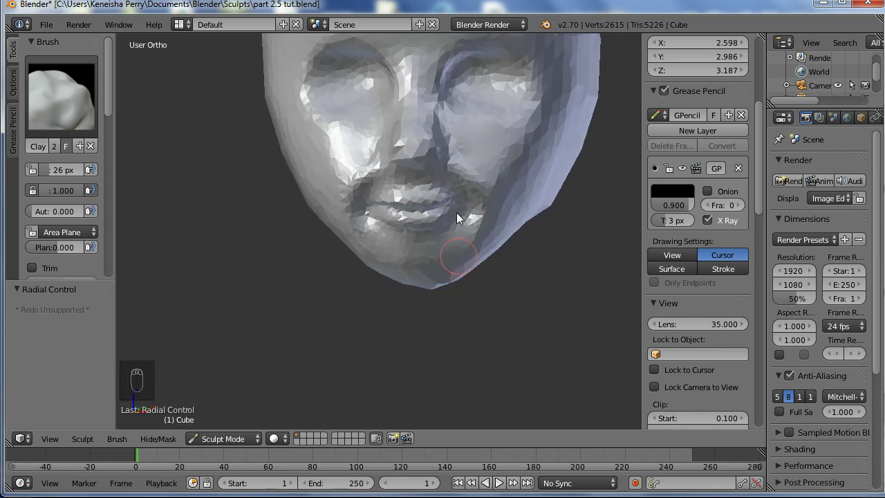
pyautogui.press('f')
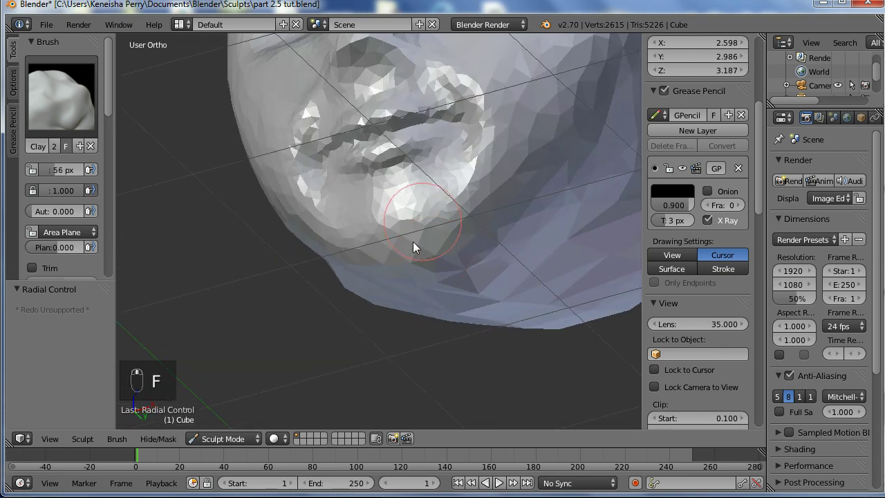
pyautogui.click(557, 253)
pyautogui.moveTo(568, 277); pyautogui.dragTo(424, 267)
pyautogui.middleClick(403, 283)
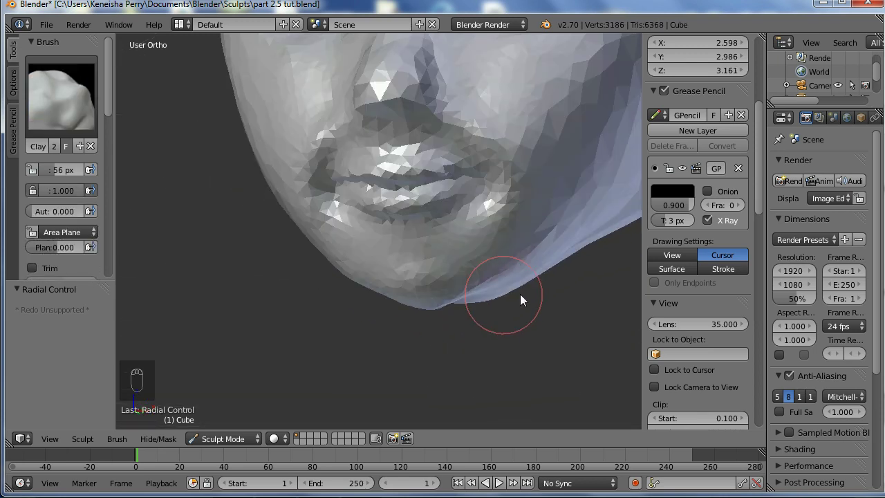
pyautogui.moveTo(496, 360); pyautogui.dragTo(369, 225)
pyautogui.moveTo(368, 225); pyautogui.dragTo(118, 215)
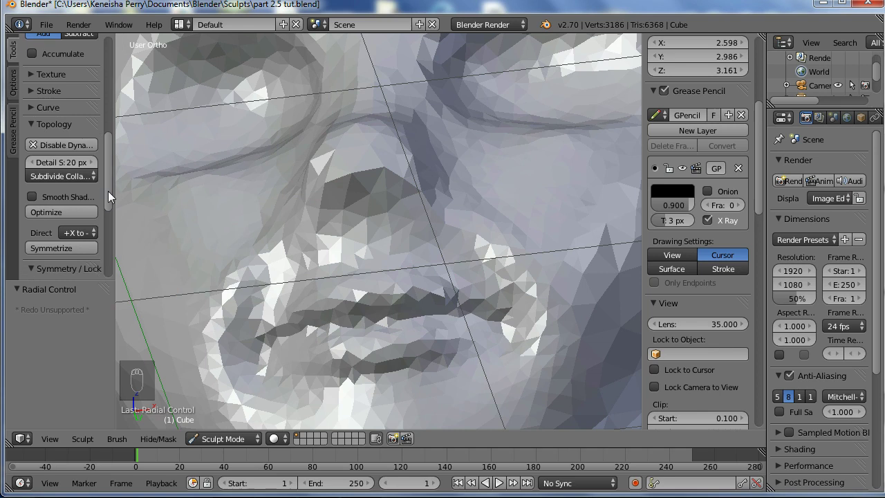
# - Sculpt and sharpen the ridge of the nose bridge
pyautogui.moveTo(74, 250); pyautogui.dragTo(367, 240)
pyautogui.press('f')
pyautogui.moveTo(405, 212); pyautogui.dragTo(370, 187)
pyautogui.middleClick(338, 203)
pyautogui.moveTo(334, 257); pyautogui.dragTo(371, 152)
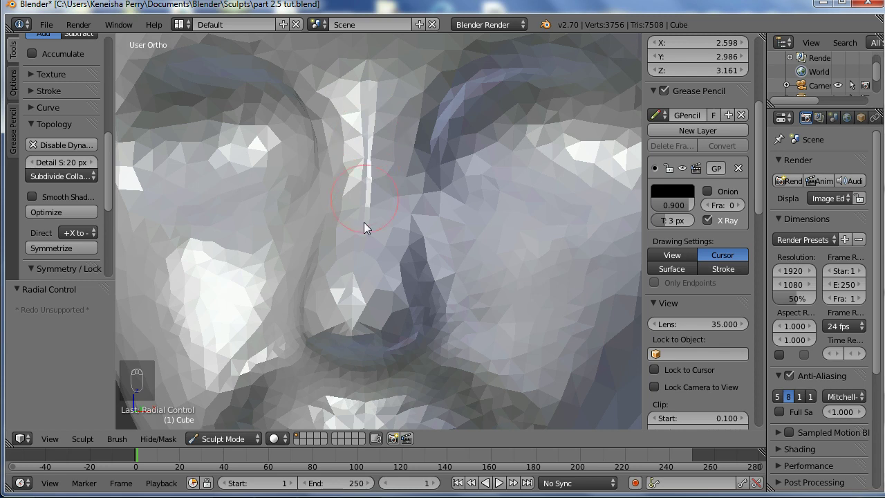
pyautogui.moveTo(370, 207); pyautogui.dragTo(372, 144)
pyautogui.middleClick(363, 182)
# - Shape the eyelids around the eye socket and deepen the socket
pyautogui.moveTo(375, 185); pyautogui.dragTo(372, 233)
pyautogui.moveTo(371, 232); pyautogui.dragTo(344, 261)
pyautogui.press('f')
pyautogui.moveTo(344, 264); pyautogui.dragTo(345, 182)
pyautogui.moveTo(345, 182); pyautogui.dragTo(306, 128)
pyautogui.moveTo(306, 127); pyautogui.dragTo(330, 185)
pyautogui.middleClick(331, 184)
pyautogui.moveTo(367, 162); pyautogui.dragTo(350, 142)
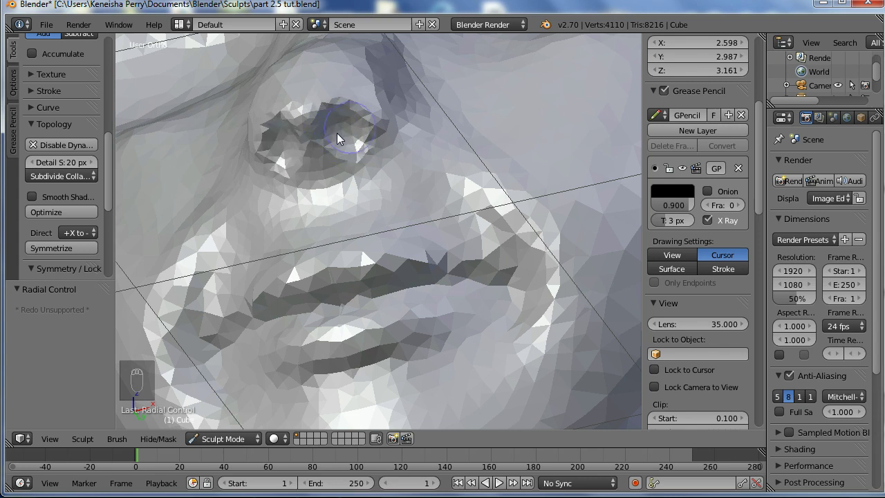
# - Add lid rims around the eye, drawing a lid line with the Draw brush before returning to Clay
pyautogui.moveTo(345, 147); pyautogui.dragTo(344, 126)
pyautogui.moveTo(344, 120); pyautogui.dragTo(353, 129)
pyautogui.press('x')
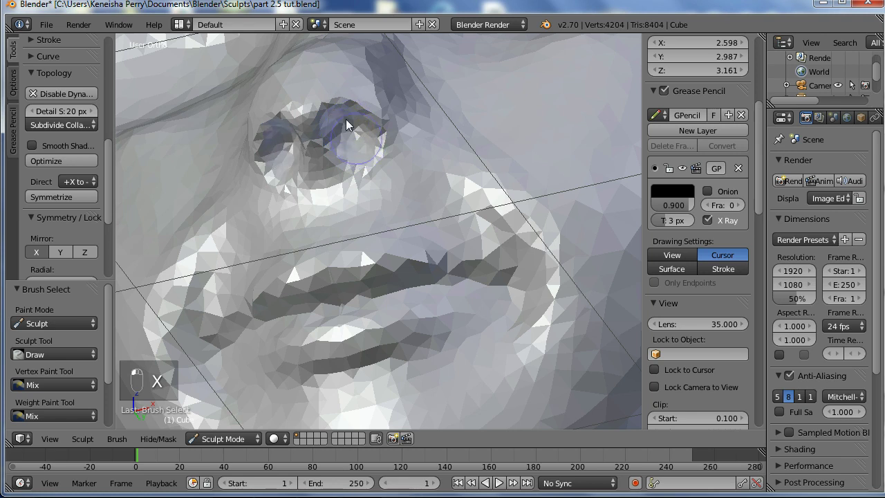
pyautogui.moveTo(353, 147); pyautogui.dragTo(344, 139)
pyautogui.press('c')
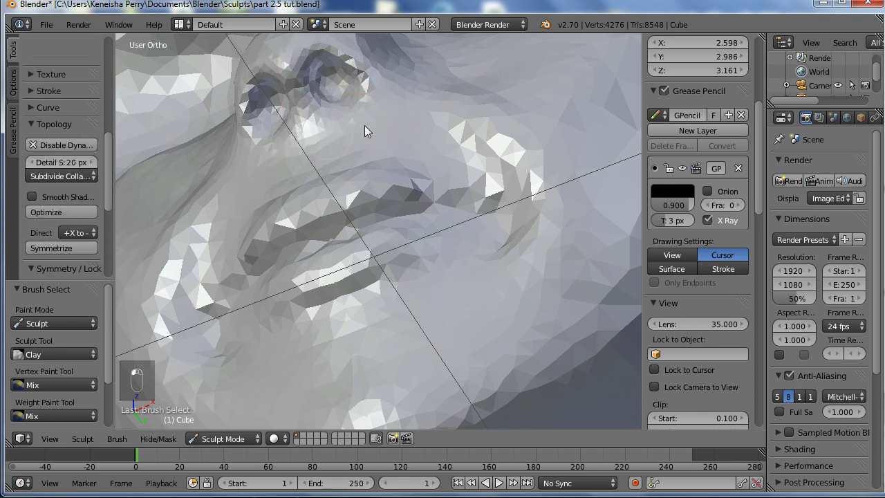
pyautogui.middleClick(390, 230)
pyautogui.middleClick(350, 253)
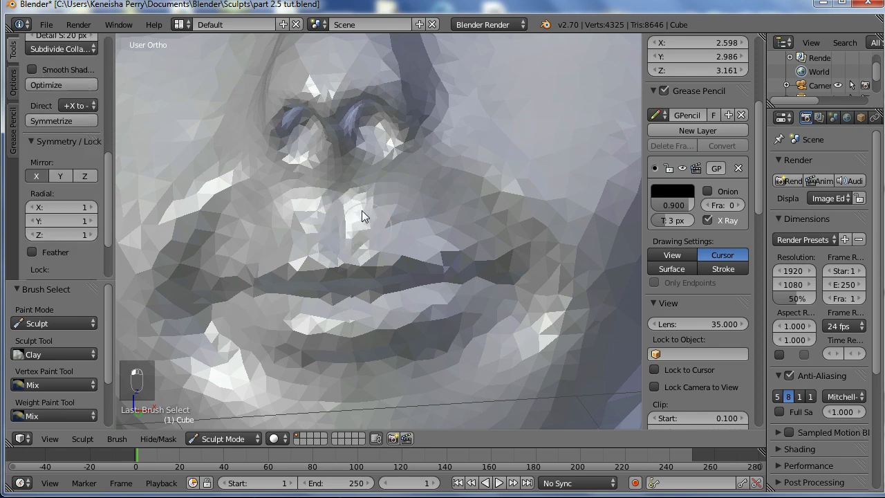
# - Crease the line between the lips and along the lip edge
pyautogui.moveTo(388, 283); pyautogui.dragTo(193, 180)
pyautogui.middleClick(341, 250)
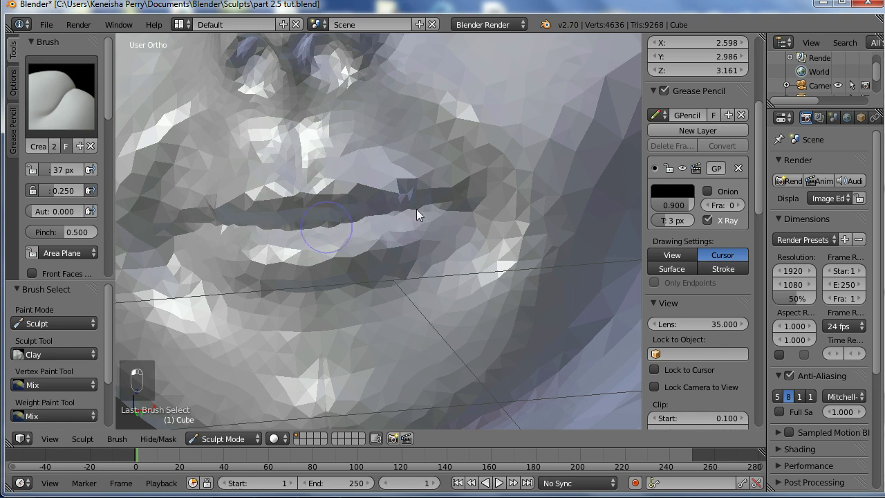
pyautogui.middleClick(328, 223)
pyautogui.moveTo(349, 220); pyautogui.dragTo(367, 255)
pyautogui.middleClick(352, 185)
pyautogui.moveTo(336, 200); pyautogui.dragTo(251, 217)
pyautogui.middleClick(251, 216)
pyautogui.moveTo(317, 240); pyautogui.dragTo(334, 239)
# - Pinch the lip edges tighter, then switch back to the Clay brush
pyautogui.press('ctrl+z')
pyautogui.middleClick(292, 149)
pyautogui.moveTo(321, 186); pyautogui.dragTo(149, 126)
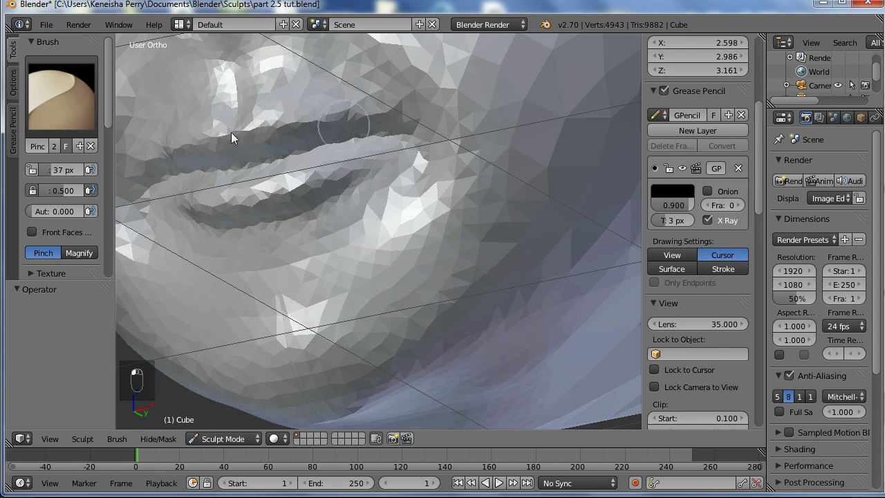
pyautogui.middleClick(329, 126)
pyautogui.click(286, 172)
pyautogui.click(278, 177)
pyautogui.middleClick(319, 229)
# - Smooth the mouth corners, lips and chin, then check the face from front view
pyautogui.press('c')
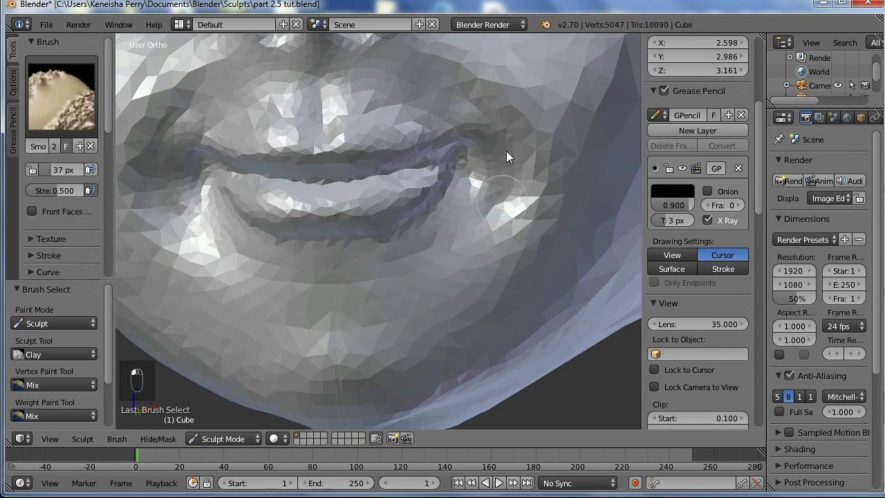
pyautogui.moveTo(446, 273); pyautogui.dragTo(396, 257)
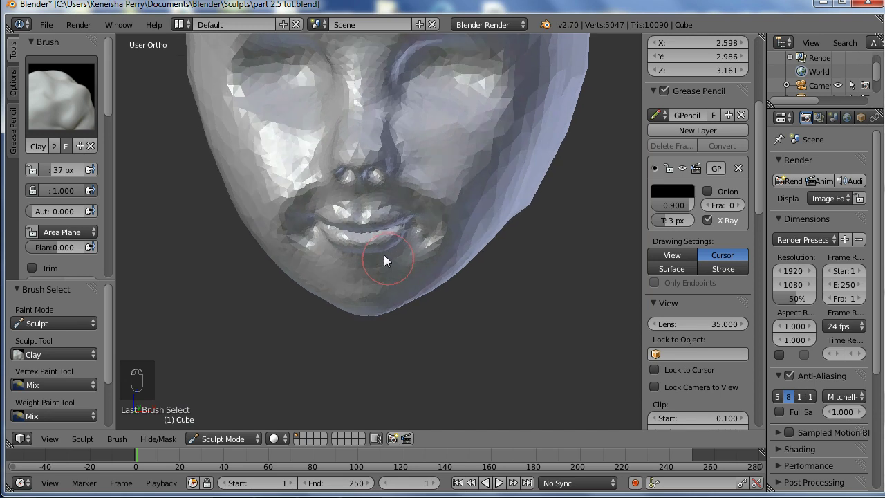
pyautogui.middleClick(436, 151)
pyautogui.moveTo(392, 101); pyautogui.dragTo(311, 144)
pyautogui.middleClick(312, 145)
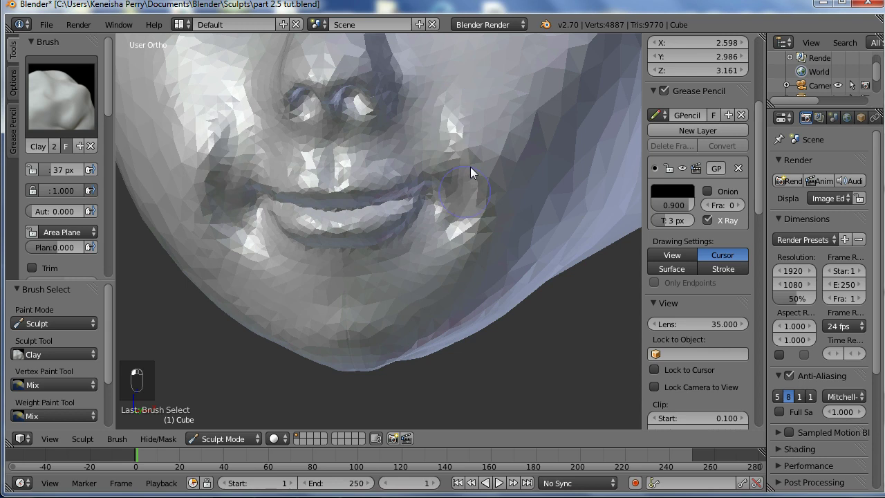
pyautogui.middleClick(423, 230)
pyautogui.press('KP_1')
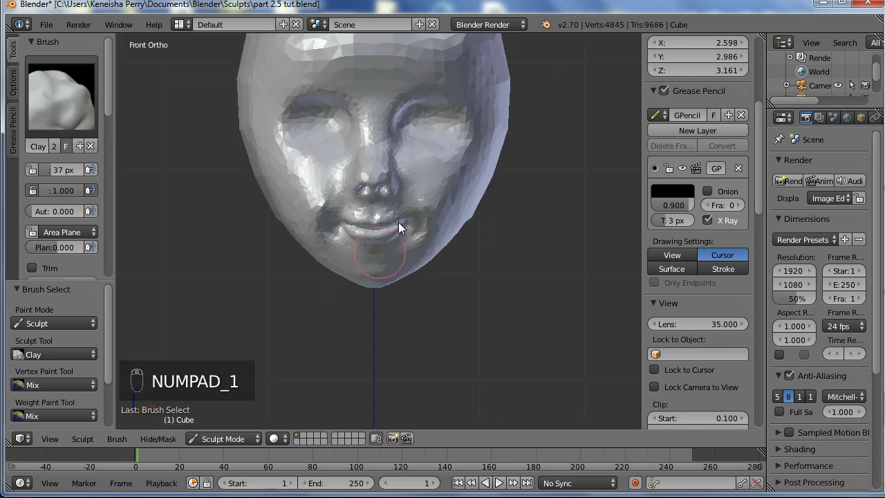
pyautogui.moveTo(405, 327); pyautogui.dragTo(444, 343)
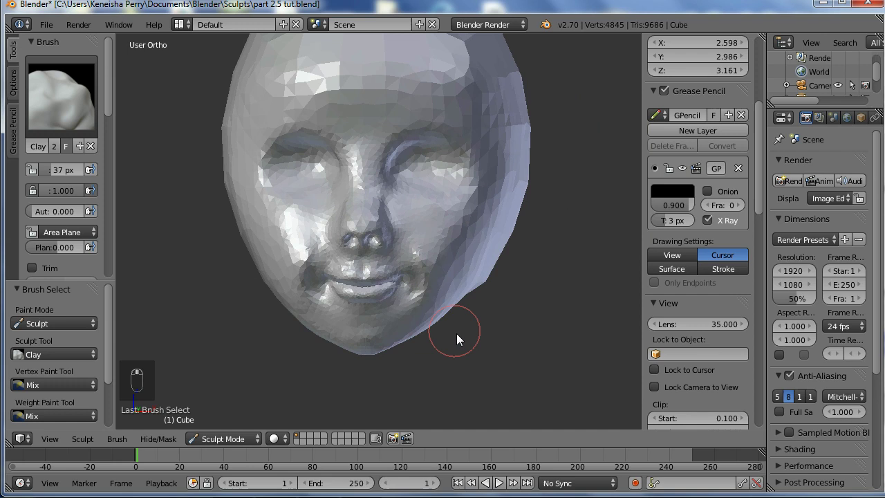
# - From the side profile, fill out the underside of the jaw and build up the back of the head
pyautogui.press('c')
pyautogui.press('f')
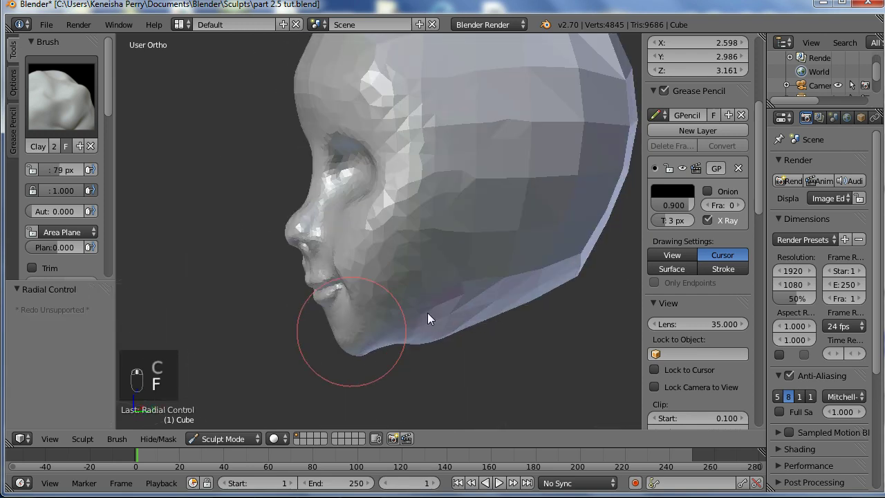
pyautogui.moveTo(628, 199); pyautogui.dragTo(567, 179)
pyautogui.moveTo(556, 217); pyautogui.dragTo(499, 249)
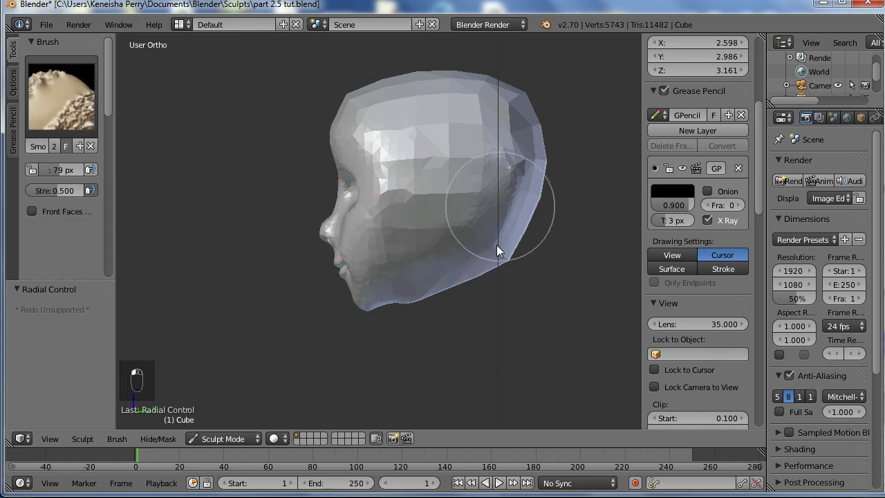
# - With a large Grab brush in side and front views, pull the skull into a fuller shape
pyautogui.press('KP_3')
pyautogui.press('g')
pyautogui.press('f')
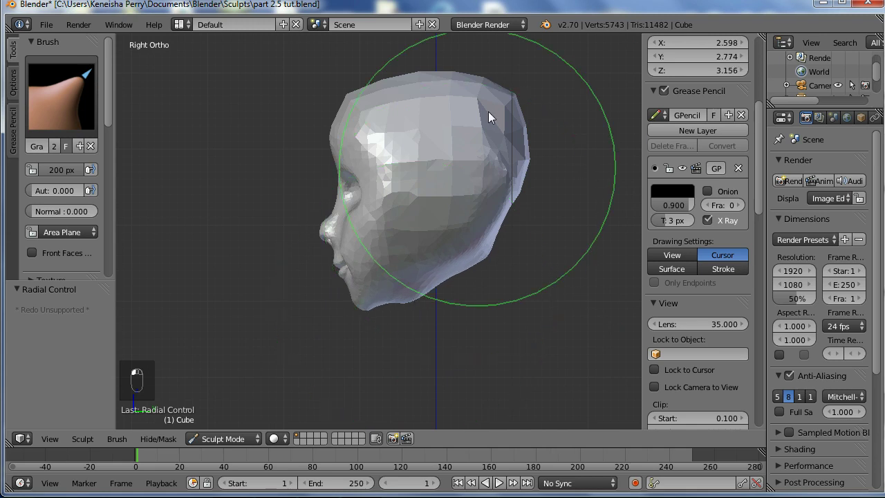
pyautogui.middleClick(501, 98)
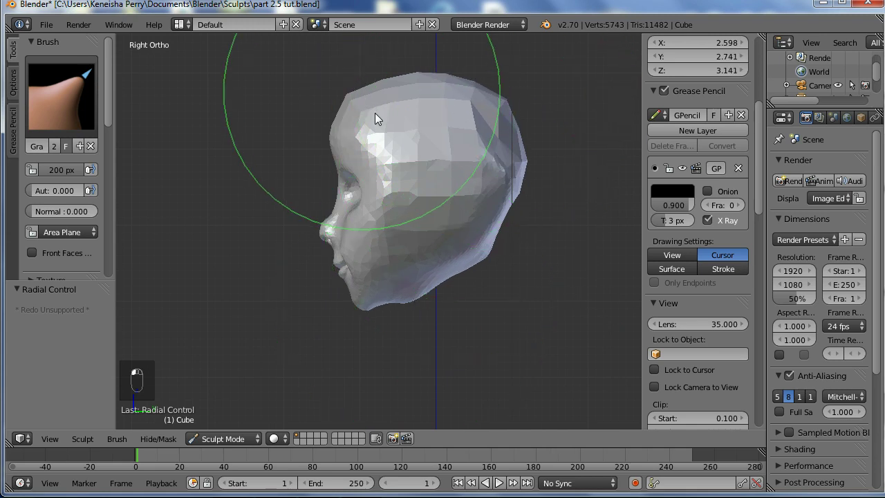
pyautogui.press('f')
pyautogui.middleClick(360, 124)
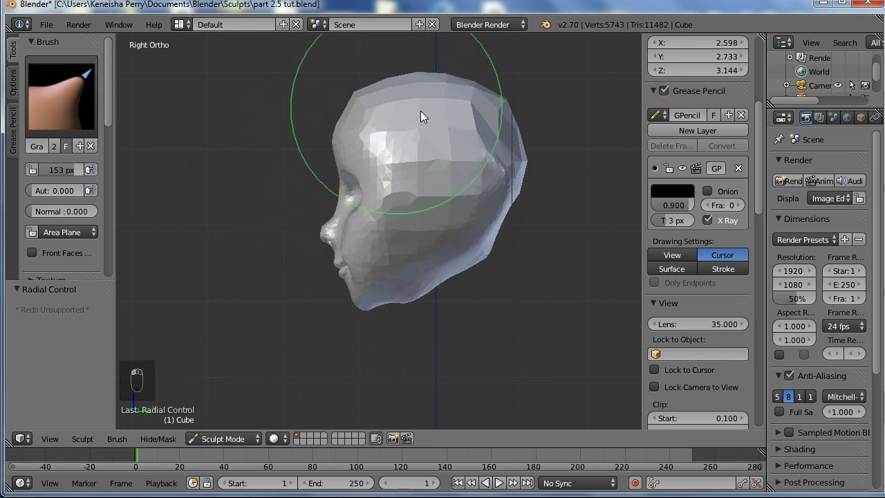
pyautogui.press('c')
pyautogui.middleClick(490, 234)
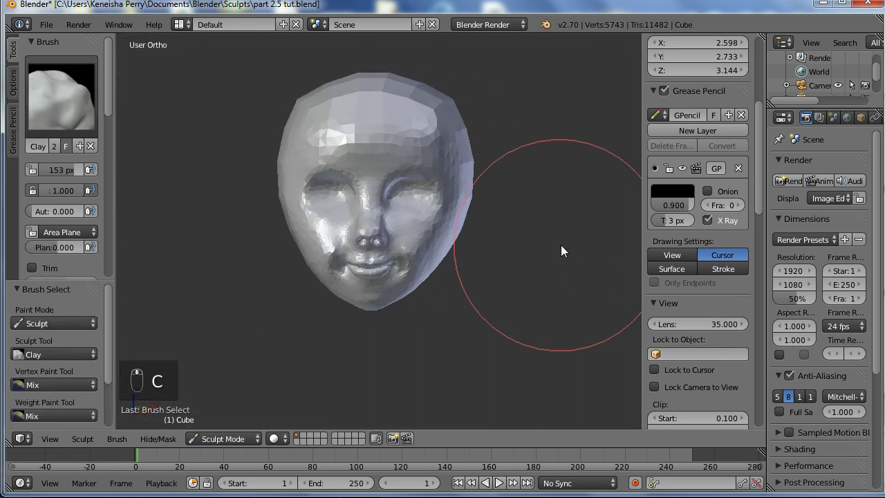
pyautogui.press('KP_1')
pyautogui.press('g')
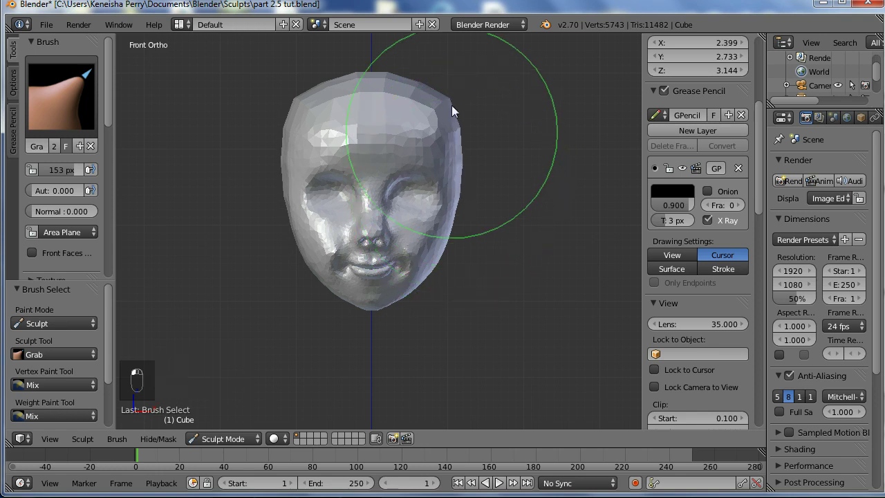
pyautogui.moveTo(443, 94); pyautogui.dragTo(421, 182)
# - Add clay to round out the back of the skull
pyautogui.press('c')
pyautogui.press('f')
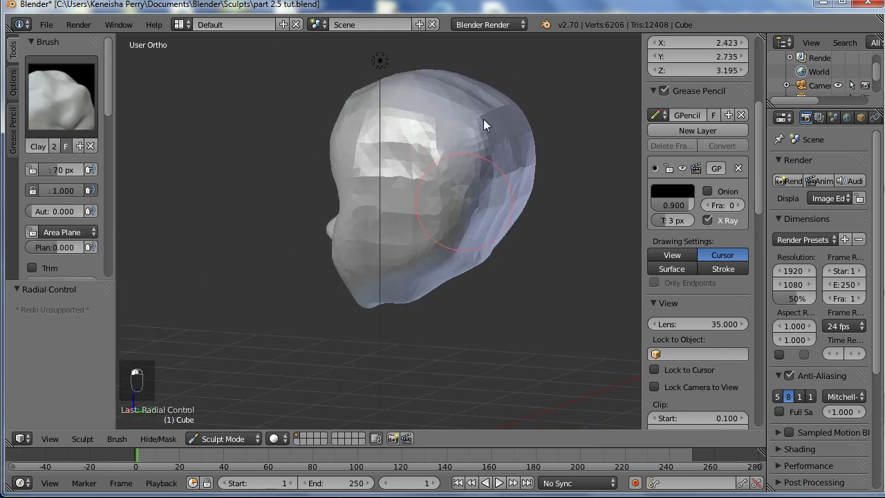
pyautogui.middleClick(434, 164)
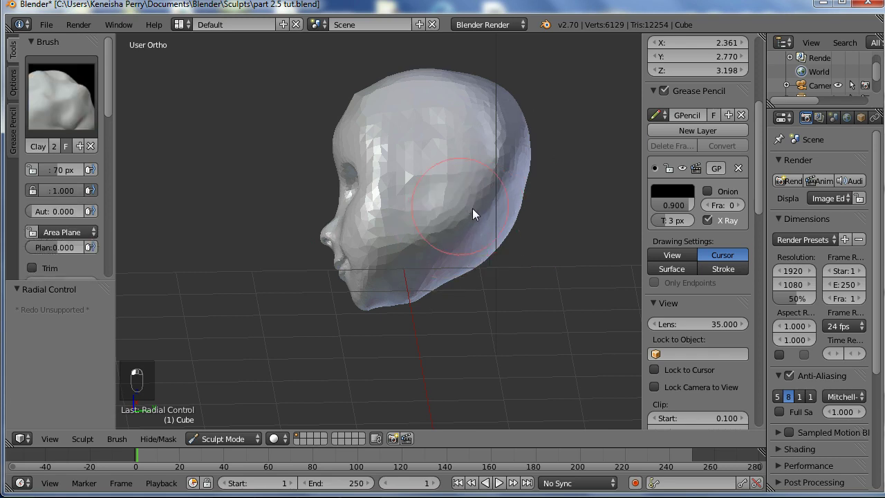
pyautogui.moveTo(495, 246); pyautogui.dragTo(377, 308)
pyautogui.middleClick(407, 339)
pyautogui.moveTo(403, 254); pyautogui.dragTo(380, 316)
# - Smooth the cheek and the face around the nose and mouth
pyautogui.middleClick(438, 266)
pyautogui.moveTo(469, 247); pyautogui.dragTo(553, 300)
pyautogui.middleClick(552, 301)
pyautogui.moveTo(456, 244); pyautogui.dragTo(495, 250)
pyautogui.middleClick(495, 251)
# - Sculpt final detail into the nose and mouth-corner area and inspect it from around the head
pyautogui.press('f')
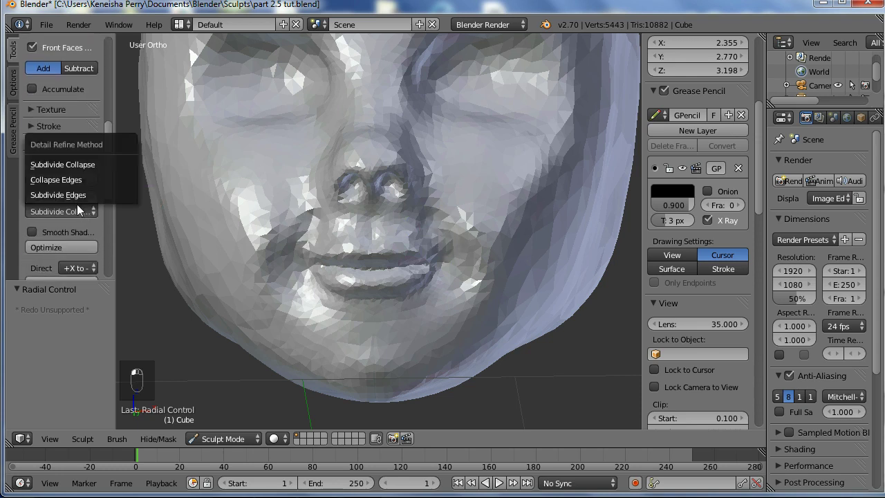
pyautogui.moveTo(397, 275); pyautogui.dragTo(421, 251)
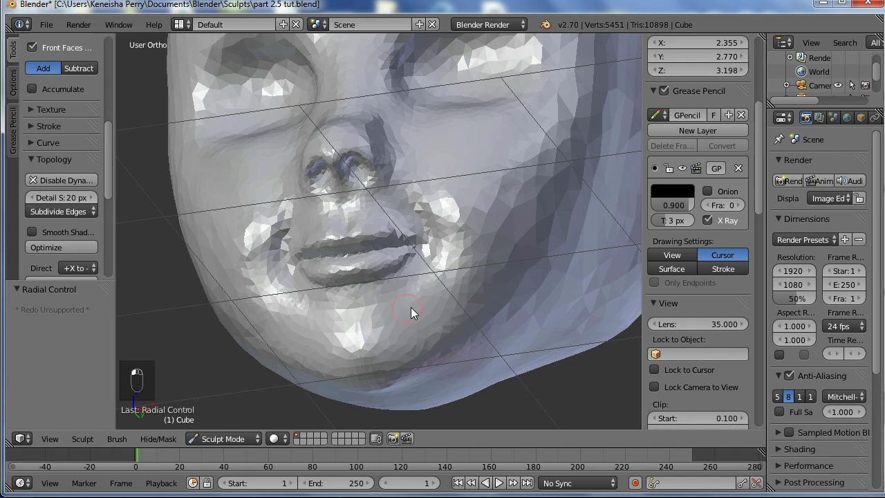
pyautogui.press('f')
pyautogui.middleClick(458, 294)
pyautogui.moveTo(414, 363); pyautogui.dragTo(482, 320)
pyautogui.middleClick(481, 320)
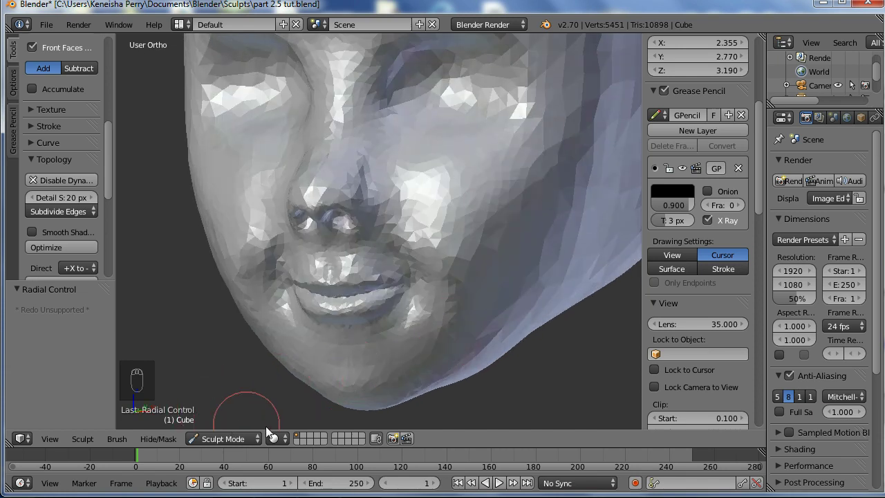
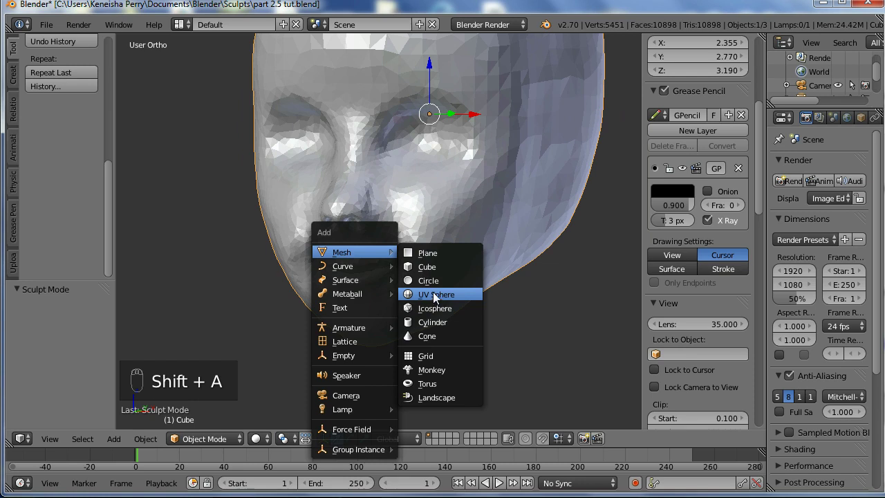
# - Add a UV sphere, shrink it to eyeball size, rotate it 90 degrees and bring it toward the eye socket in wireframe
pyautogui.press('KP_1')
pyautogui.moveTo(424, 364); pyautogui.dragTo(419, 280)
pyautogui.press('g')
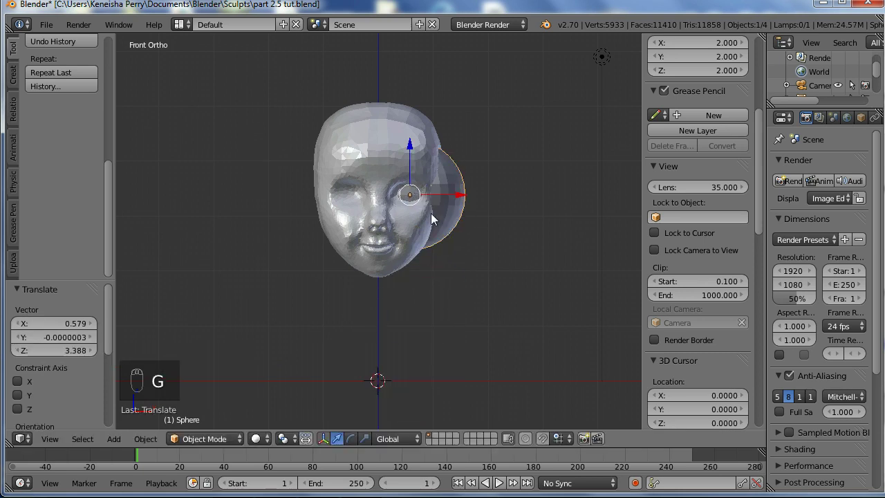
pyautogui.press('z')
pyautogui.press('s')
pyautogui.press('KP_3')
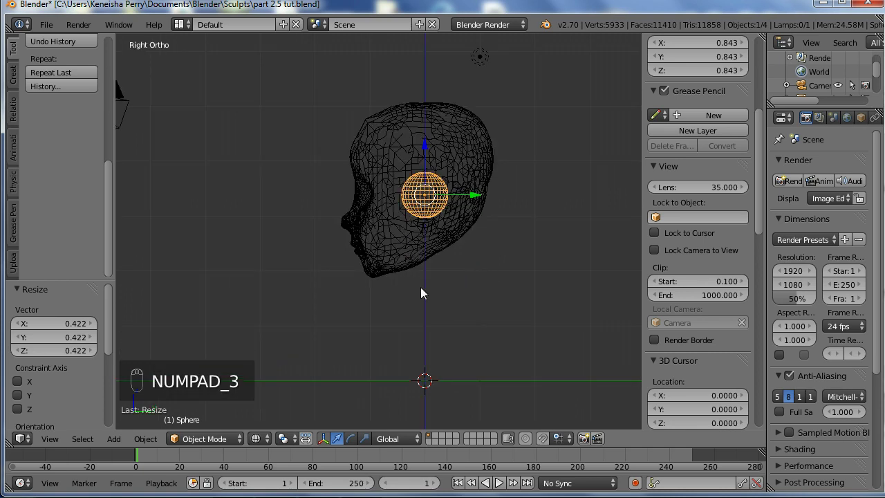
pyautogui.press('r')
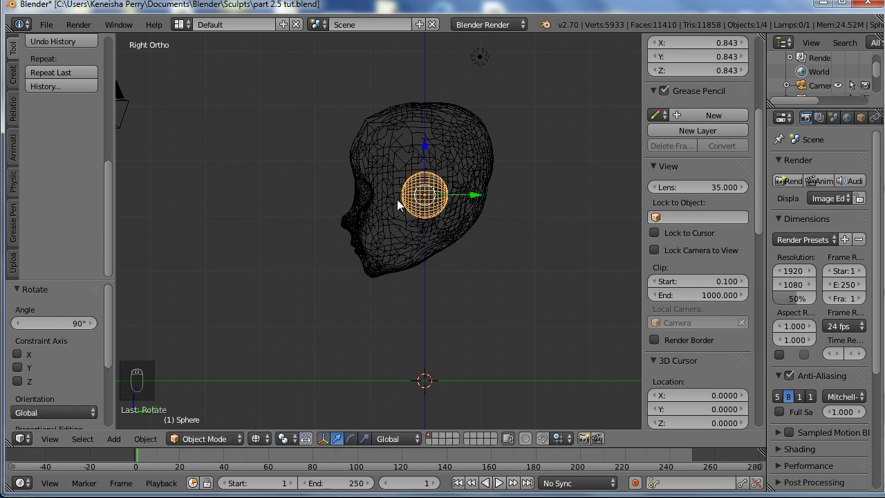
pyautogui.moveTo(466, 224); pyautogui.dragTo(379, 177)
# - Resize and reposition the eyeball from front and side views until it fits the socket
pyautogui.press('s')
pyautogui.press('g')
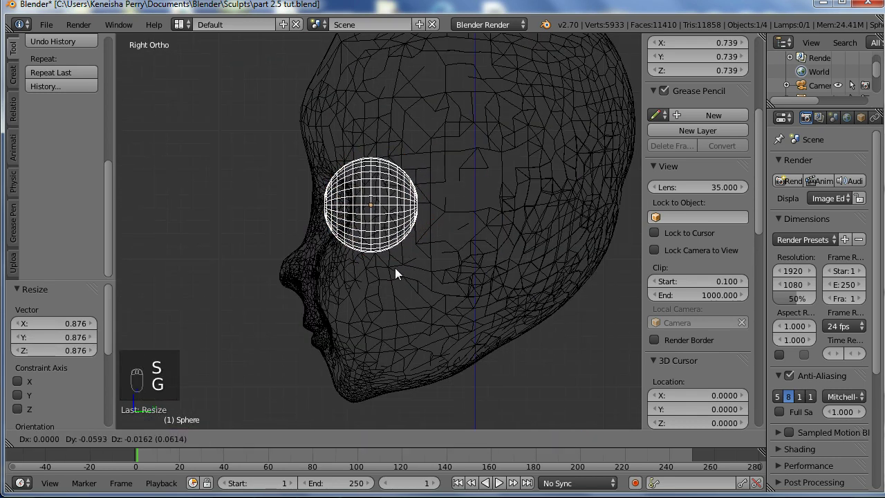
pyautogui.middleClick(412, 282)
pyautogui.press('KP_1')
pyautogui.press('g')
pyautogui.press('z')
pyautogui.press('g')
pyautogui.press('KP_3')
# - Push the eyeball deeper into the socket, confirm its placement and return to solid shading
pyautogui.press('z')
pyautogui.press('s')
pyautogui.press('g')
pyautogui.middleClick(510, 269)
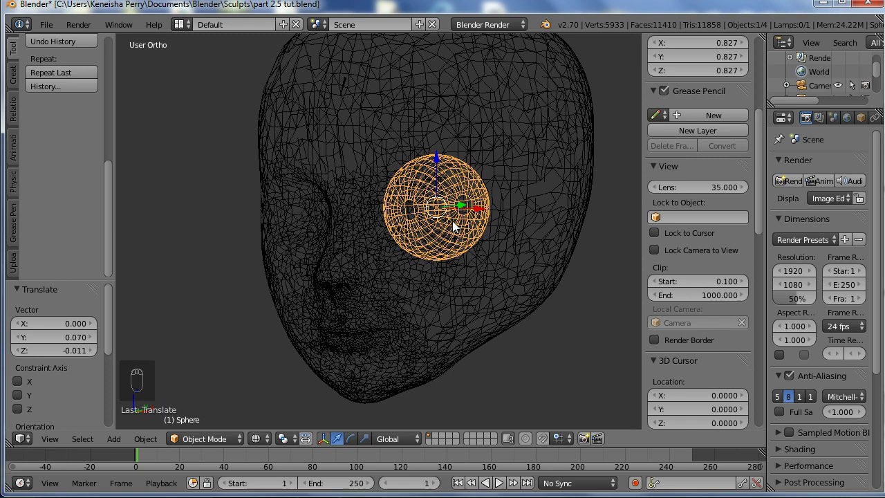
pyautogui.press('ctrl+space')
pyautogui.press('ctrl+space')
pyautogui.middleClick(418, 259)
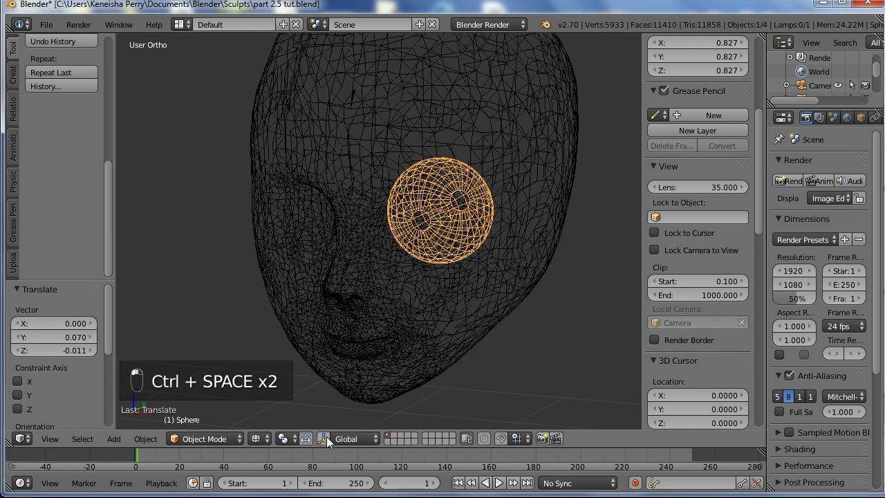
pyautogui.press('KP_1')
pyautogui.press('z')
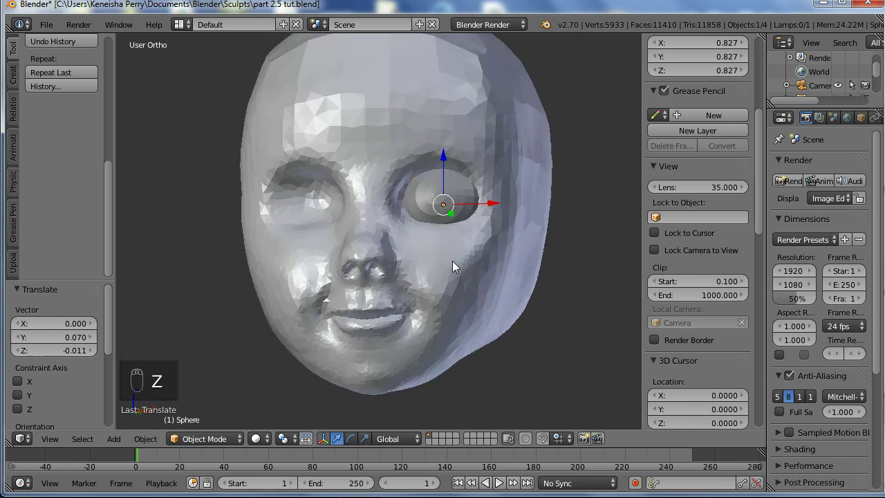
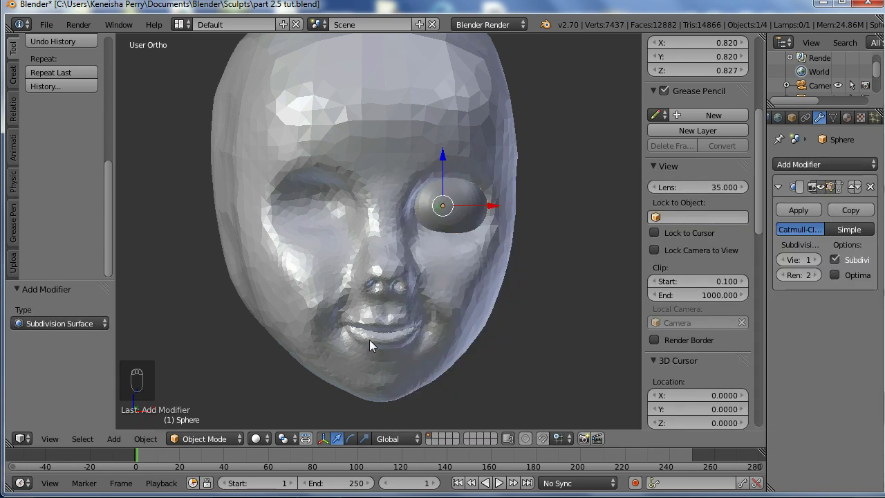
# - Smooth the eyeball and mirror it across the head's centre using the Cube as mirror object
pyautogui.moveTo(110, 161); pyautogui.dragTo(552, 301)
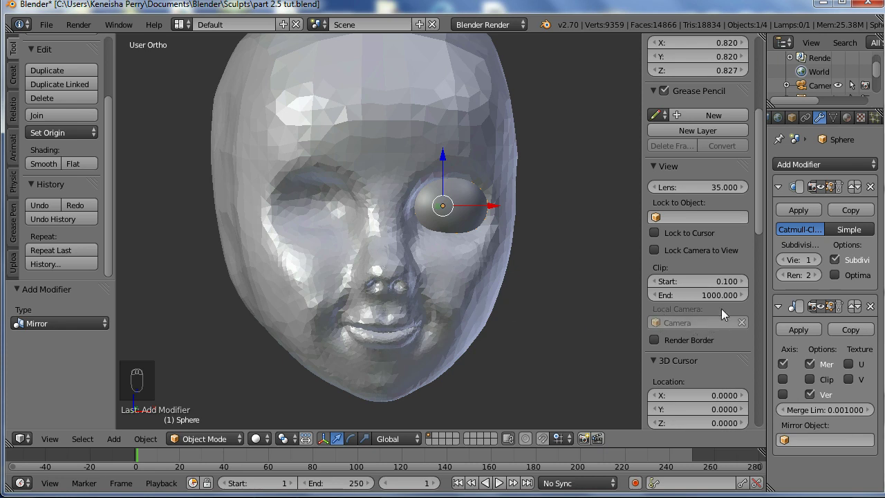
pyautogui.moveTo(811, 431); pyautogui.dragTo(748, 308)
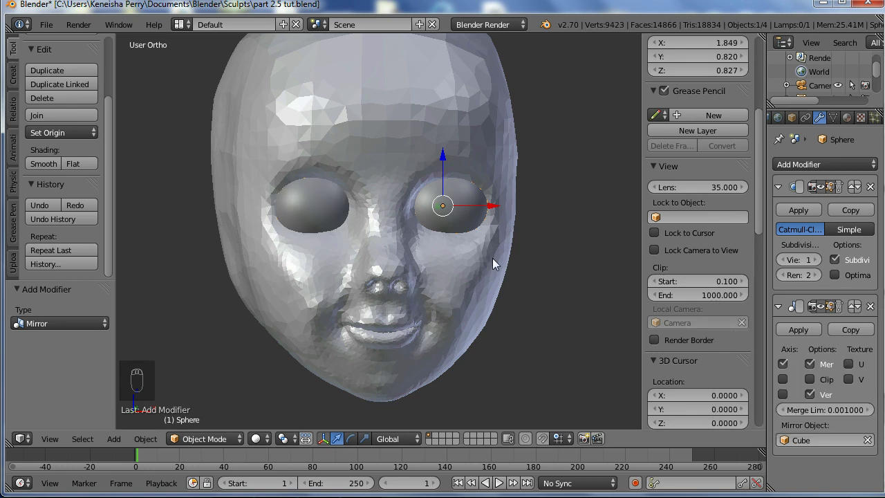
pyautogui.moveTo(496, 263); pyautogui.dragTo(839, 128)
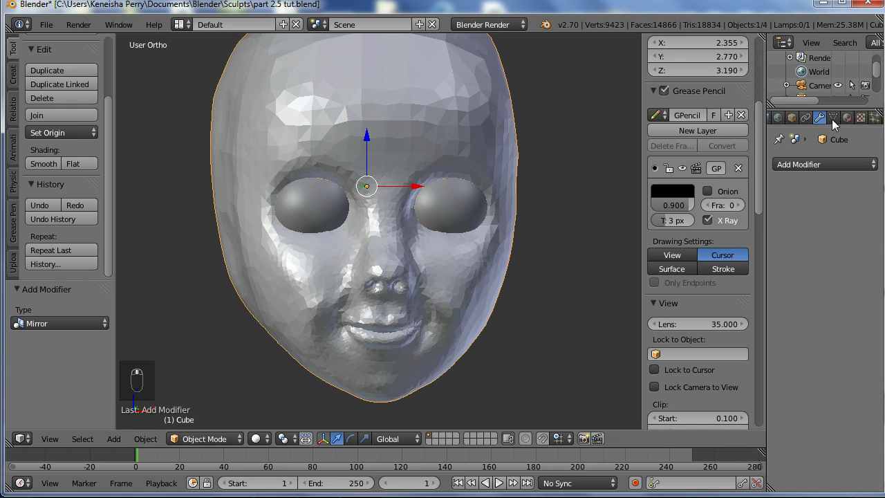
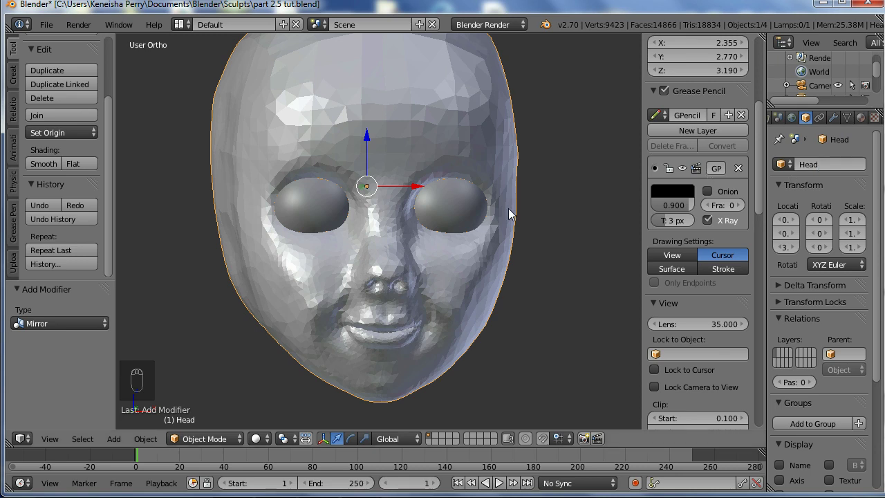
# - Rename the sphere object to Eyes, then select the head and return to sculpt mode
pyautogui.moveTo(441, 197); pyautogui.dragTo(817, 153)
pyautogui.moveTo(817, 153); pyautogui.dragTo(814, 151)
pyautogui.press('e')
pyautogui.press('BackSpace')
pyautogui.press('BackSpace')
pyautogui.press('BackSpace')
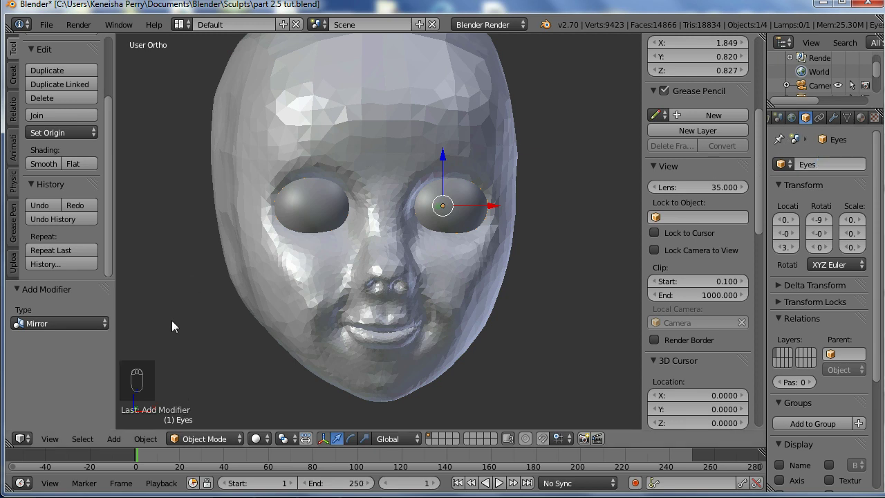
pyautogui.moveTo(309, 288); pyautogui.dragTo(238, 439)
pyautogui.click(238, 439)
# - Enable Dynamic Topology with 15 px detail and start building clay around the eye socket with the Clay brush
pyautogui.write('...')
pyautogui.moveTo(40, 189); pyautogui.dragTo(70, 167)
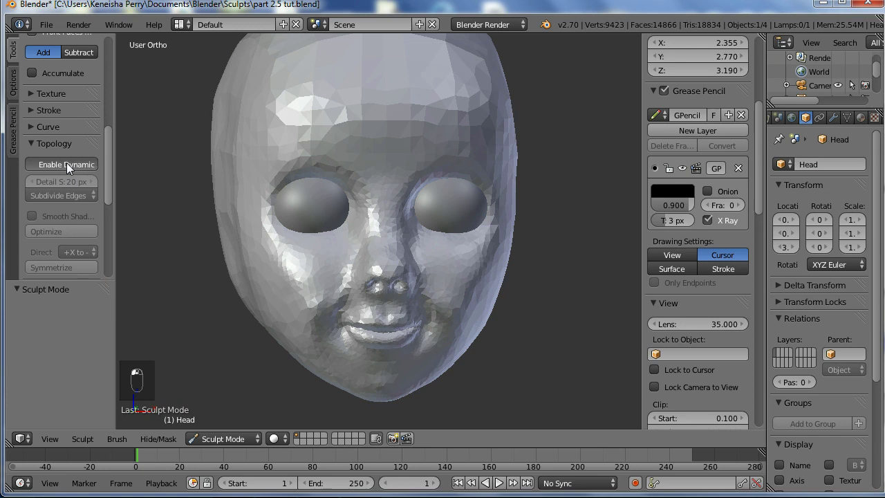
pyautogui.moveTo(304, 354); pyautogui.dragTo(305, 354)
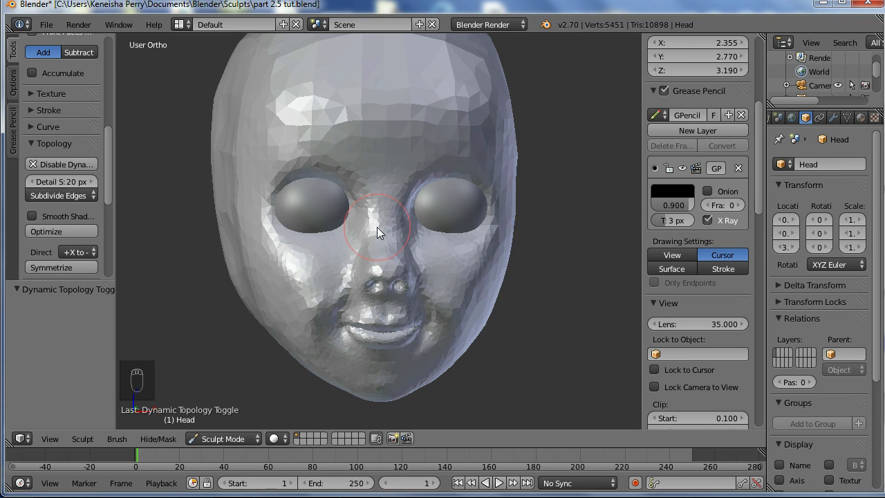
pyautogui.moveTo(368, 206); pyautogui.dragTo(241, 242)
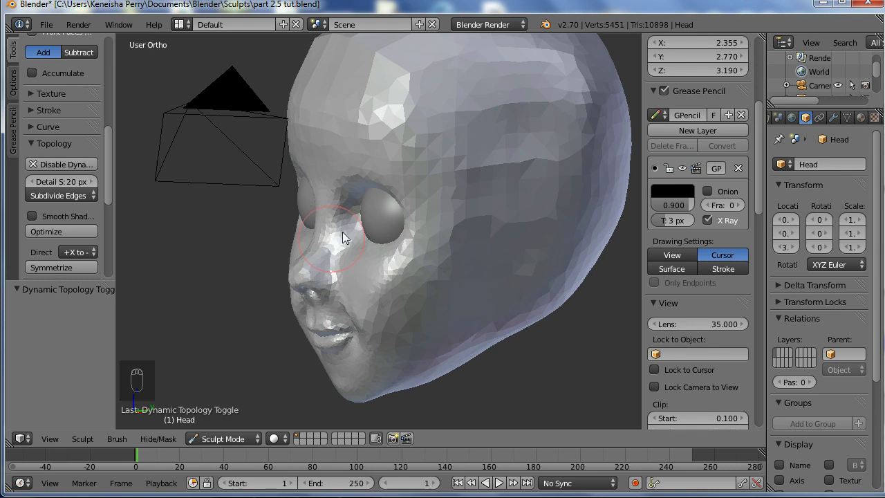
pyautogui.moveTo(356, 225); pyautogui.dragTo(491, 243)
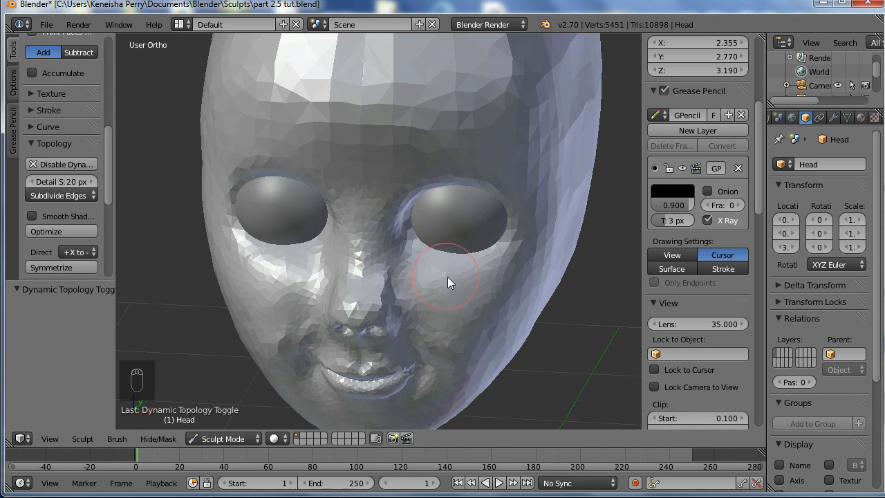
pyautogui.press('c')
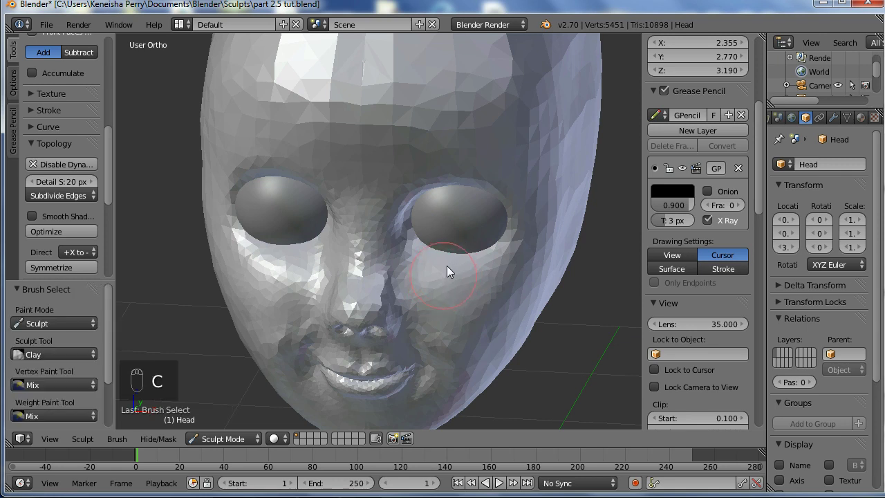
pyautogui.press('f')
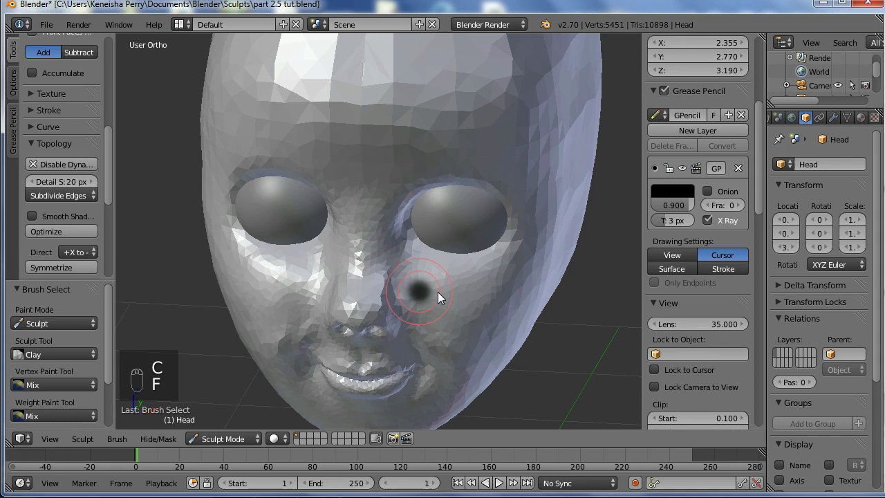
pyautogui.moveTo(482, 220); pyautogui.dragTo(425, 178)
# - Add clay along the upper and lower eyelids to shape lid rims around the eyes
pyautogui.middleClick(400, 138)
pyautogui.moveTo(399, 130); pyautogui.dragTo(401, 142)
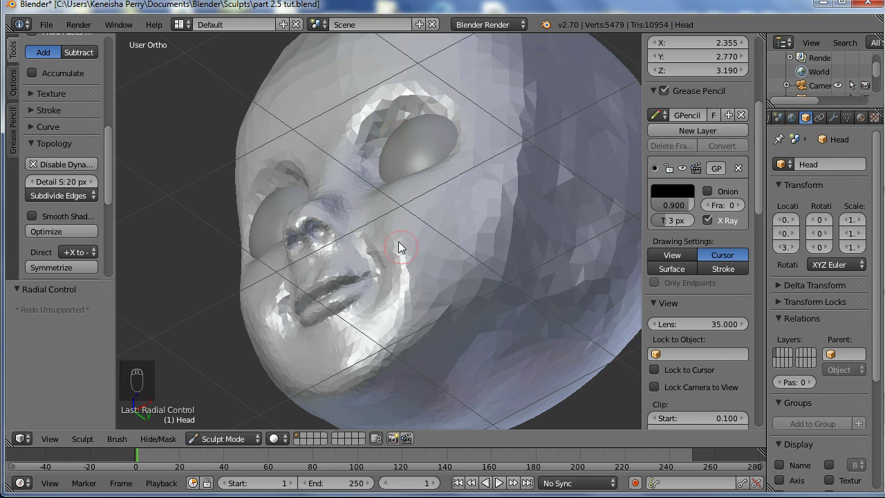
pyautogui.middleClick(474, 210)
pyautogui.moveTo(368, 164); pyautogui.dragTo(469, 241)
pyautogui.moveTo(505, 237); pyautogui.dragTo(300, 210)
pyautogui.middleClick(302, 210)
pyautogui.moveTo(388, 174); pyautogui.dragTo(69, 188)
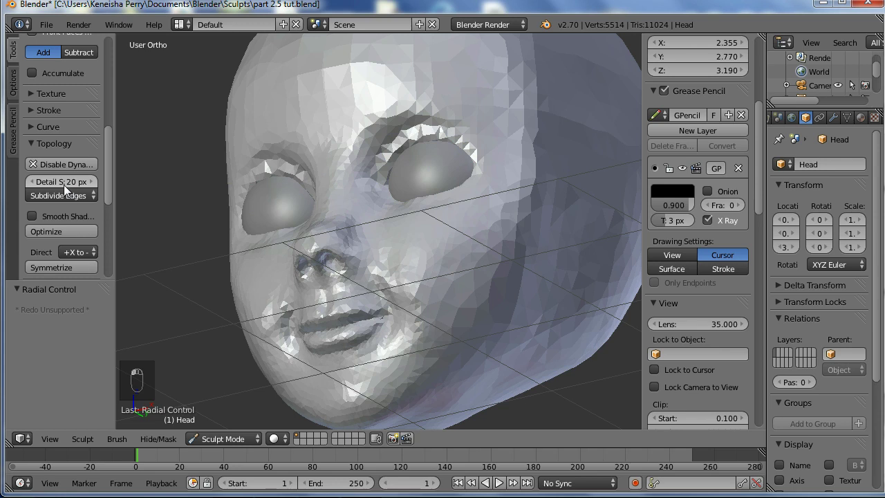
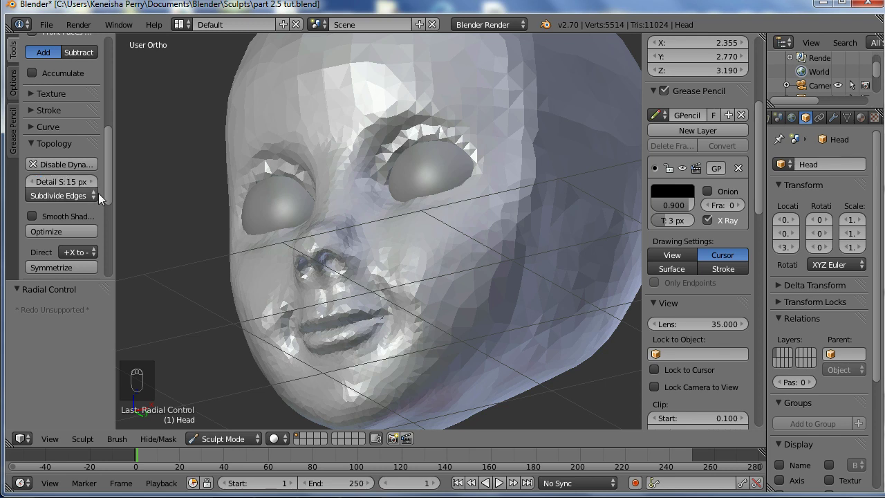
# - Sculpt the eyelid edges around the eyeball, checking from the front view
pyautogui.middleClick(414, 115)
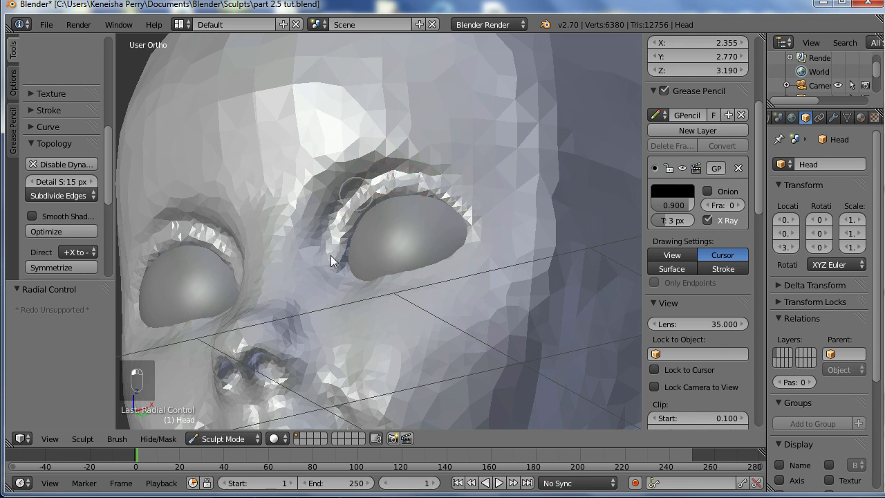
pyautogui.middleClick(359, 279)
pyautogui.middleClick(363, 304)
pyautogui.moveTo(385, 303); pyautogui.dragTo(366, 295)
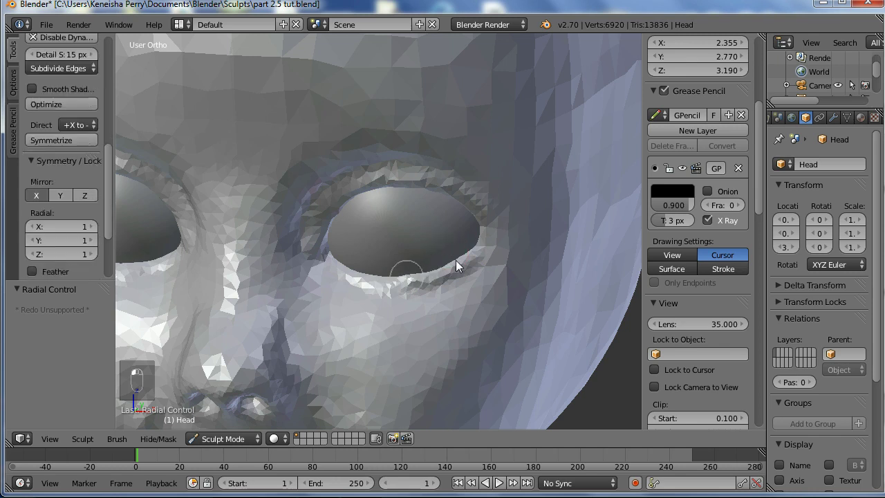
pyautogui.click(500, 202)
pyautogui.middleClick(481, 166)
pyautogui.moveTo(512, 193); pyautogui.dragTo(509, 199)
pyautogui.press('KP_1')
pyautogui.moveTo(445, 164); pyautogui.dragTo(464, 157)
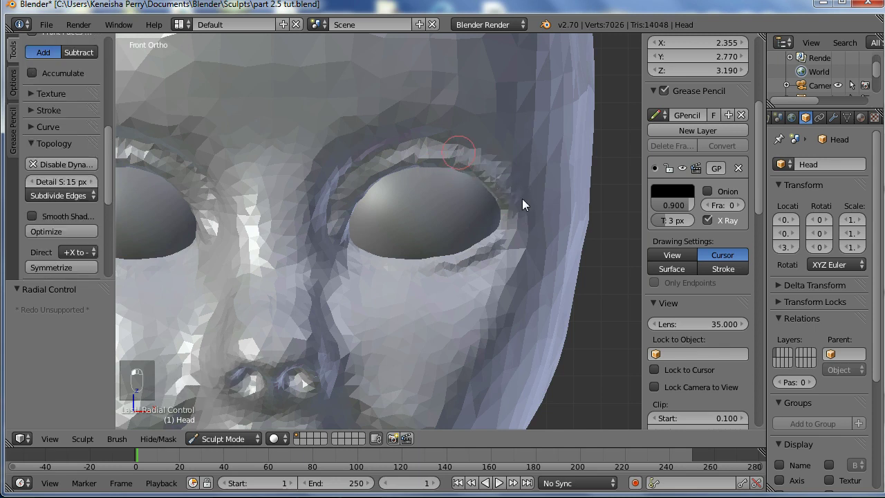
pyautogui.moveTo(349, 251); pyautogui.dragTo(423, 295)
# - Sketch a grease pencil outline around the eye, then delete the frame and hide the properties sidebar
pyautogui.press('d')
pyautogui.press('d')
pyautogui.press('d')
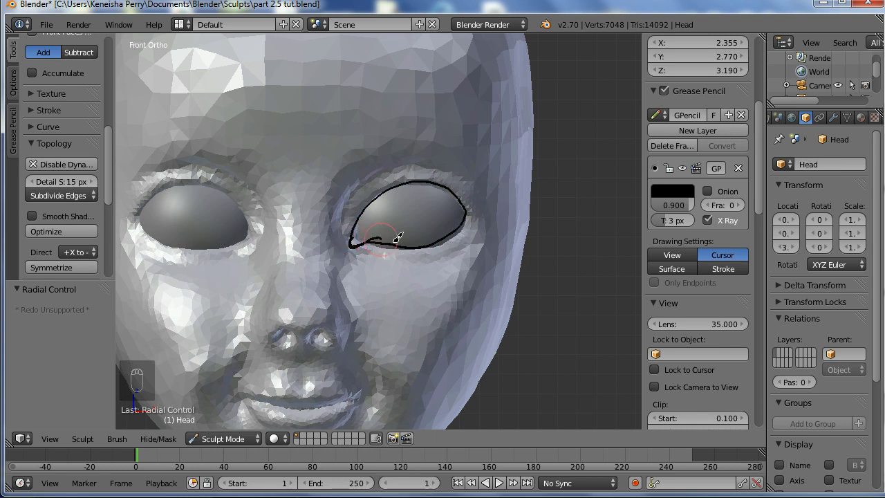
pyautogui.press('d')
pyautogui.press('d')
pyautogui.press('d')
pyautogui.press('d')
pyautogui.press('d')
pyautogui.press('d')
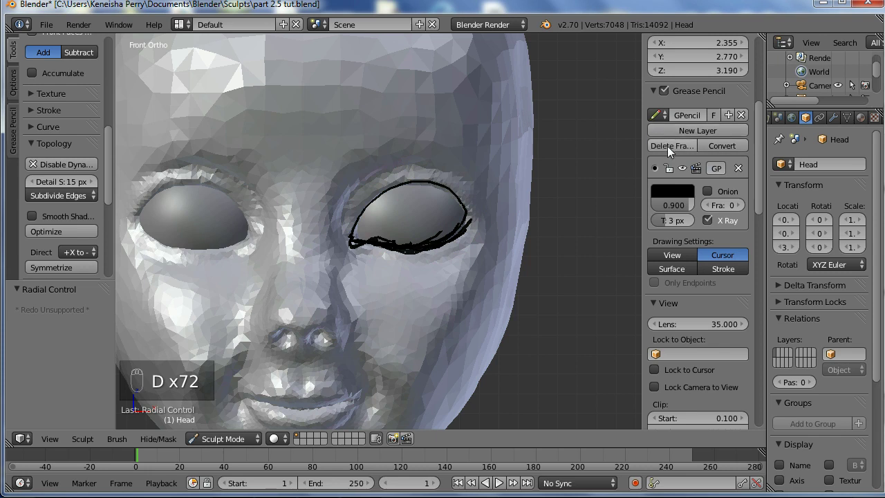
pyautogui.click(666, 160)
pyautogui.press('n')
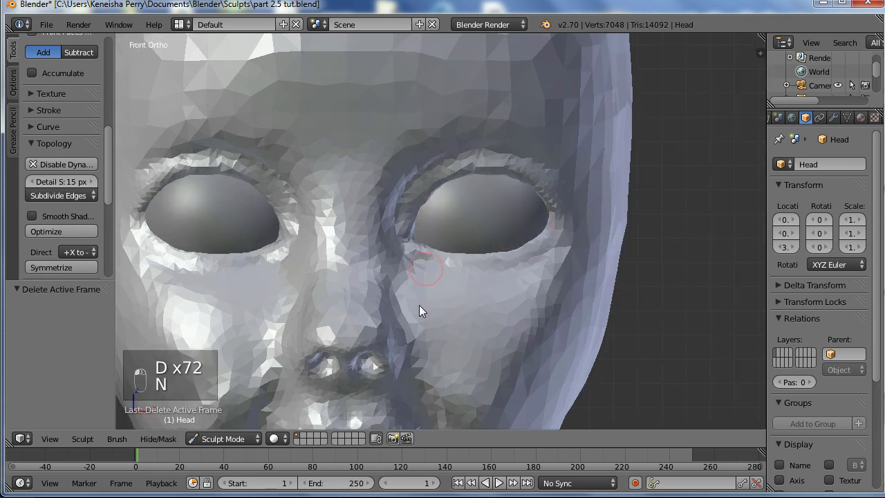
# - Build up the side and bridge of the nose and fill out the cheek beside it with the Clay brush
pyautogui.press('c')
pyautogui.moveTo(473, 211); pyautogui.dragTo(457, 258)
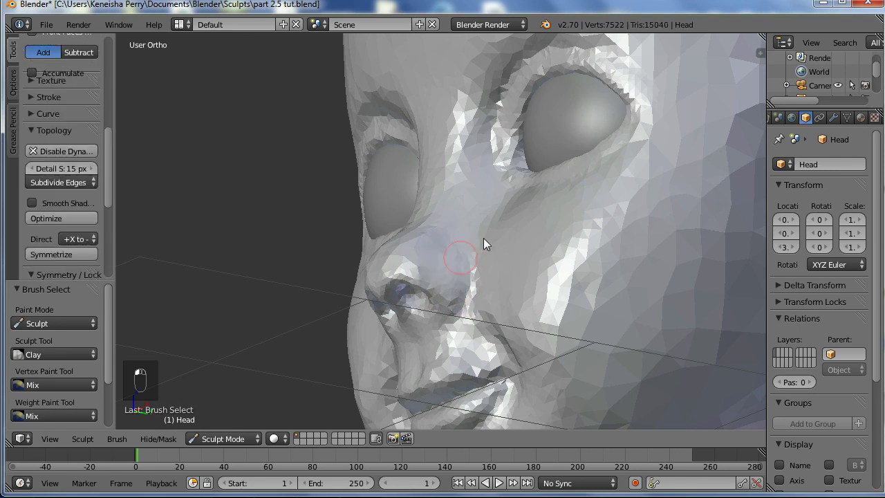
pyautogui.moveTo(436, 269); pyautogui.dragTo(481, 233)
pyautogui.middleClick(524, 213)
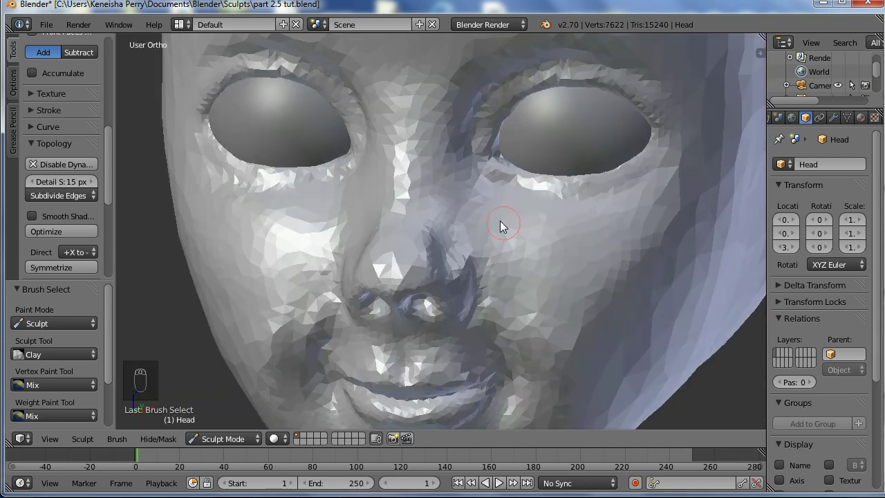
pyautogui.press('f')
pyautogui.moveTo(489, 211); pyautogui.dragTo(463, 193)
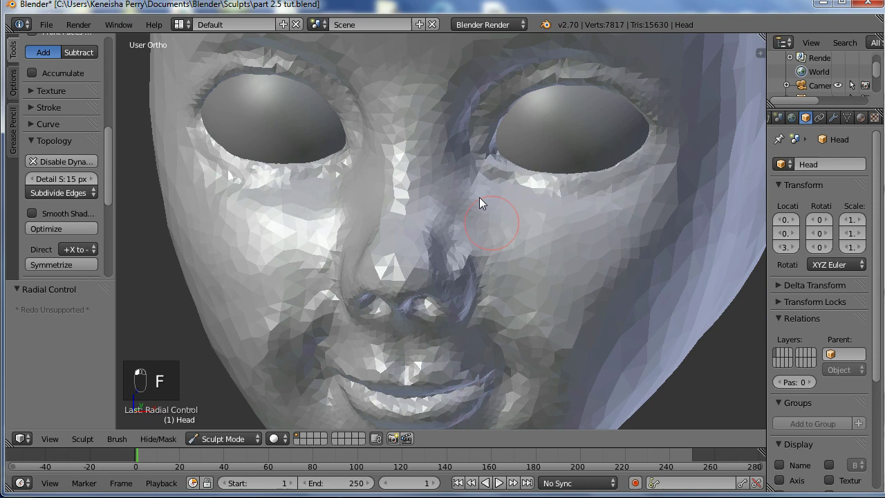
pyautogui.middleClick(498, 92)
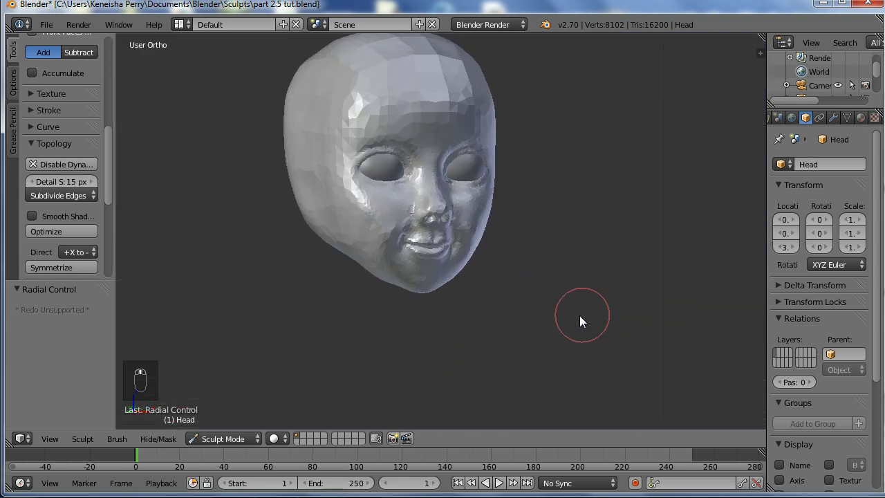
pyautogui.press('f')
# - Sculpt the brow above the eyes and shape and smooth the forehead
pyautogui.moveTo(531, 245); pyautogui.dragTo(563, 233)
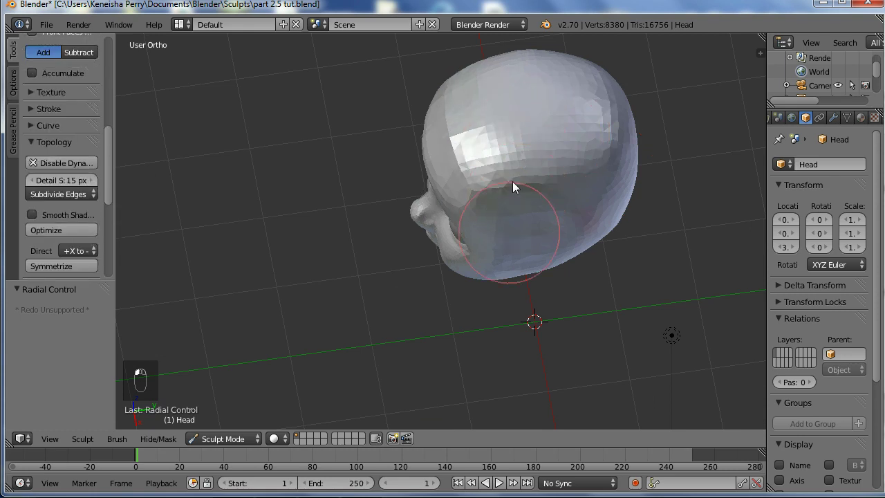
pyautogui.moveTo(471, 154); pyautogui.dragTo(476, 275)
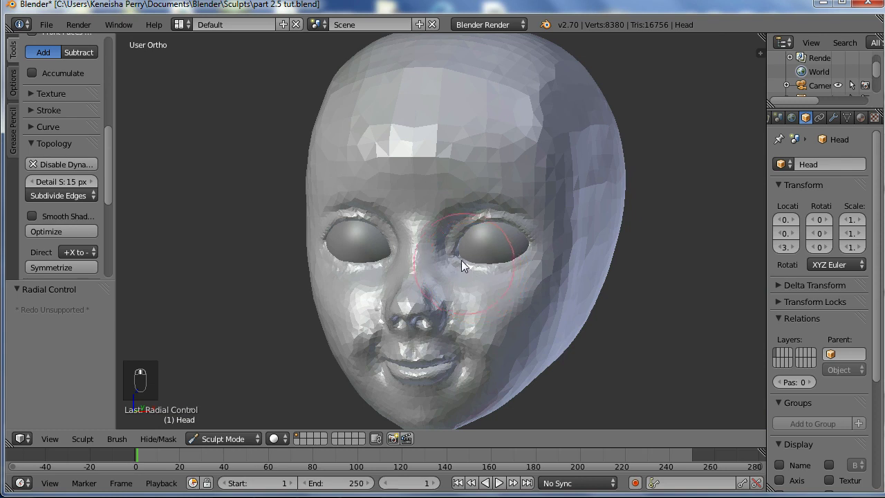
pyautogui.press('f')
pyautogui.moveTo(438, 140); pyautogui.dragTo(423, 203)
pyautogui.middleClick(423, 203)
pyautogui.moveTo(413, 198); pyautogui.dragTo(421, 193)
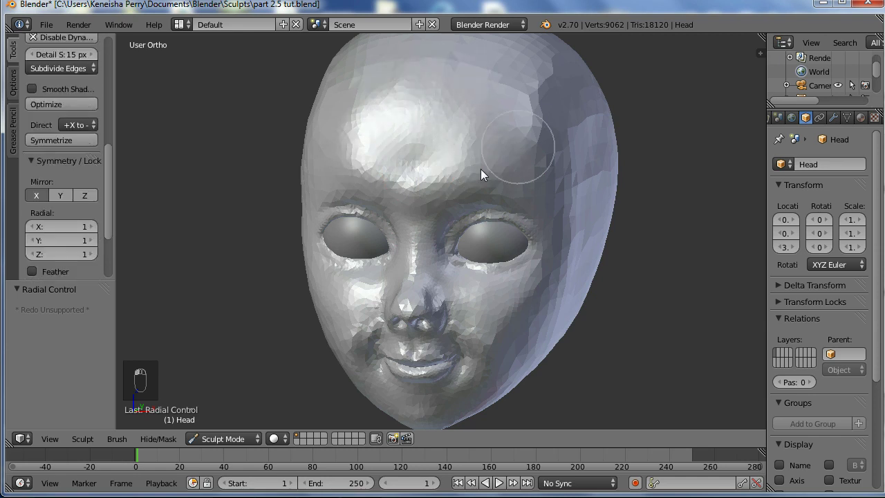
pyautogui.middleClick(406, 169)
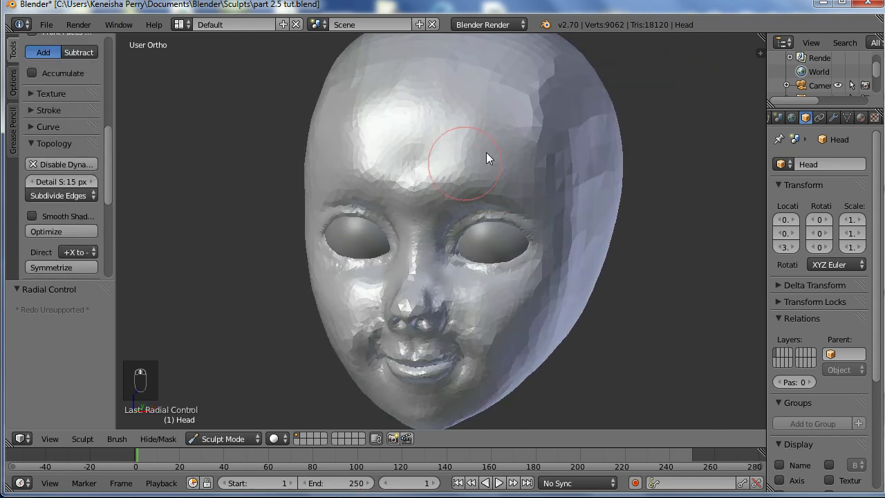
pyautogui.moveTo(544, 183); pyautogui.dragTo(532, 187)
pyautogui.middleClick(533, 187)
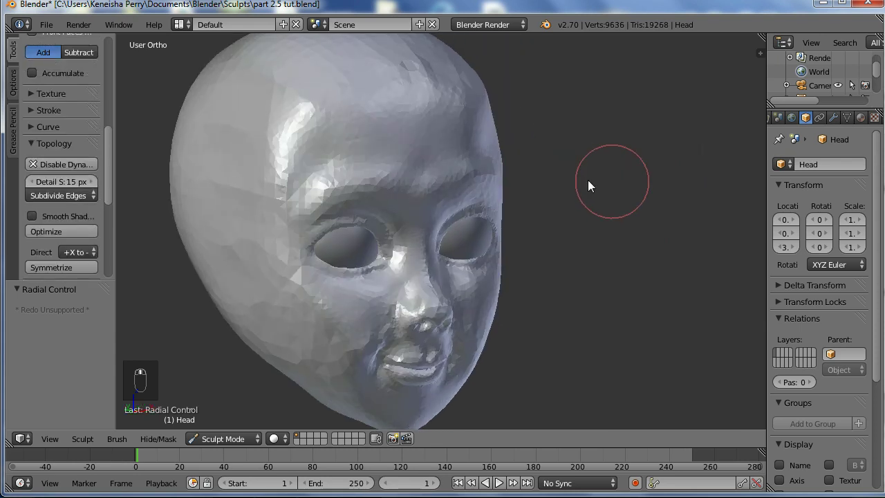
# - Work around the right eye socket and soften the brow ridge over the eyes
pyautogui.moveTo(553, 158); pyautogui.dragTo(555, 153)
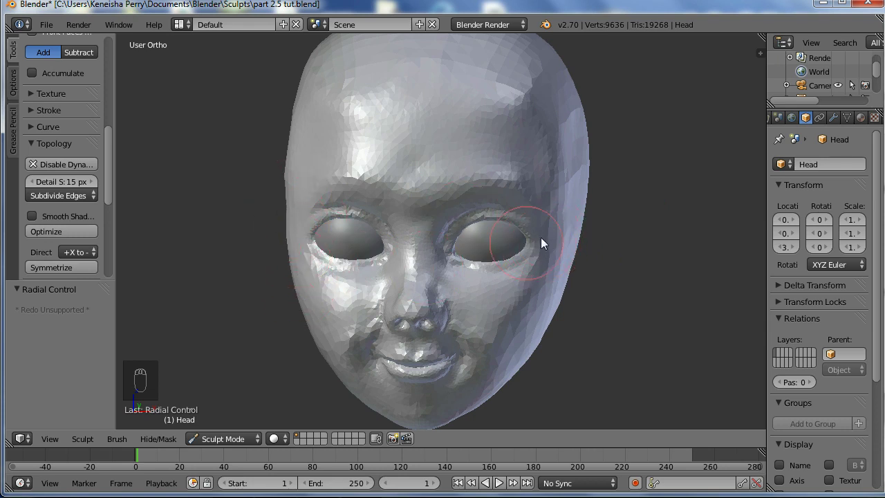
pyautogui.moveTo(555, 244); pyautogui.dragTo(602, 264)
pyautogui.middleClick(601, 265)
pyautogui.moveTo(641, 251); pyautogui.dragTo(574, 181)
pyautogui.middleClick(575, 181)
pyautogui.middleClick(561, 144)
pyautogui.middleClick(542, 105)
pyautogui.moveTo(541, 101); pyautogui.dragTo(177, 193)
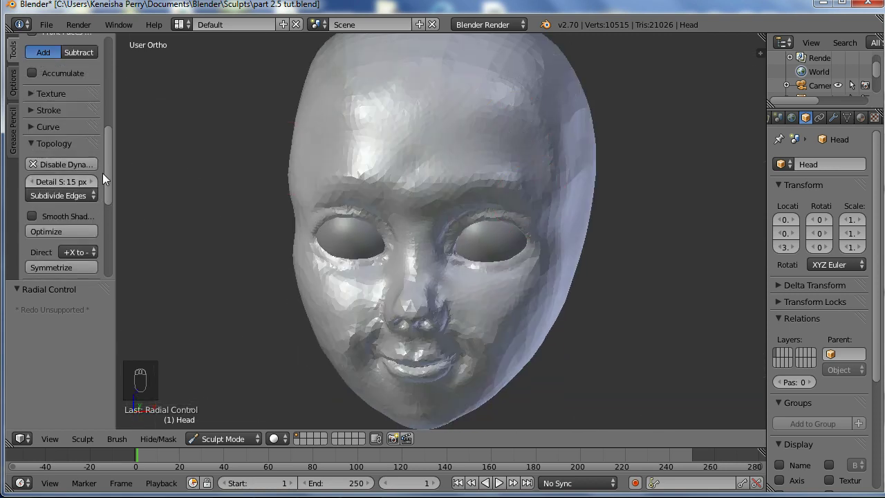
# - Set detail refine to Subdivide Collapse and stroke over the side of the face and top of the head
pyautogui.moveTo(84, 205); pyautogui.dragTo(81, 155)
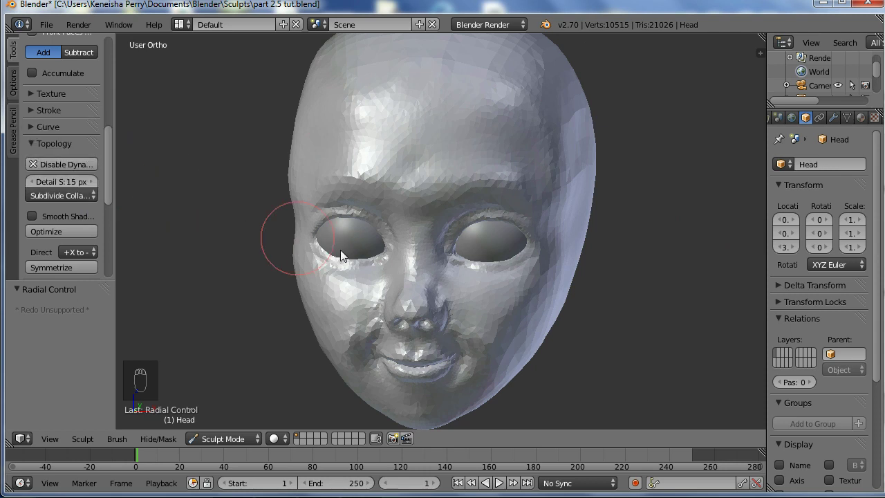
pyautogui.press('f')
pyautogui.middleClick(526, 243)
pyautogui.moveTo(589, 145); pyautogui.dragTo(562, 216)
pyautogui.moveTo(562, 217); pyautogui.dragTo(577, 178)
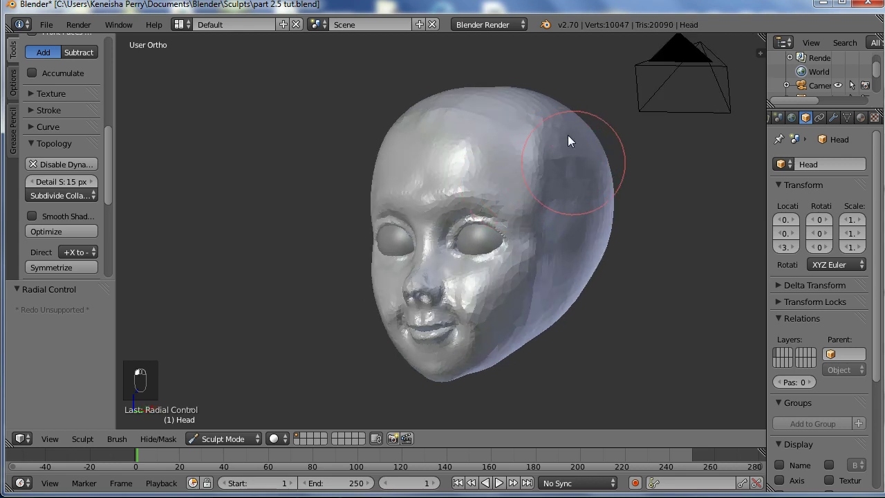
pyautogui.middleClick(646, 137)
pyautogui.moveTo(558, 127); pyautogui.dragTo(564, 93)
pyautogui.moveTo(444, 114); pyautogui.dragTo(613, 256)
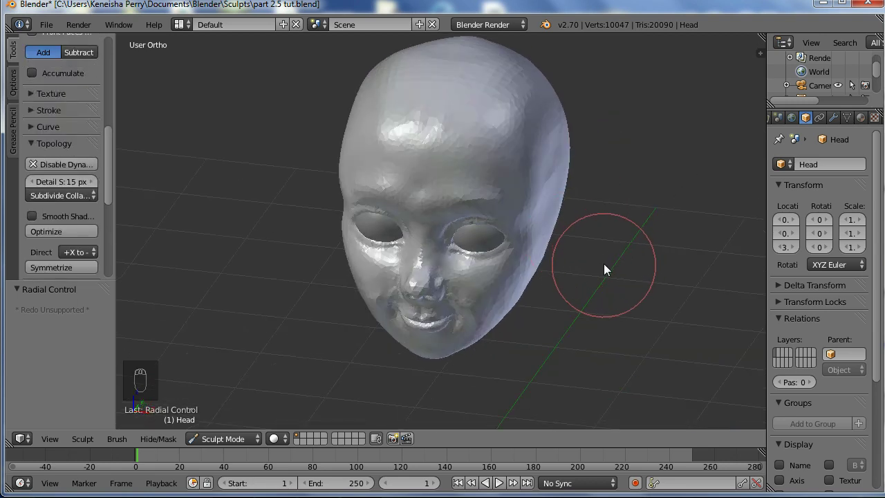
# - Enable Matcap shading and pick the reddish-brown skin-tone matcap from the gallery
pyautogui.press('n')
pyautogui.moveTo(758, 198); pyautogui.dragTo(751, 294)
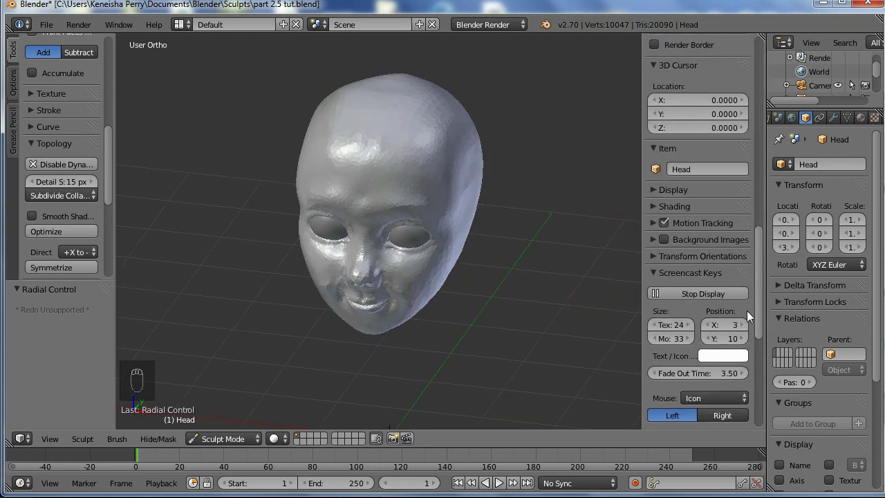
pyautogui.moveTo(664, 204); pyautogui.dragTo(664, 250)
pyautogui.moveTo(689, 262); pyautogui.dragTo(332, 186)
pyautogui.middleClick(340, 210)
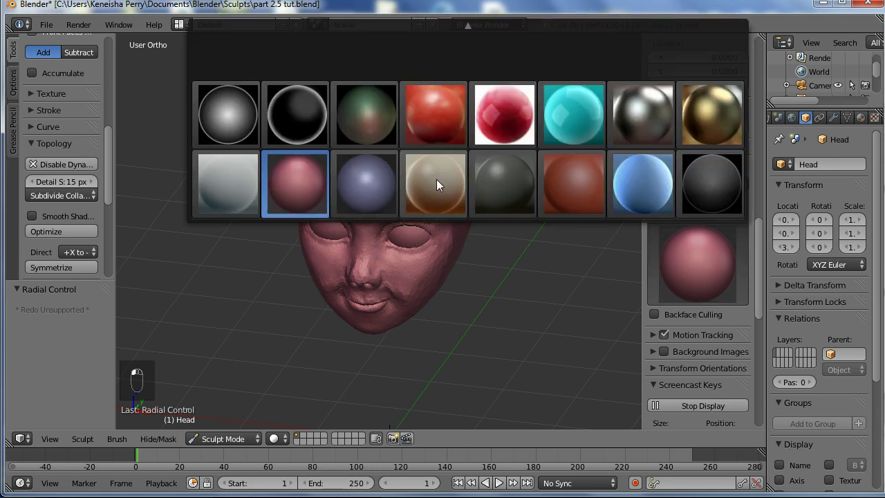
pyautogui.middleClick(687, 266)
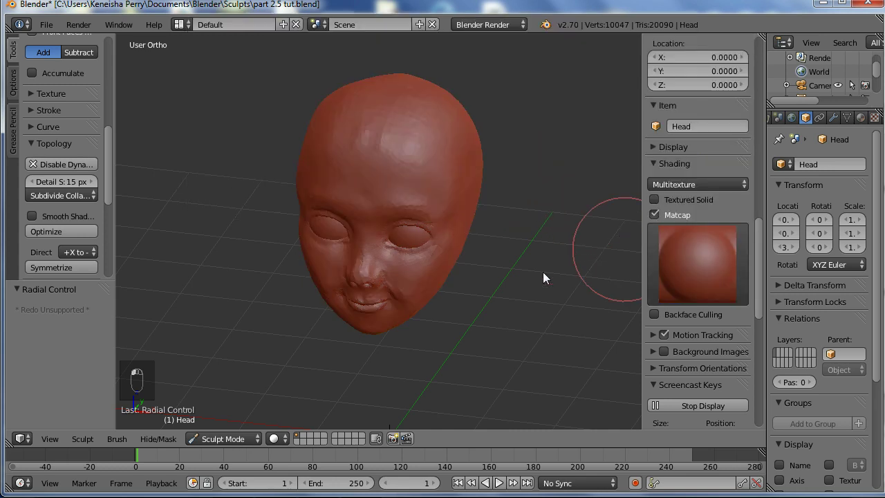
# - Orbit around the skin-toned head to inspect it and sculpt lightly beside the nose
pyautogui.moveTo(405, 200); pyautogui.dragTo(452, 171)
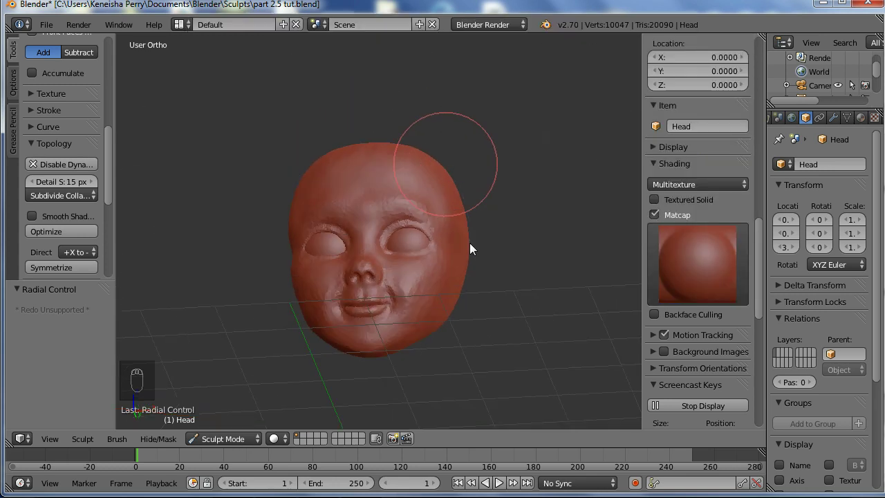
pyautogui.moveTo(701, 259); pyautogui.dragTo(354, 248)
pyautogui.moveTo(366, 214); pyautogui.dragTo(687, 260)
pyautogui.moveTo(688, 260); pyautogui.dragTo(683, 254)
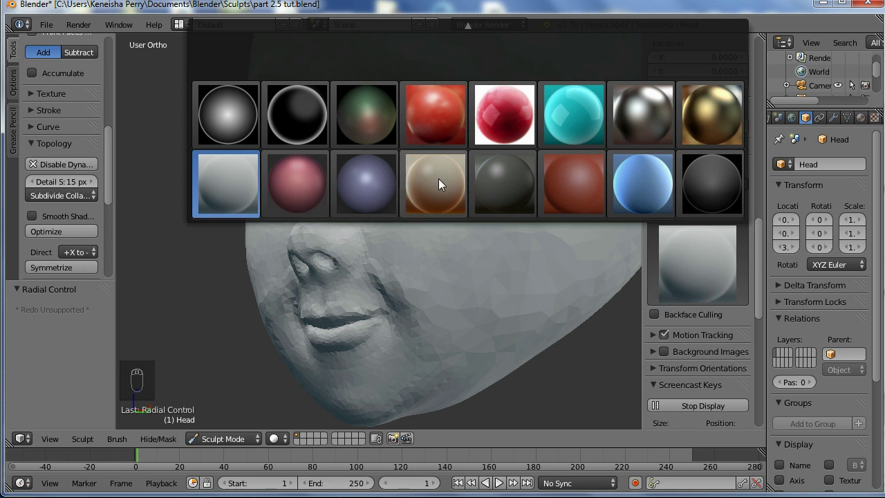
pyautogui.moveTo(366, 266); pyautogui.dragTo(675, 259)
pyautogui.moveTo(695, 263); pyautogui.dragTo(471, 264)
pyautogui.moveTo(672, 246); pyautogui.dragTo(557, 206)
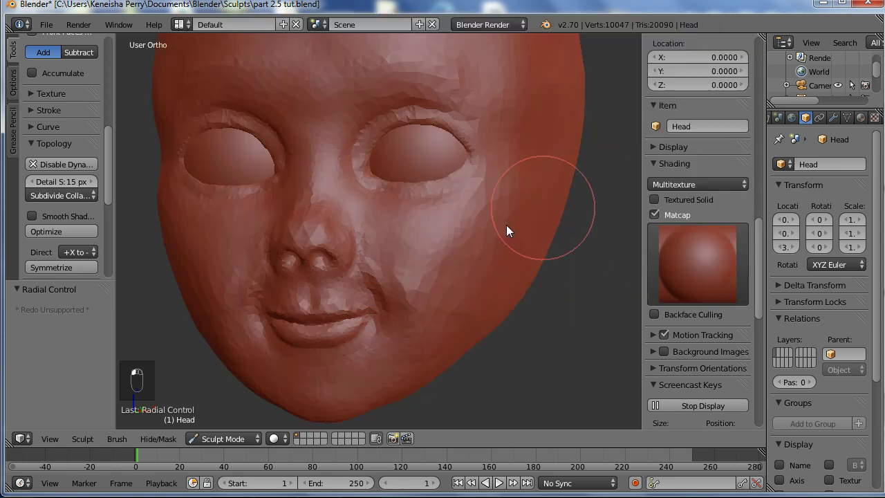
pyautogui.moveTo(332, 254); pyautogui.dragTo(375, 233)
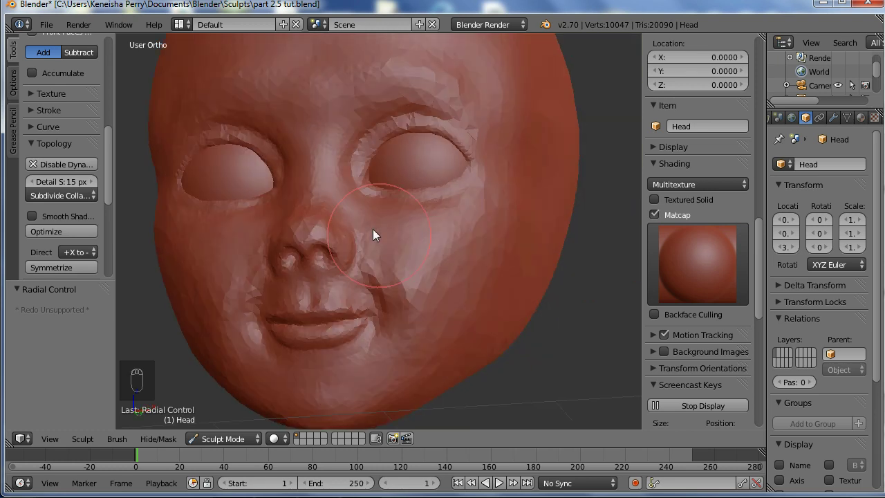
pyautogui.moveTo(349, 240); pyautogui.dragTo(458, 258)
# - From front ortho view, pull the nose tip, nostrils and area under the nose into shape with the Grab brush
pyautogui.press('KP_1')
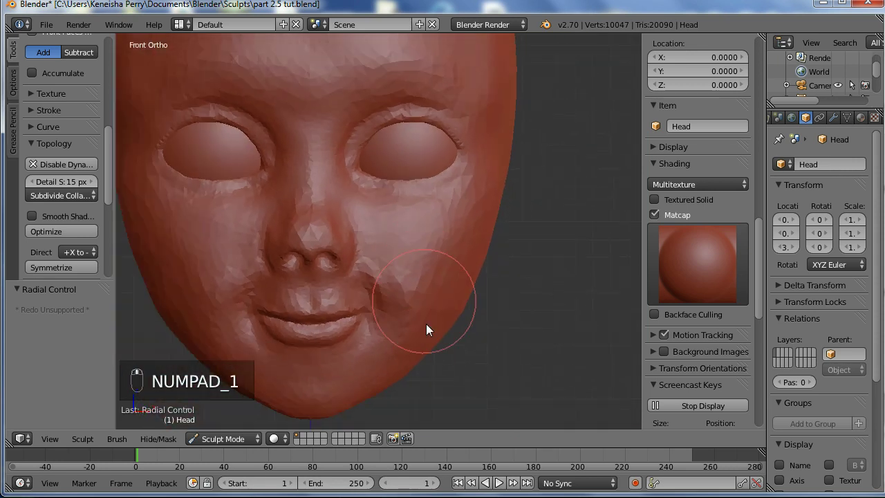
pyautogui.press('g')
pyautogui.press('f')
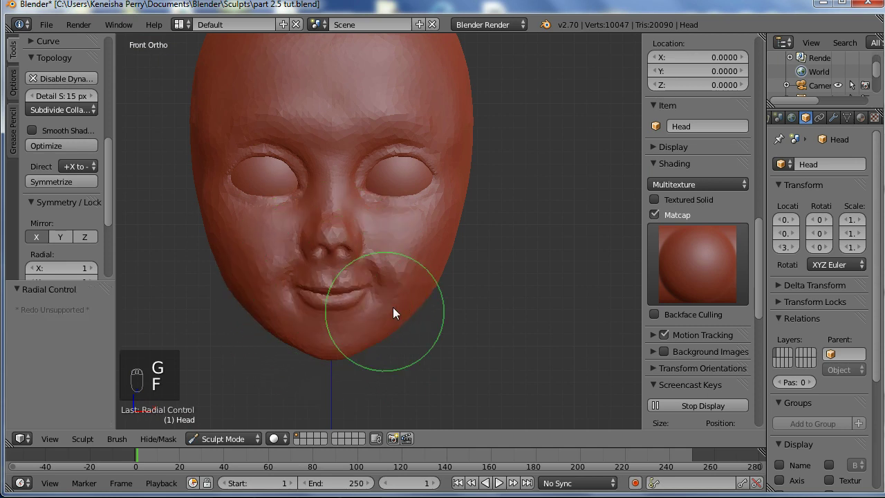
pyautogui.moveTo(375, 292); pyautogui.dragTo(379, 295)
pyautogui.press('ctrl+z')
pyautogui.moveTo(384, 289); pyautogui.dragTo(371, 292)
pyautogui.moveTo(358, 292); pyautogui.dragTo(376, 290)
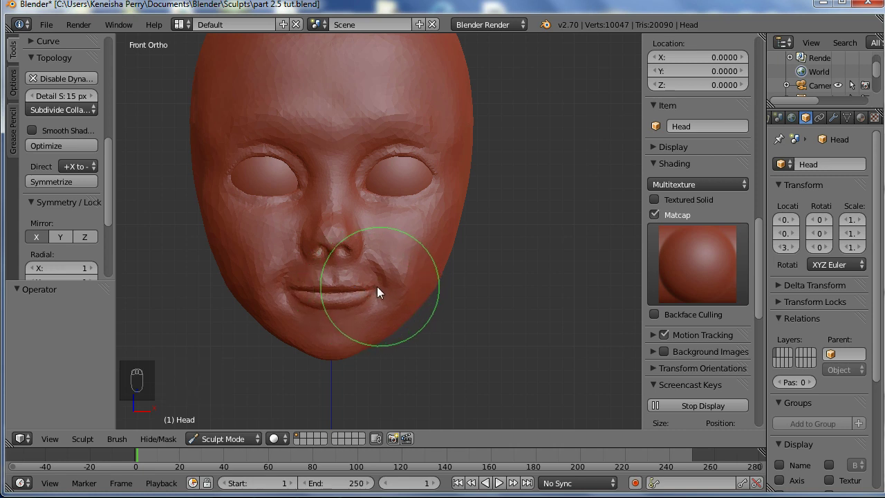
# - Shape the upper lip, mouth corner, lower lip and cheek, then clay beside the nose
pyautogui.moveTo(382, 290); pyautogui.dragTo(298, 306)
pyautogui.moveTo(298, 306); pyautogui.dragTo(393, 294)
pyautogui.moveTo(393, 293); pyautogui.dragTo(485, 288)
pyautogui.moveTo(485, 288); pyautogui.dragTo(447, 270)
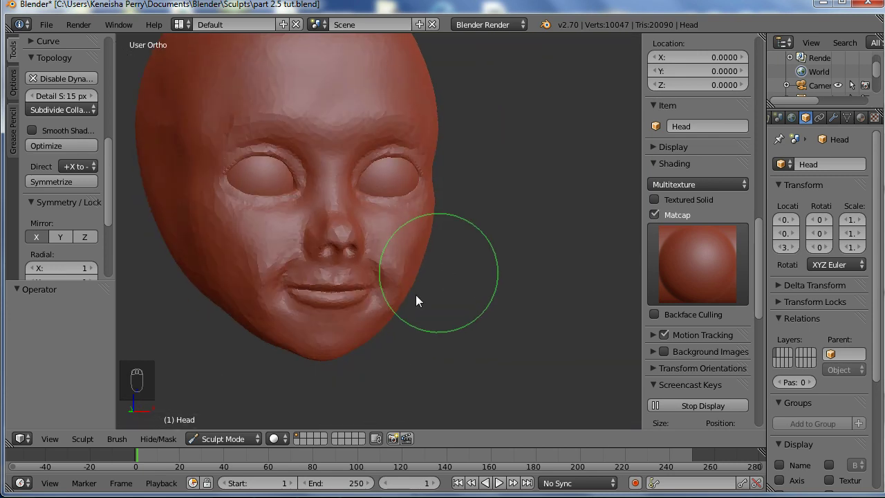
pyautogui.moveTo(429, 276); pyautogui.dragTo(407, 307)
pyautogui.press('c')
pyautogui.press('f')
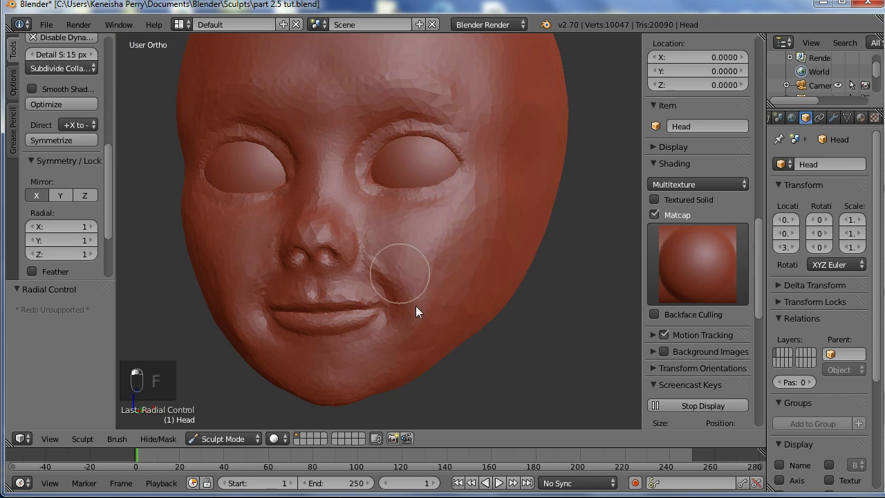
pyautogui.moveTo(418, 298); pyautogui.dragTo(353, 343)
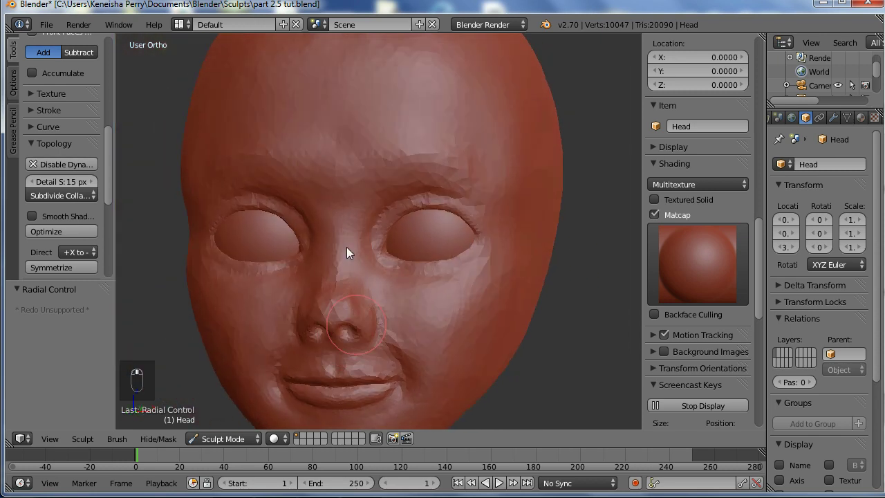
# - Sculpt along the eye socket rim and eyelid edge, undoing a stray nose-bridge stroke
pyautogui.moveTo(350, 173); pyautogui.dragTo(272, 229)
pyautogui.middleClick(272, 229)
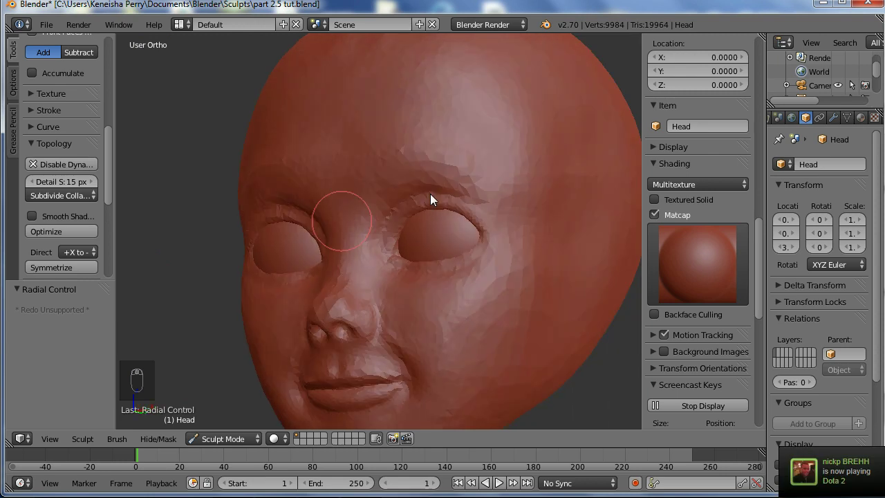
pyautogui.moveTo(504, 202); pyautogui.dragTo(446, 221)
pyautogui.press('ctrl+z')
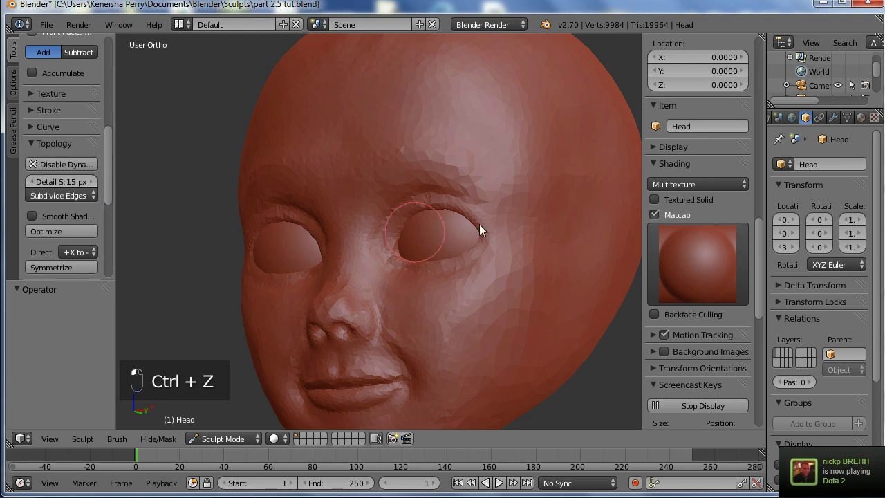
pyautogui.moveTo(484, 222); pyautogui.dragTo(466, 209)
pyautogui.press('f')
pyautogui.moveTo(490, 206); pyautogui.dragTo(492, 178)
pyautogui.middleClick(492, 178)
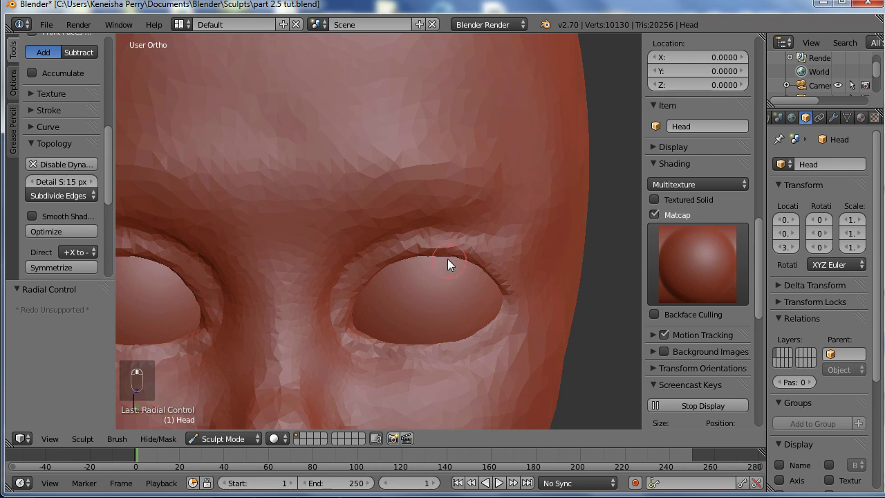
# - Carve a crisp crease along the upper eyelid and its inner corner with a resized Crease brush
pyautogui.press('x')
pyautogui.press('f')
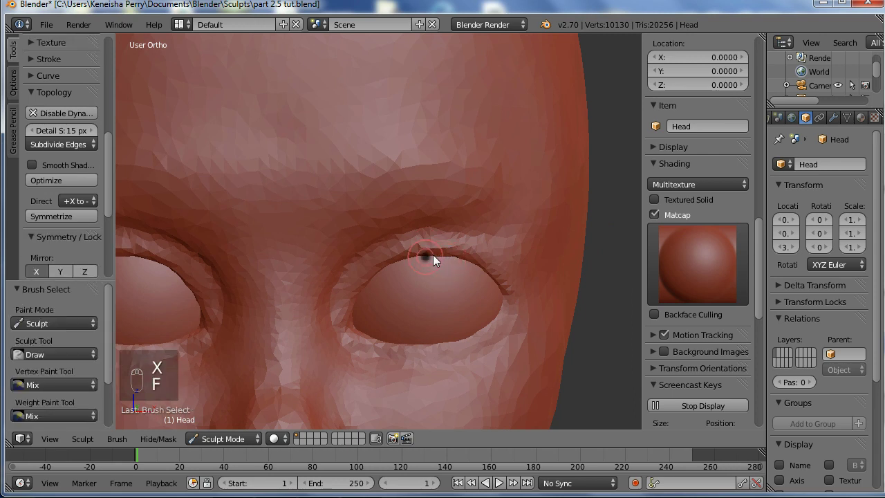
pyautogui.moveTo(452, 234); pyautogui.dragTo(447, 237)
pyautogui.moveTo(448, 238); pyautogui.dragTo(107, 131)
pyautogui.moveTo(107, 131); pyautogui.dragTo(437, 236)
pyautogui.click(420, 235)
pyautogui.press('f')
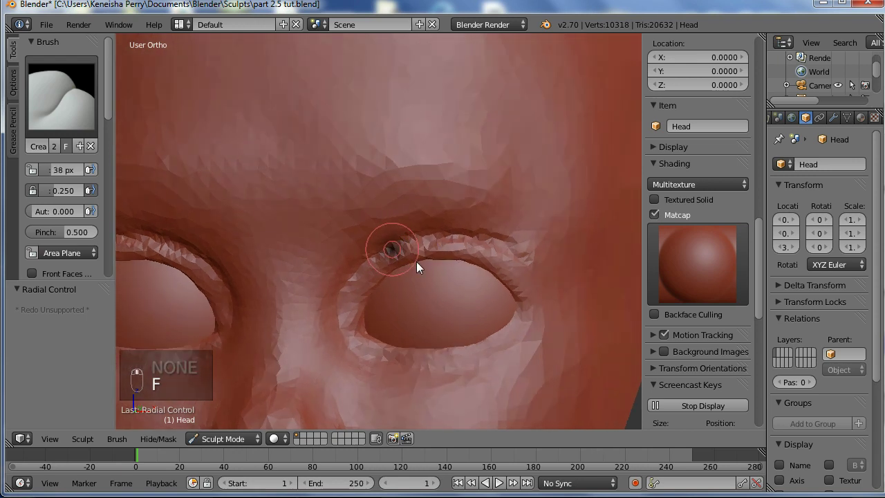
pyautogui.moveTo(429, 246); pyautogui.dragTo(532, 310)
pyautogui.middleClick(532, 309)
# - Switch to the Clay brush and resize it to thicken the eyelid rims
pyautogui.press('c')
pyautogui.press('f')
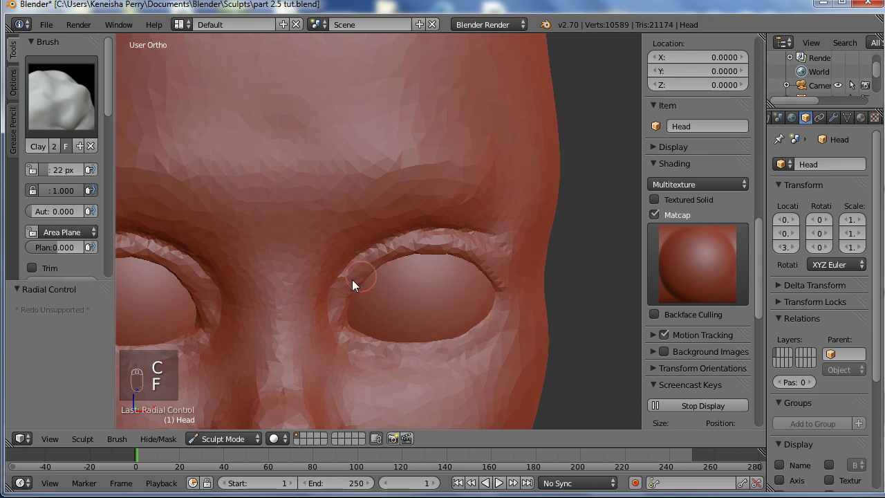
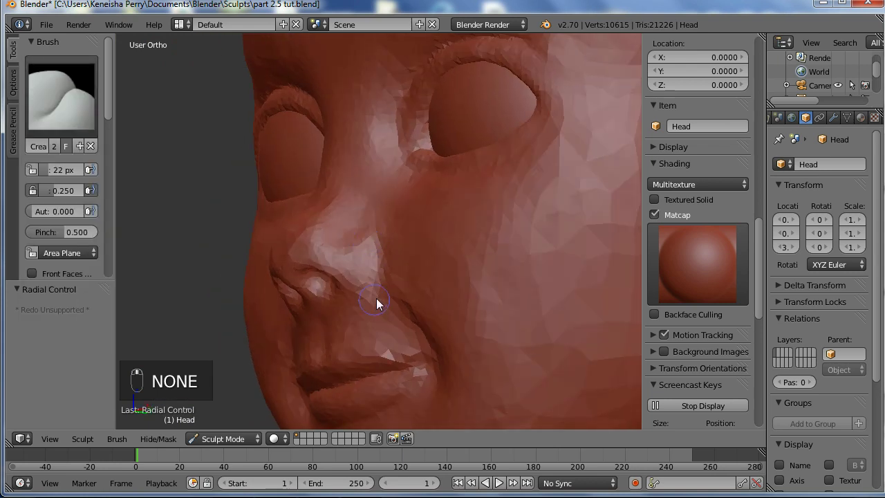
# - Crease the fold beside the nose with the sharp Crease brush
pyautogui.press('f')
pyautogui.moveTo(382, 301); pyautogui.dragTo(441, 287)
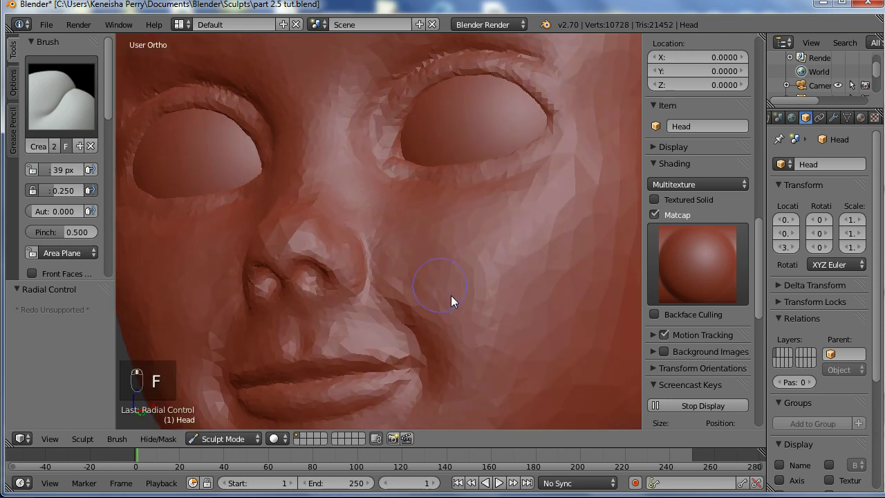
pyautogui.middleClick(506, 242)
# - With a smaller Clay brush deepen the nostrils, sculpt the lip line and refine the upper lip
pyautogui.press('c')
pyautogui.press('f')
pyautogui.moveTo(317, 270); pyautogui.dragTo(312, 280)
pyautogui.moveTo(327, 271); pyautogui.dragTo(240, 291)
pyautogui.moveTo(239, 292); pyautogui.dragTo(403, 276)
pyautogui.moveTo(410, 287); pyautogui.dragTo(375, 265)
pyautogui.middleClick(375, 265)
pyautogui.moveTo(331, 343); pyautogui.dragTo(368, 352)
pyautogui.middleClick(379, 308)
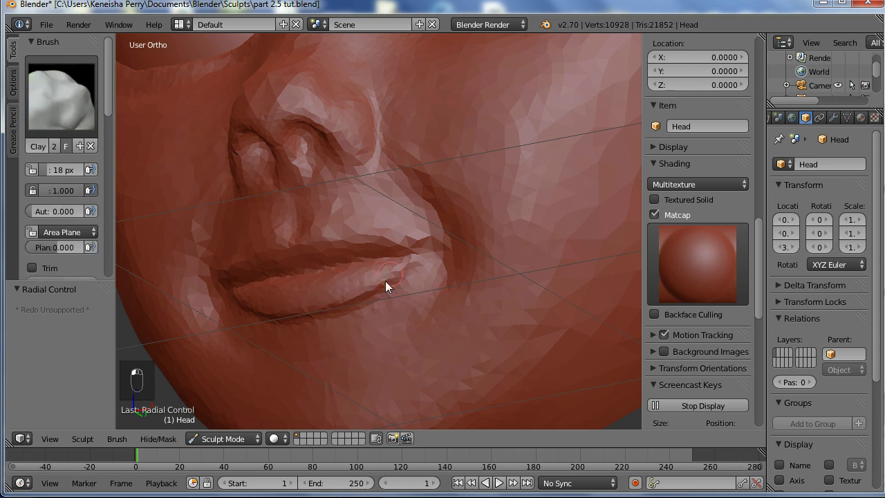
pyautogui.click(251, 346)
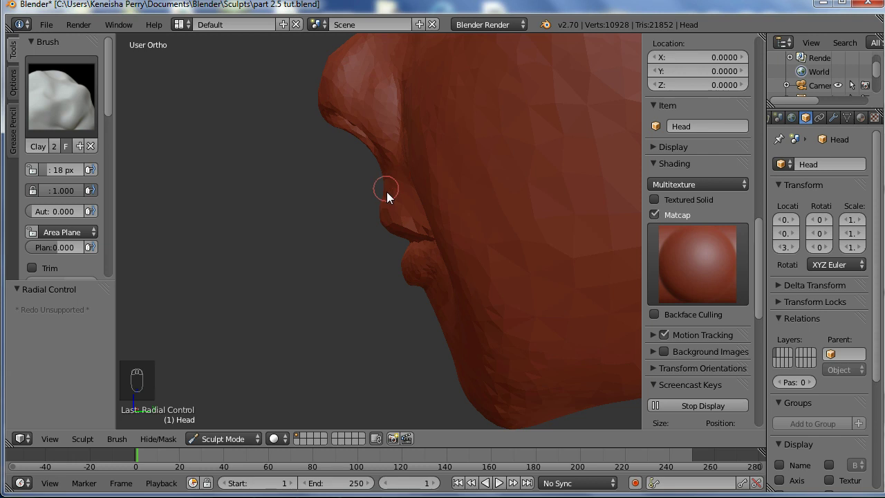
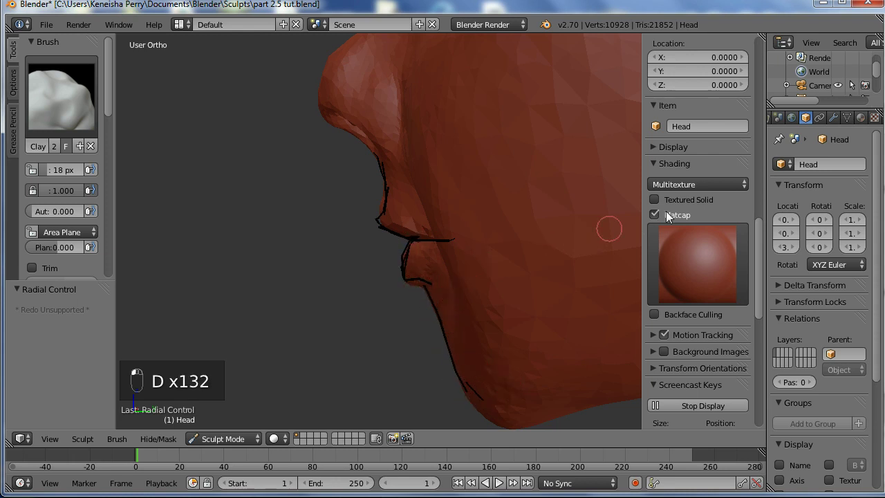
pyautogui.middleClick(758, 212)
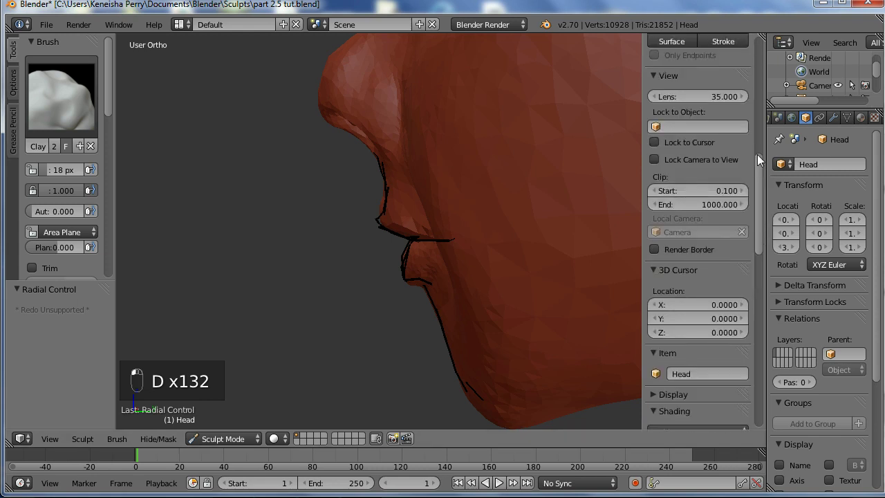
pyautogui.middleClick(750, 105)
pyautogui.click(660, 175)
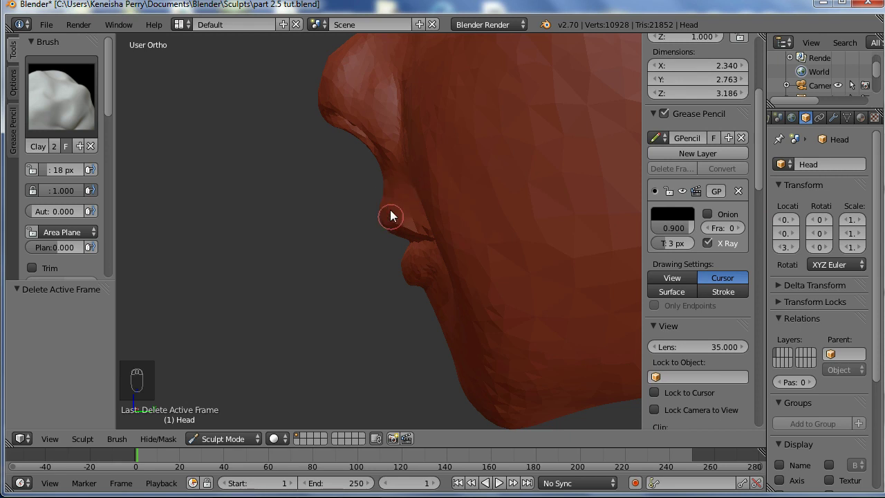
pyautogui.middleClick(433, 212)
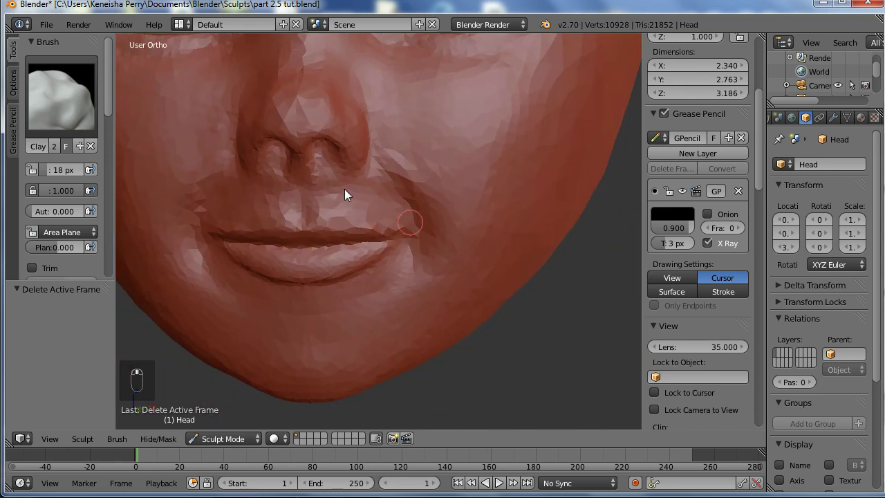
# - Crease the side of the nose with a resized brush
pyautogui.press('f')
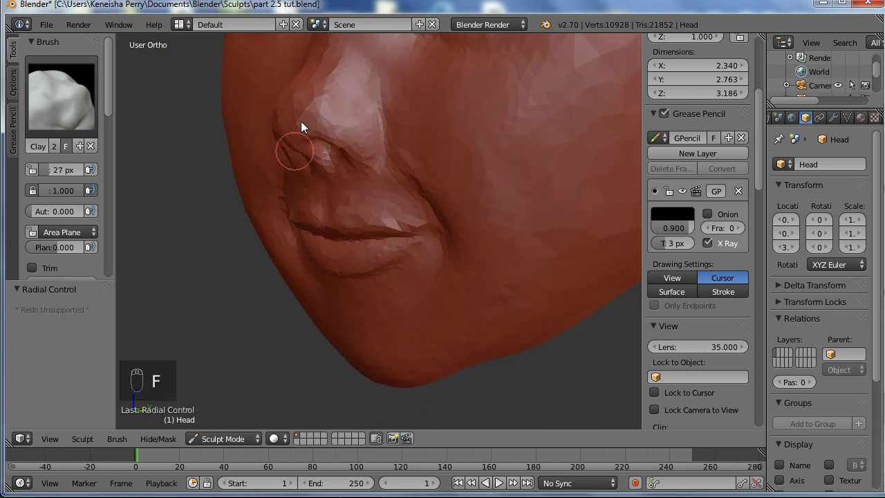
pyautogui.moveTo(293, 133); pyautogui.dragTo(271, 122)
pyautogui.moveTo(328, 76); pyautogui.dragTo(301, 175)
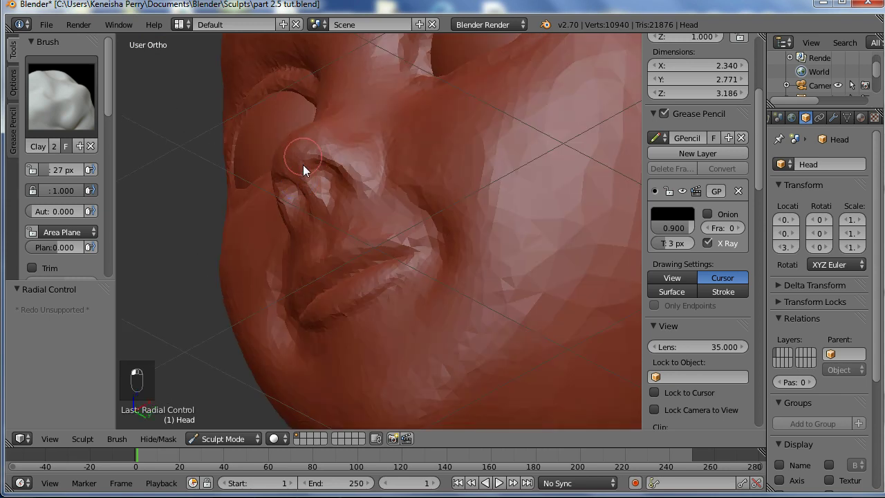
pyautogui.middleClick(301, 174)
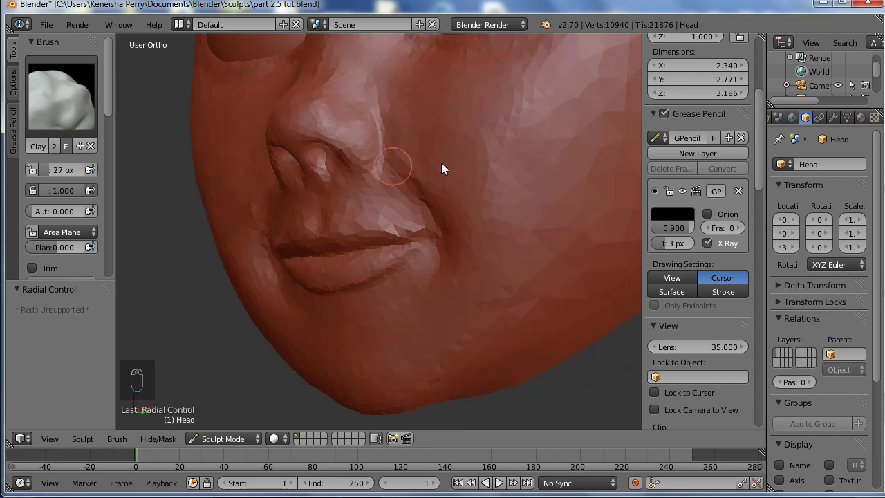
# - In right side view pull the nose tip into a better profile with an enlarged Grab brush
pyautogui.press('KP_3')
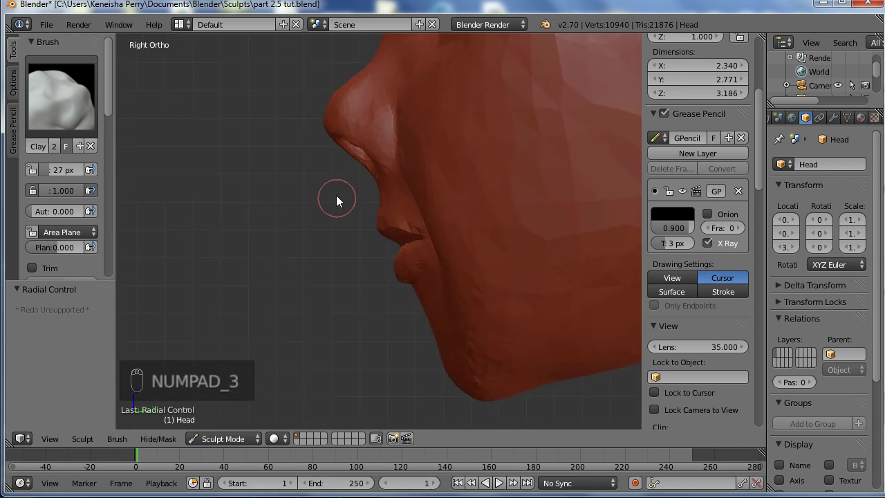
pyautogui.press('g')
pyautogui.press('f')
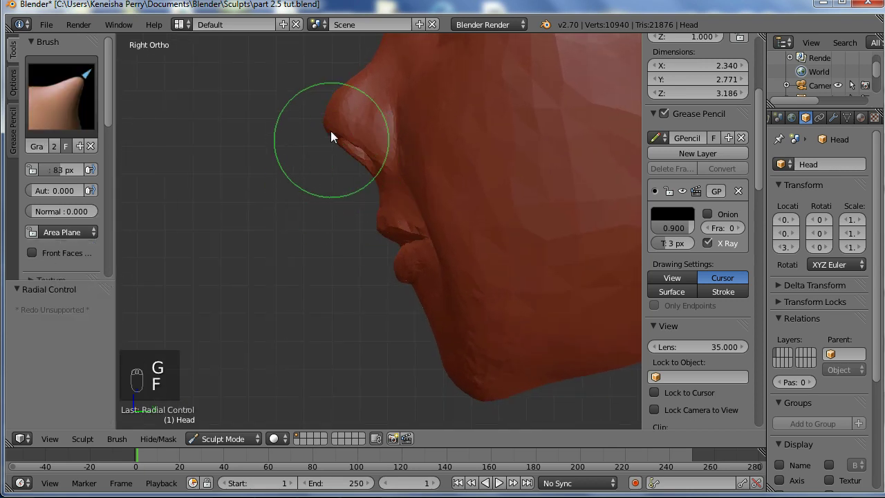
pyautogui.moveTo(340, 145); pyautogui.dragTo(496, 128)
# - With the Clay brush build up the nose bridge, nostril wing and the area between nose and eye
pyautogui.press('c')
pyautogui.press('f')
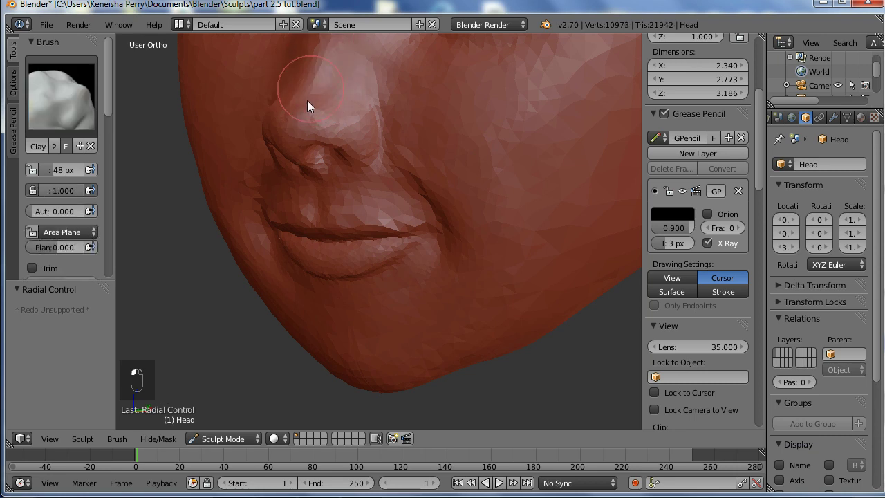
pyautogui.moveTo(312, 116); pyautogui.dragTo(335, 125)
pyautogui.click(358, 92)
pyautogui.rightClick(358, 92)
pyautogui.click(340, 170)
pyautogui.middleClick(331, 231)
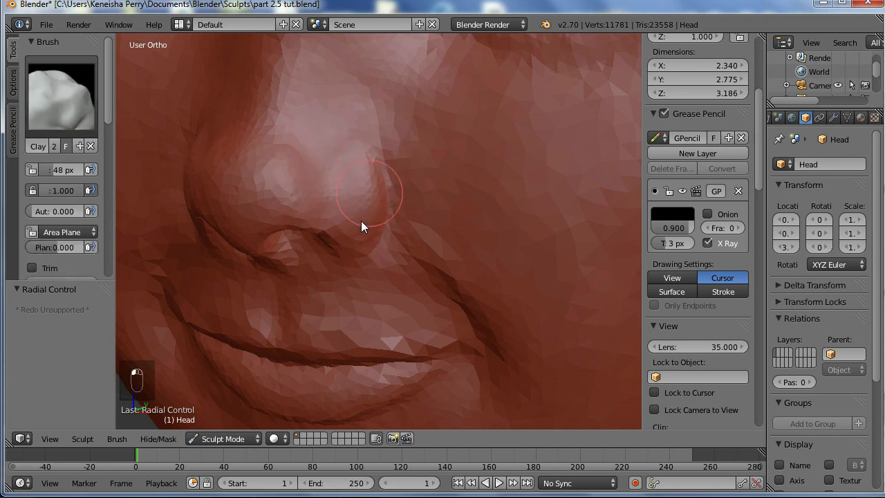
pyautogui.moveTo(281, 264); pyautogui.dragTo(258, 255)
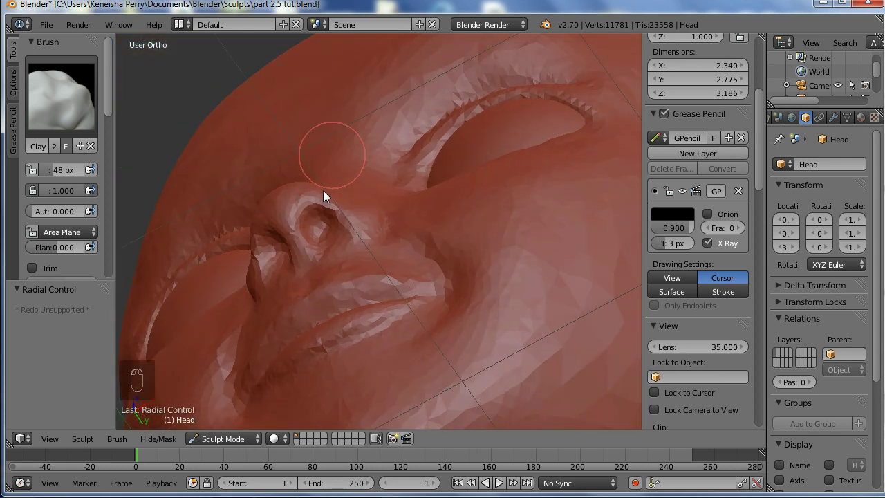
pyautogui.moveTo(352, 213); pyautogui.dragTo(435, 128)
# - Build up the cheek beside the nose, deepen the nose-to-mouth fold, and save the file
pyautogui.middleClick(435, 128)
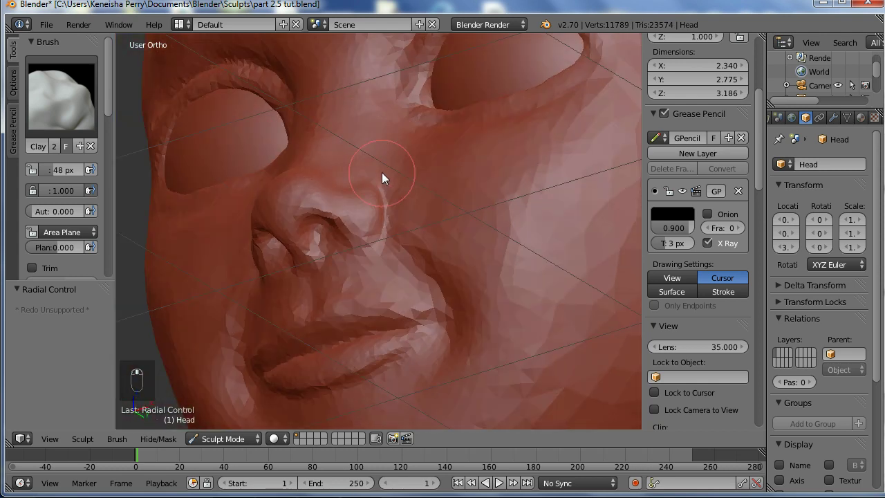
pyautogui.moveTo(392, 242); pyautogui.dragTo(310, 259)
pyautogui.moveTo(310, 259); pyautogui.dragTo(334, 312)
pyautogui.middleClick(412, 305)
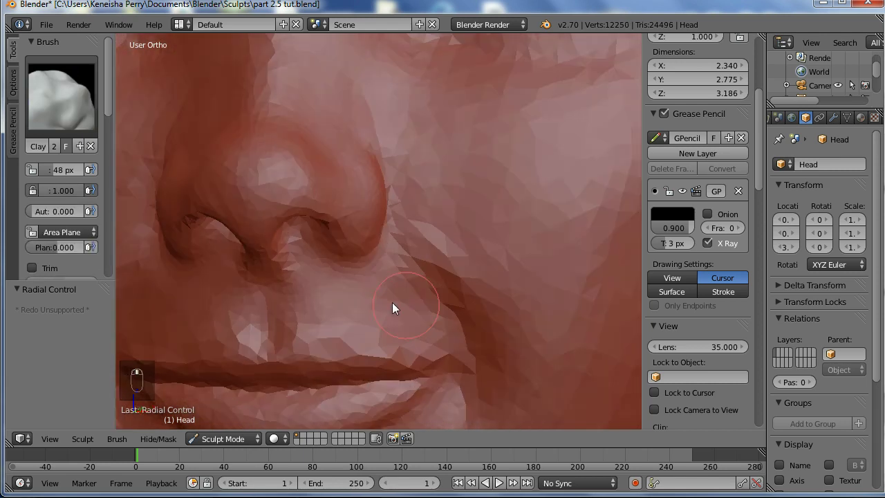
pyautogui.moveTo(356, 342); pyautogui.dragTo(441, 382)
pyautogui.moveTo(441, 382); pyautogui.dragTo(443, 259)
pyautogui.press('ctrl+s')
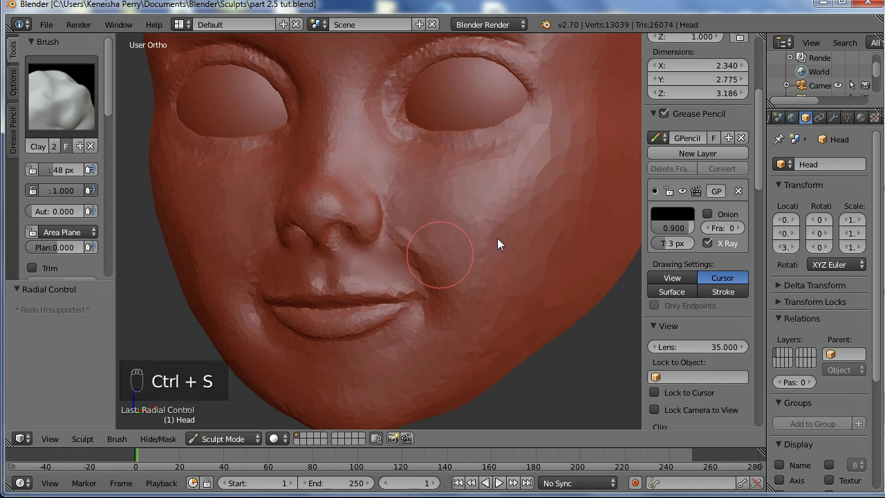
# - Orbit around the head and settle into a straight right side view
pyautogui.moveTo(459, 274); pyautogui.dragTo(361, 320)
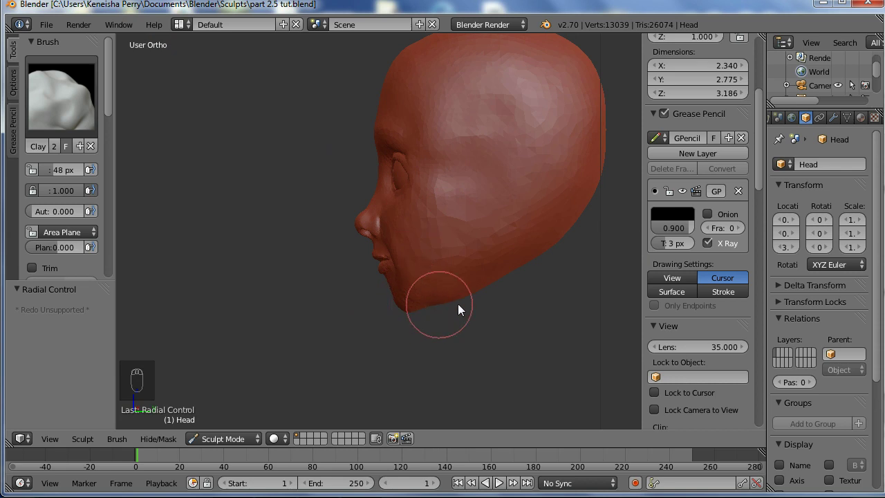
pyautogui.moveTo(516, 298); pyautogui.dragTo(414, 295)
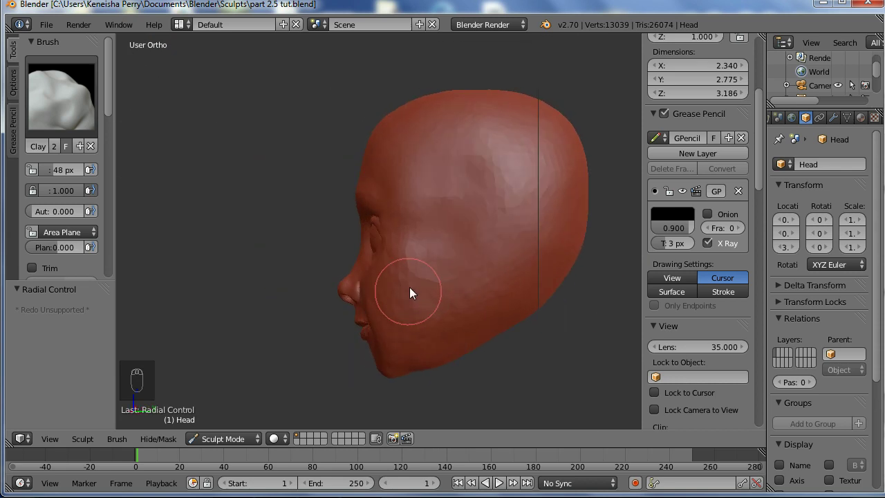
pyautogui.press('KP_3')
pyautogui.moveTo(384, 251); pyautogui.dragTo(394, 291)
# - Pull the ear and jaw area into a smoother shape with a greatly enlarged Grab brush
pyautogui.press('g')
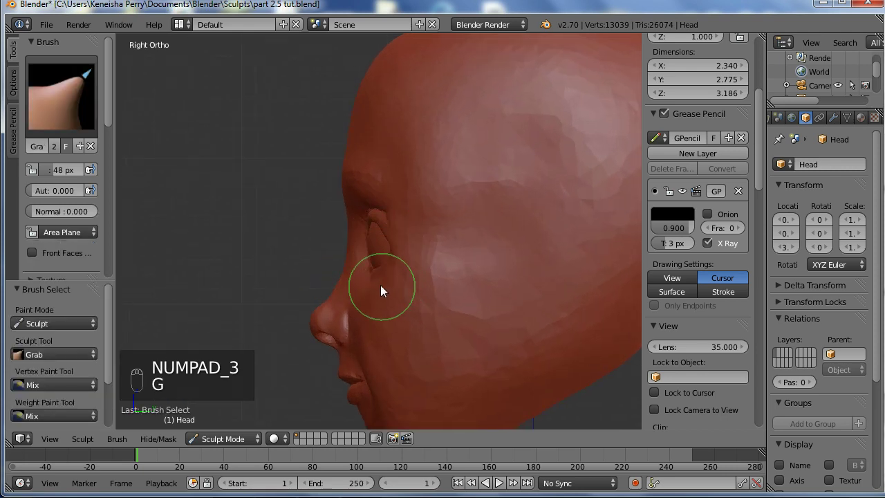
pyautogui.press('f')
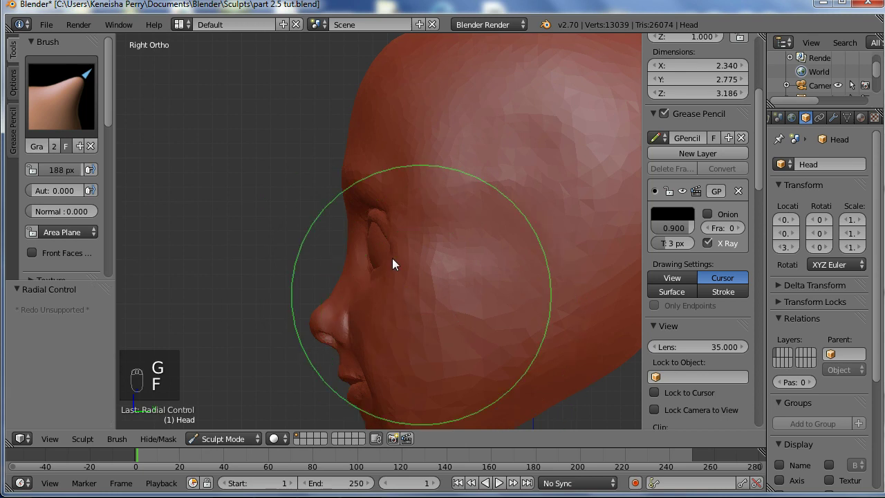
pyautogui.moveTo(404, 255); pyautogui.dragTo(397, 253)
pyautogui.middleClick(396, 253)
pyautogui.moveTo(382, 257); pyautogui.dragTo(382, 258)
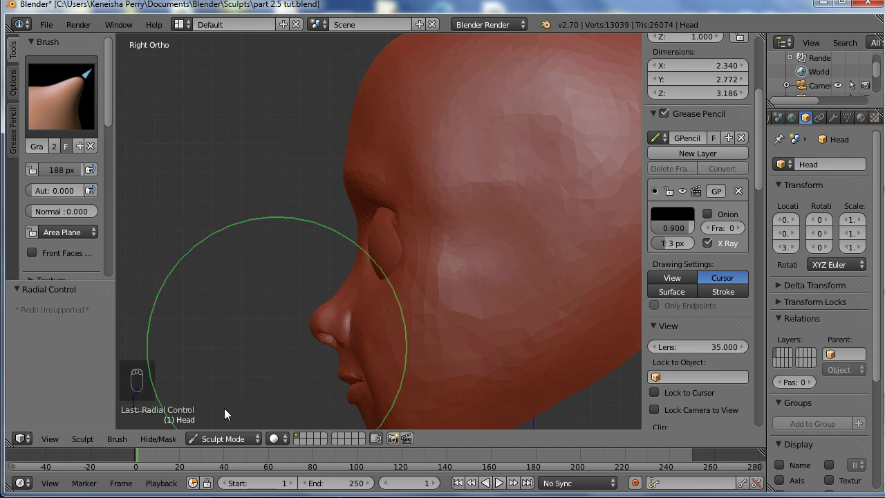
pyautogui.click(232, 438)
# - In object mode with wireframe shading, push the eyeballs back along Y into their sockets
pyautogui.press('BackSpace')
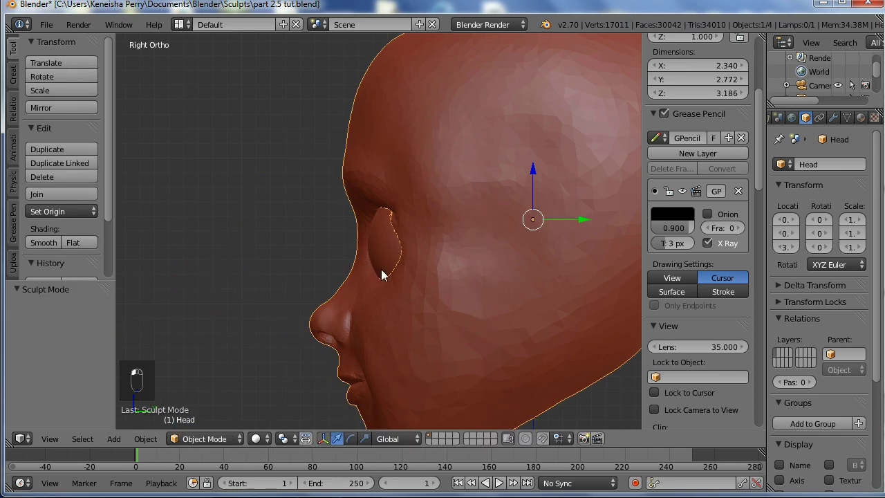
pyautogui.moveTo(403, 239); pyautogui.dragTo(396, 242)
pyautogui.moveTo(396, 242); pyautogui.dragTo(485, 250)
pyautogui.moveTo(485, 250); pyautogui.dragTo(489, 250)
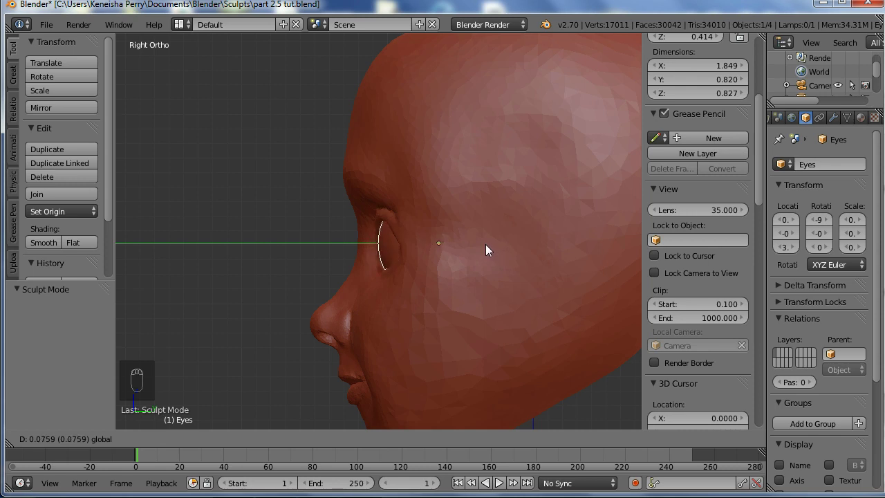
pyautogui.press('z')
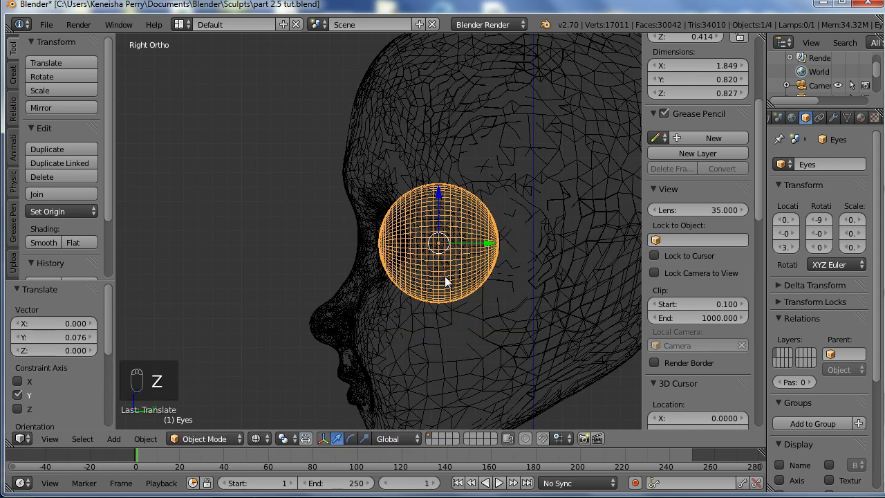
pyautogui.press('KP_3')
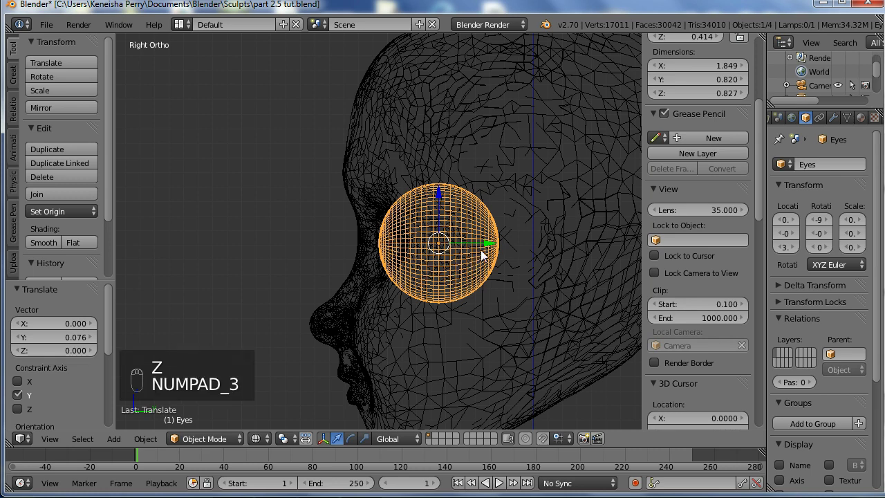
pyautogui.moveTo(491, 248); pyautogui.dragTo(489, 248)
pyautogui.press('z')
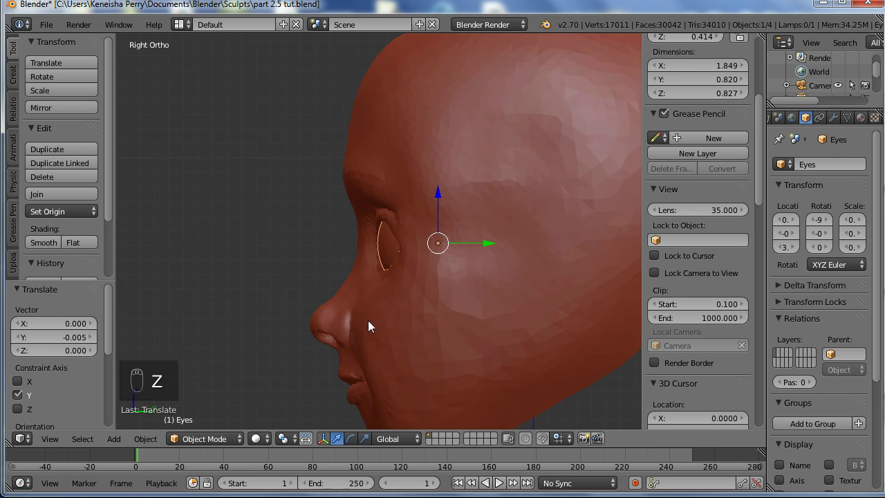
# - Check both eyes from the front and select the head object again
pyautogui.moveTo(463, 348); pyautogui.dragTo(405, 326)
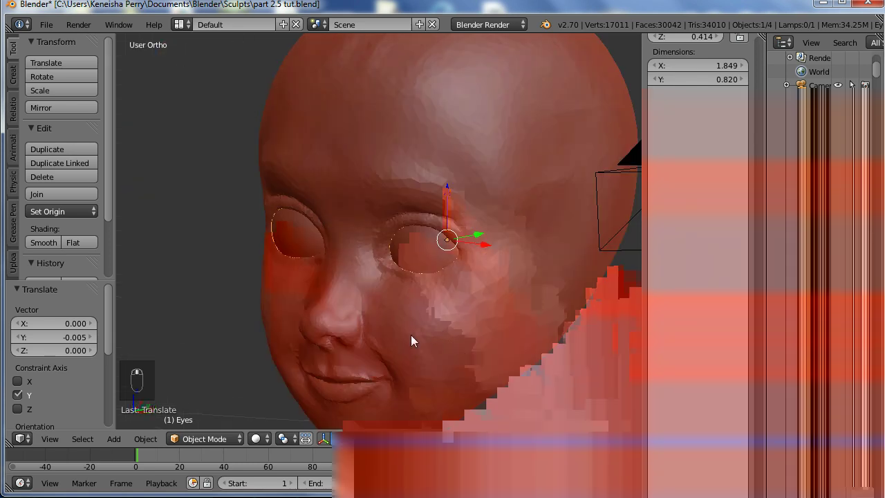
pyautogui.moveTo(373, 334); pyautogui.dragTo(494, 244)
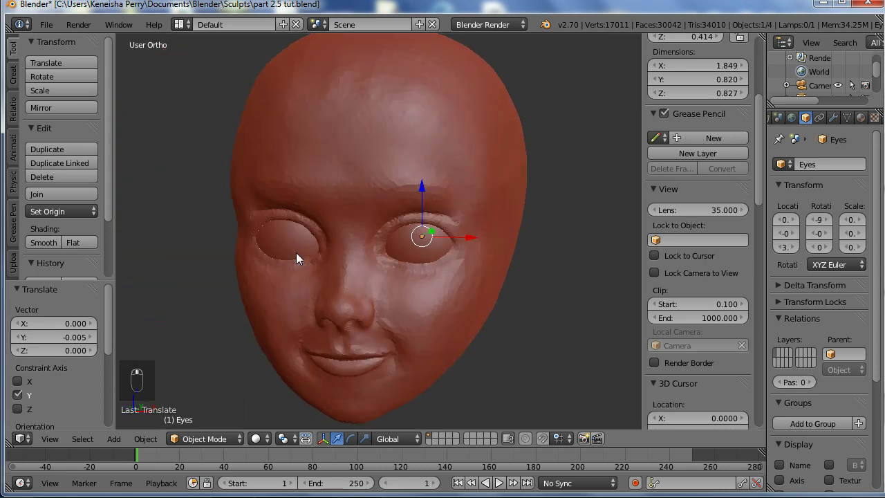
pyautogui.middleClick(244, 394)
pyautogui.rightClick(237, 341)
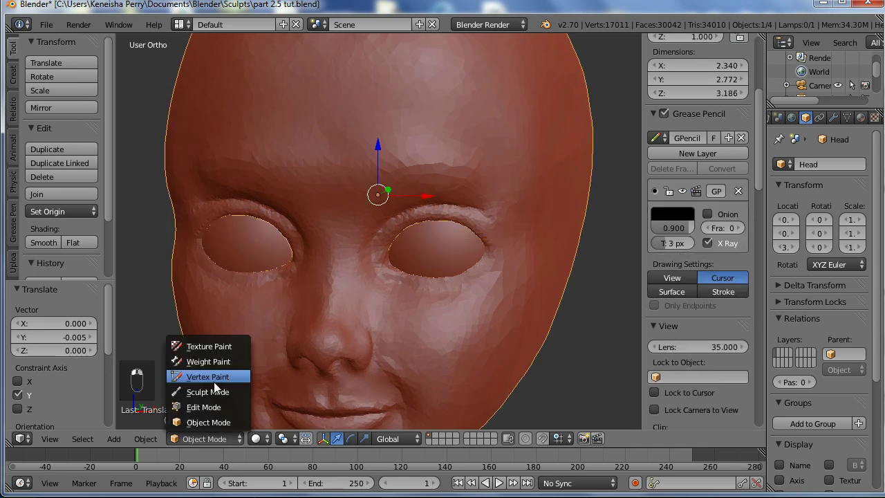
# - Enter Sculpt Mode on the head and set up a small Clay brush for the brow
pyautogui.click(222, 396)
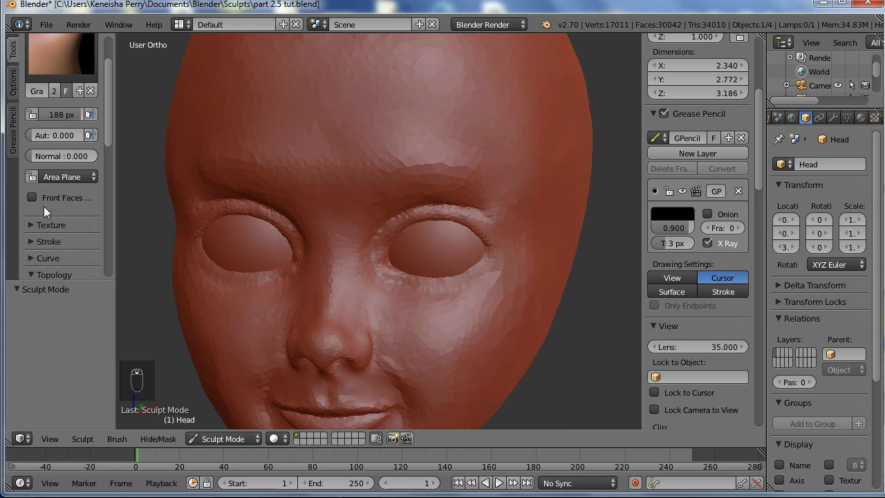
pyautogui.moveTo(51, 212); pyautogui.dragTo(491, 185)
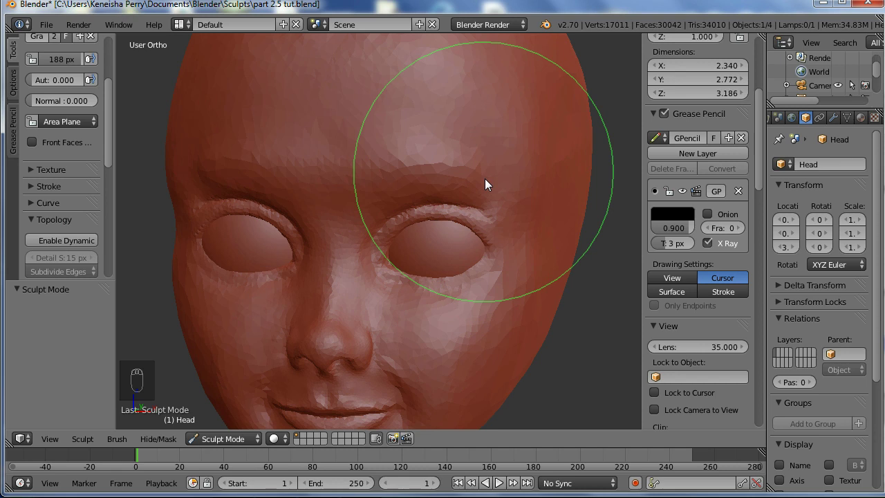
pyautogui.press('f')
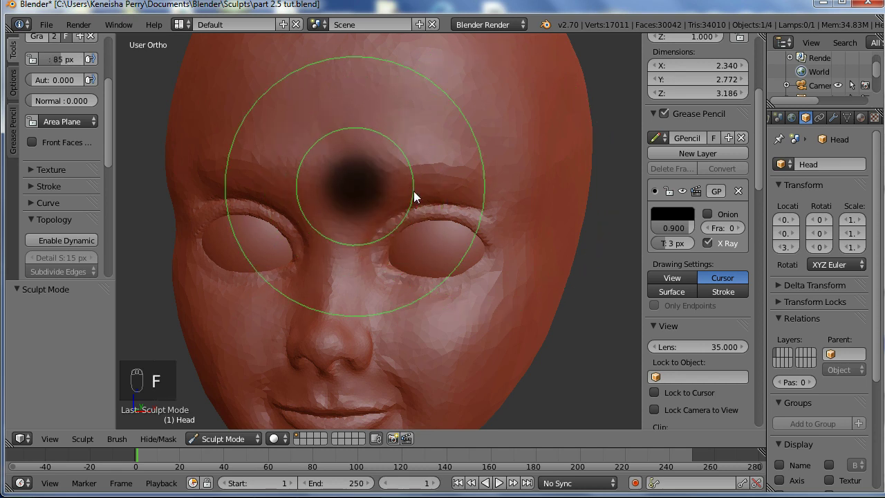
pyautogui.moveTo(419, 198); pyautogui.dragTo(539, 128)
pyautogui.press('c')
pyautogui.middleClick(539, 129)
pyautogui.press('f')
pyautogui.moveTo(491, 177); pyautogui.dragTo(521, 184)
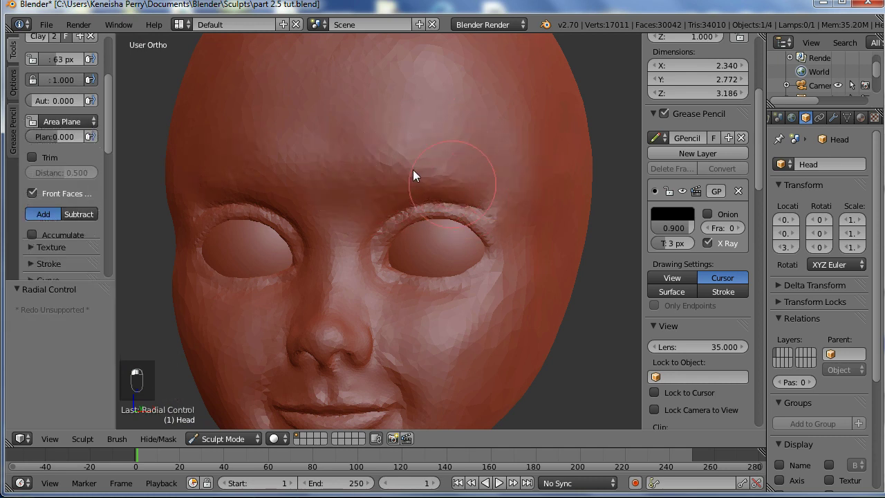
# - Build up skin along the upper eyelid with a fine brush while studying the eye socket
pyautogui.middleClick(469, 164)
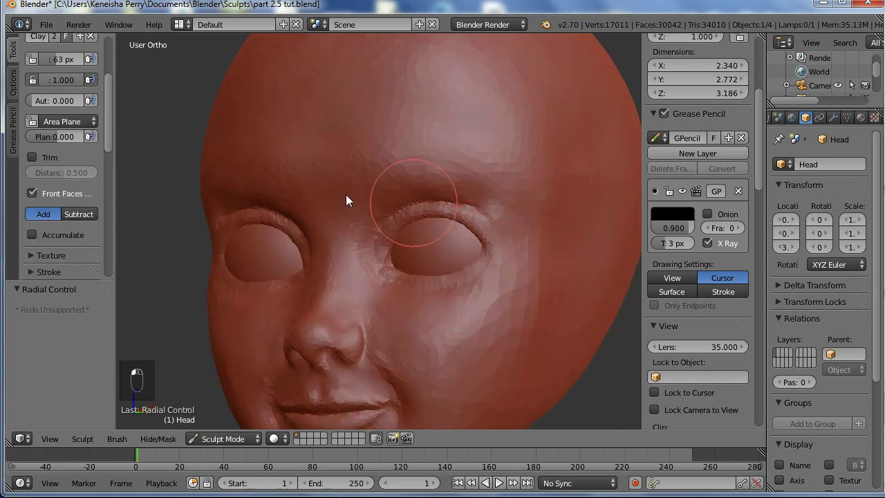
pyautogui.middleClick(287, 208)
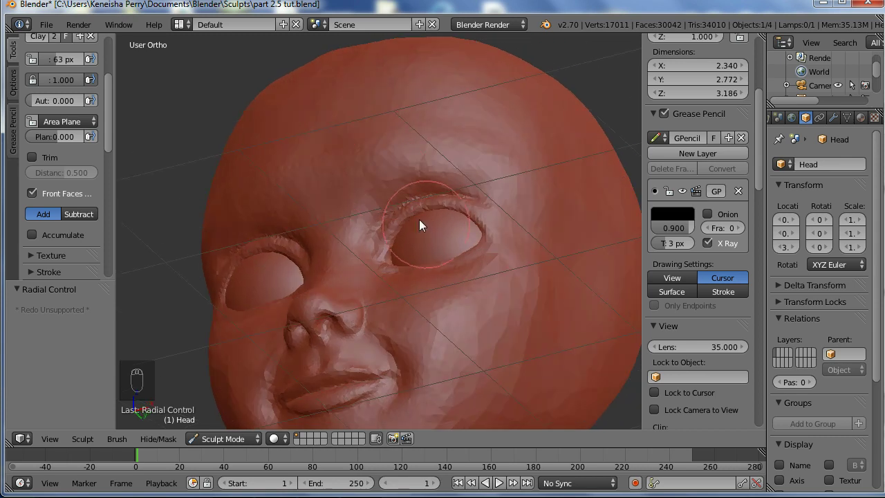
pyautogui.press('f')
pyautogui.middleClick(422, 185)
pyautogui.press('f')
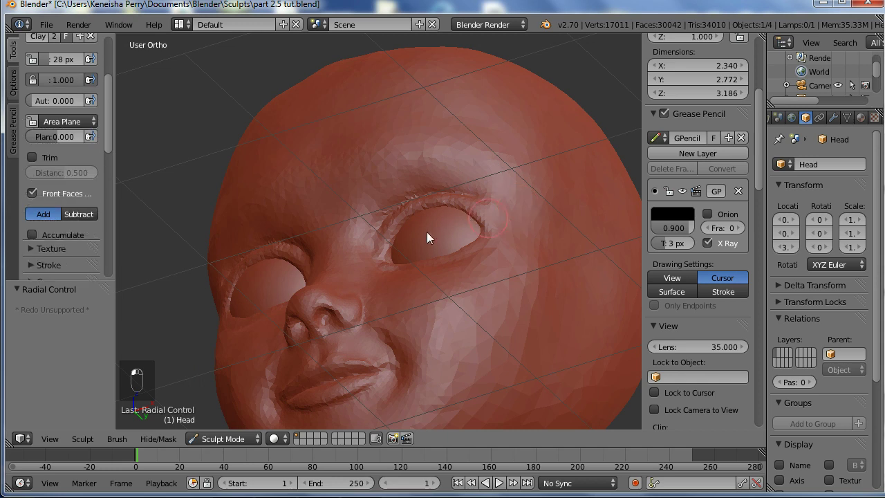
pyautogui.middleClick(353, 281)
pyautogui.moveTo(422, 302); pyautogui.dragTo(444, 316)
pyautogui.press('f')
# - Shape the skin around the eye sockets and soften and smooth the brow above the eyes
pyautogui.moveTo(472, 189); pyautogui.dragTo(565, 318)
pyautogui.moveTo(565, 318); pyautogui.dragTo(460, 339)
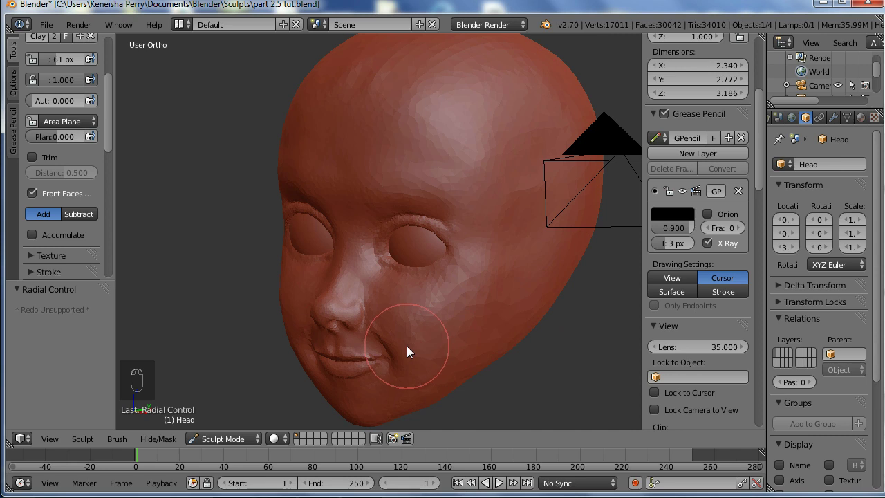
pyautogui.moveTo(396, 327); pyautogui.dragTo(665, 269)
pyautogui.moveTo(664, 269); pyautogui.dragTo(439, 280)
pyautogui.moveTo(440, 280); pyautogui.dragTo(222, 445)
pyautogui.moveTo(221, 446); pyautogui.dragTo(624, 301)
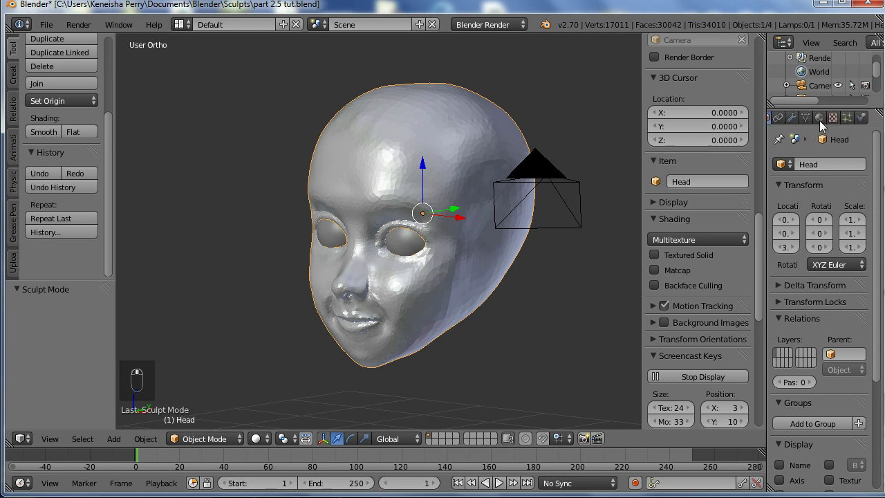
# - Add a new material to the head with a skin-tone diffuse colour (R 0.8, G 0.62, B 0.46)
pyautogui.moveTo(823, 125); pyautogui.dragTo(787, 457)
pyautogui.moveTo(793, 457); pyautogui.dragTo(779, 461)
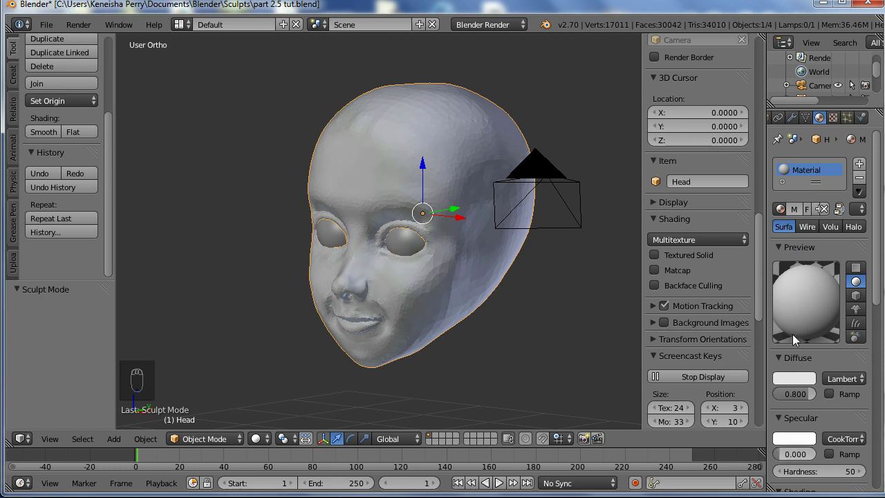
pyautogui.moveTo(828, 405); pyautogui.dragTo(744, 259)
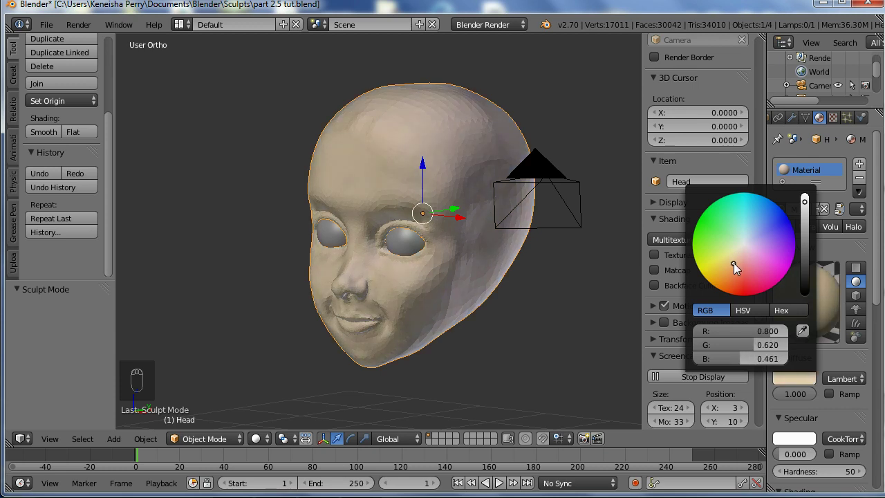
# - Zoom out to view the whole skin-toned head and return to sculpting it
pyautogui.moveTo(457, 301); pyautogui.dragTo(294, 338)
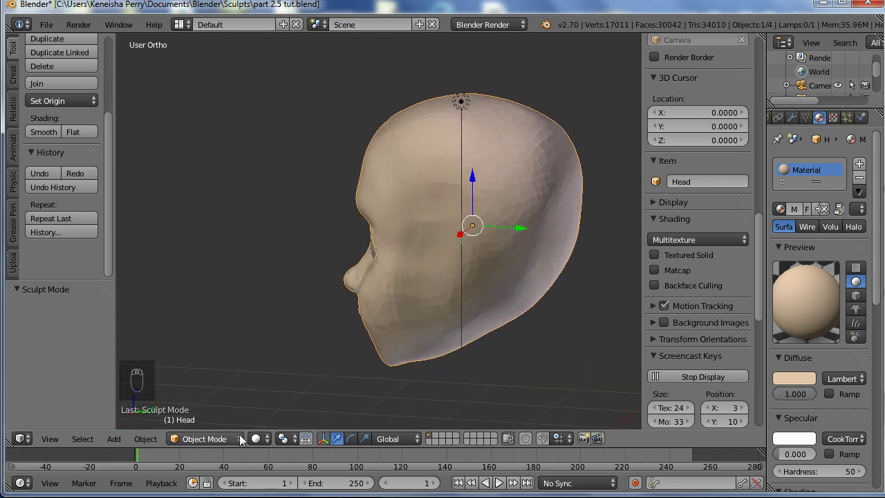
pyautogui.moveTo(506, 322); pyautogui.dragTo(72, 105)
pyautogui.moveTo(73, 104); pyautogui.dragTo(110, 299)
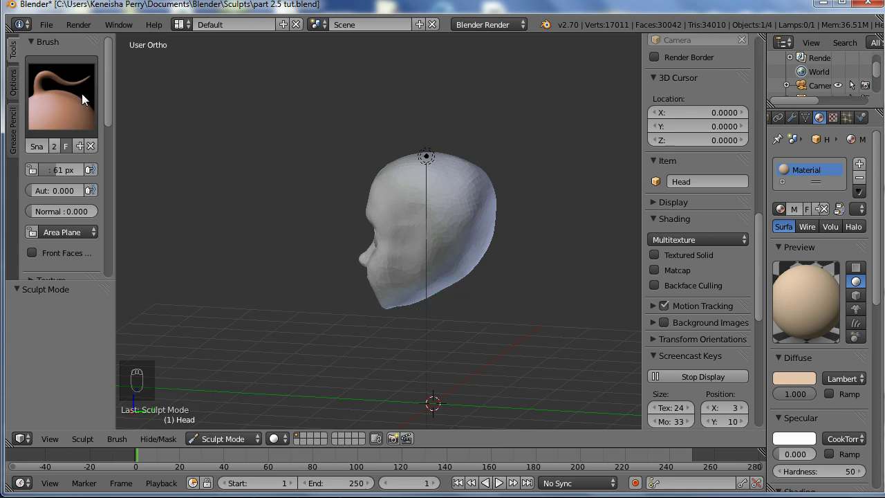
# - Enable Dynamic Topology and, in side view, grab a neck down from the head's underside
pyautogui.moveTo(114, 170); pyautogui.dragTo(88, 130)
pyautogui.middleClick(105, 140)
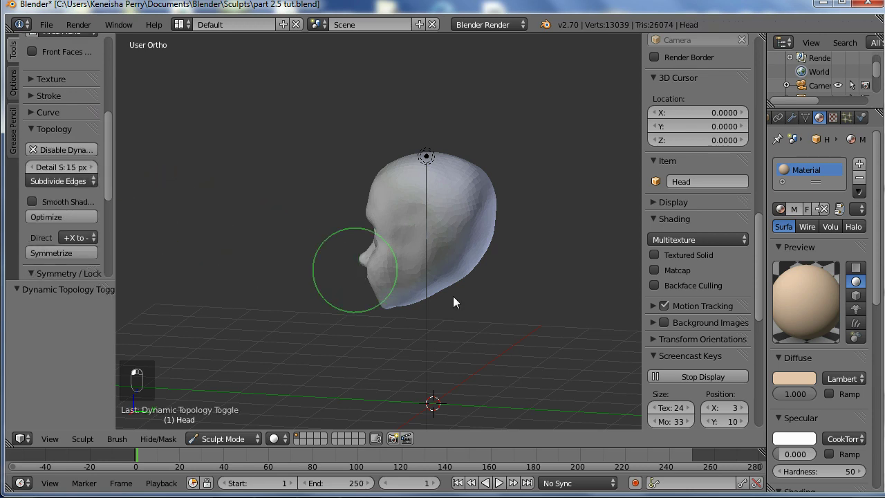
pyautogui.middleClick(486, 287)
pyautogui.press('KP_3')
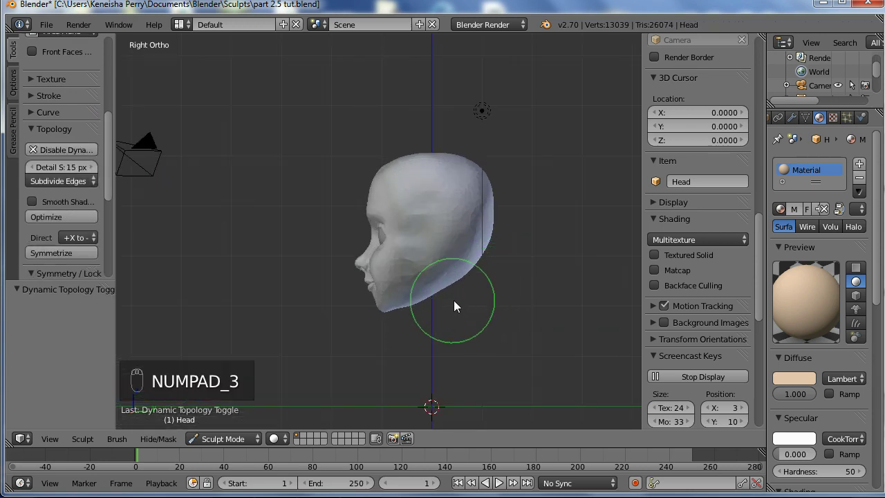
pyautogui.press('f')
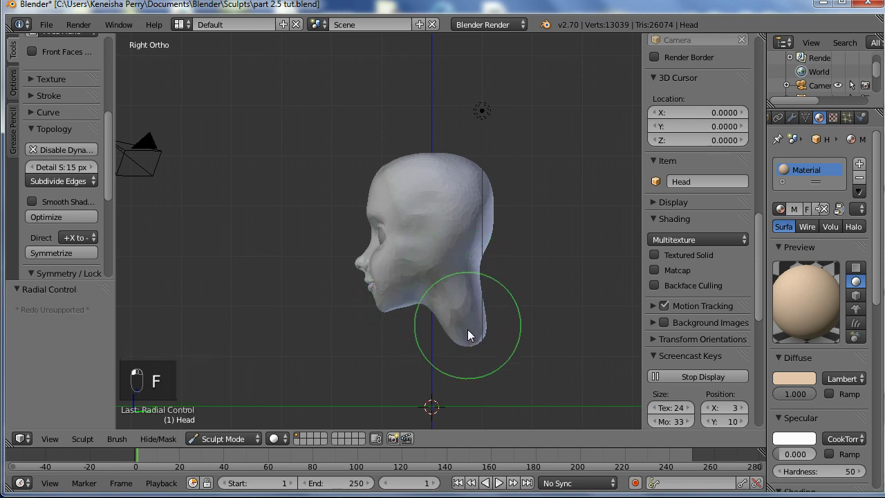
pyautogui.moveTo(477, 337); pyautogui.dragTo(573, 361)
# - From the front view stretch and shape the neck further with the Grab brush
pyautogui.press('g')
pyautogui.press('KP_1')
pyautogui.moveTo(403, 316); pyautogui.dragTo(398, 316)
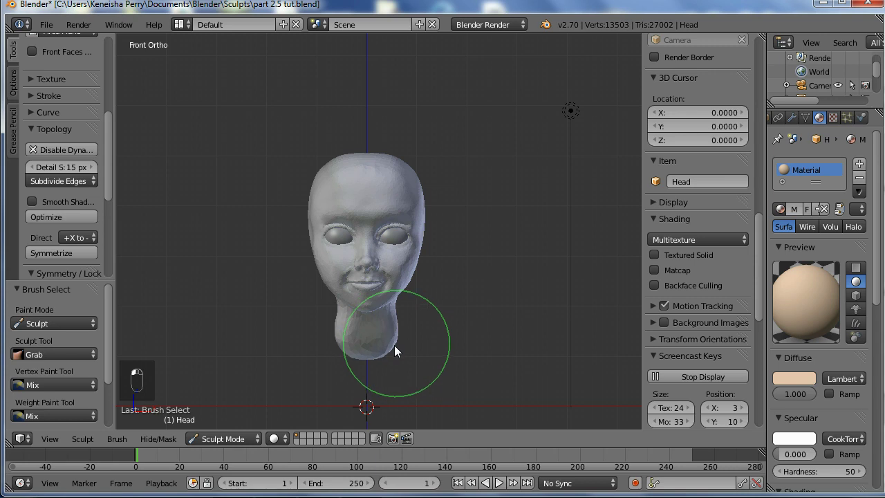
pyautogui.moveTo(336, 344); pyautogui.dragTo(475, 325)
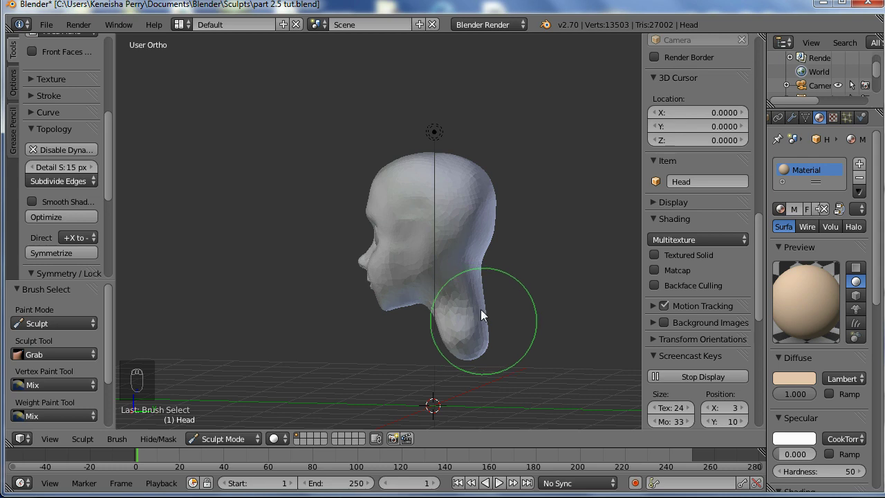
# - Orbit and zoom to inspect the face and new neck
pyautogui.moveTo(443, 298); pyautogui.dragTo(436, 320)
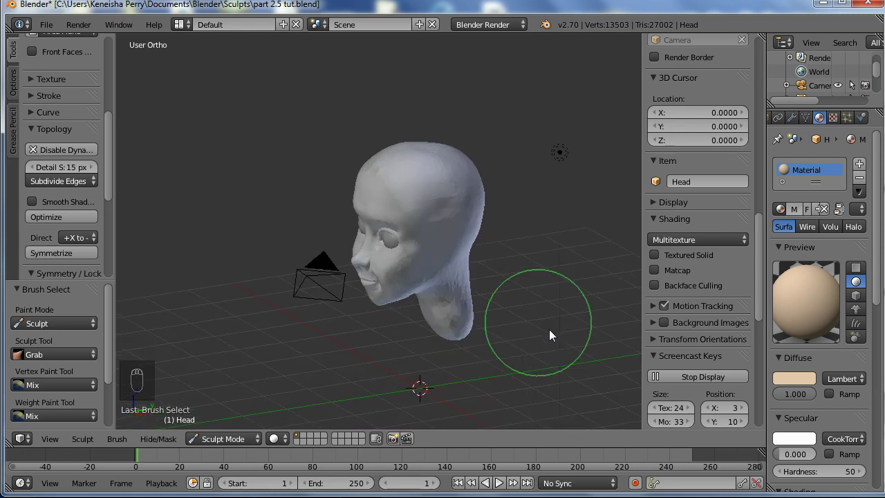
pyautogui.moveTo(524, 306); pyautogui.dragTo(356, 322)
pyautogui.middleClick(362, 329)
pyautogui.moveTo(446, 364); pyautogui.dragTo(510, 288)
pyautogui.middleClick(491, 324)
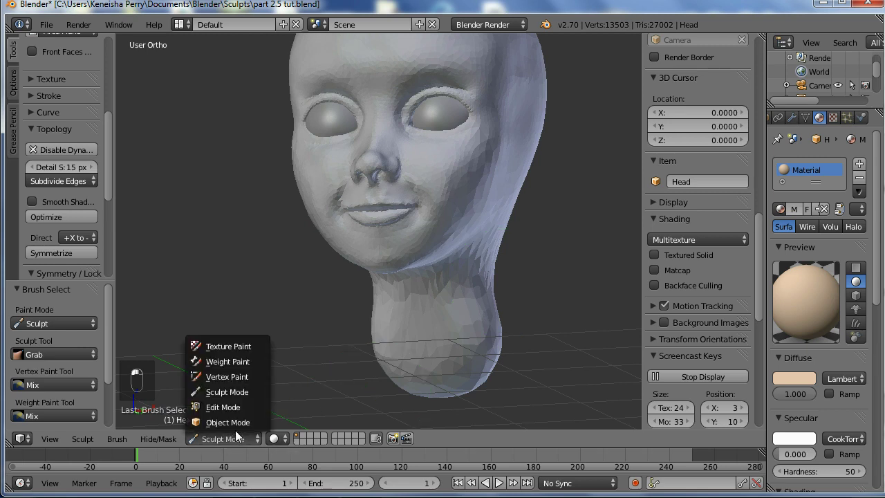
pyautogui.middleClick(516, 344)
# - Return to object mode, deselect the head and save the blend file
pyautogui.moveTo(525, 342); pyautogui.dragTo(505, 366)
pyautogui.press('a')
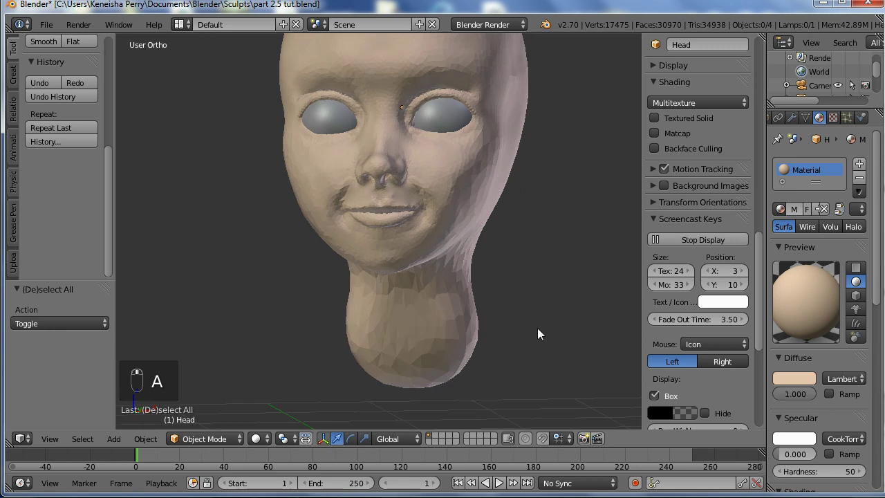
pyautogui.press('ctrl+s')
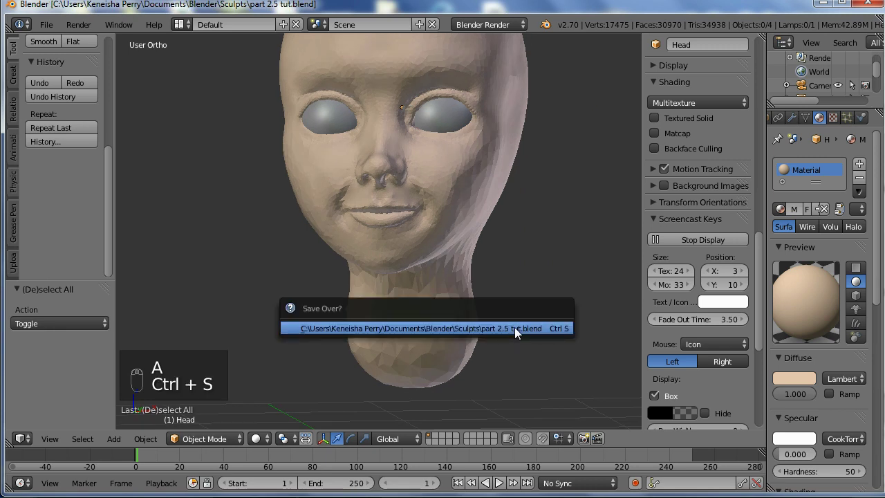